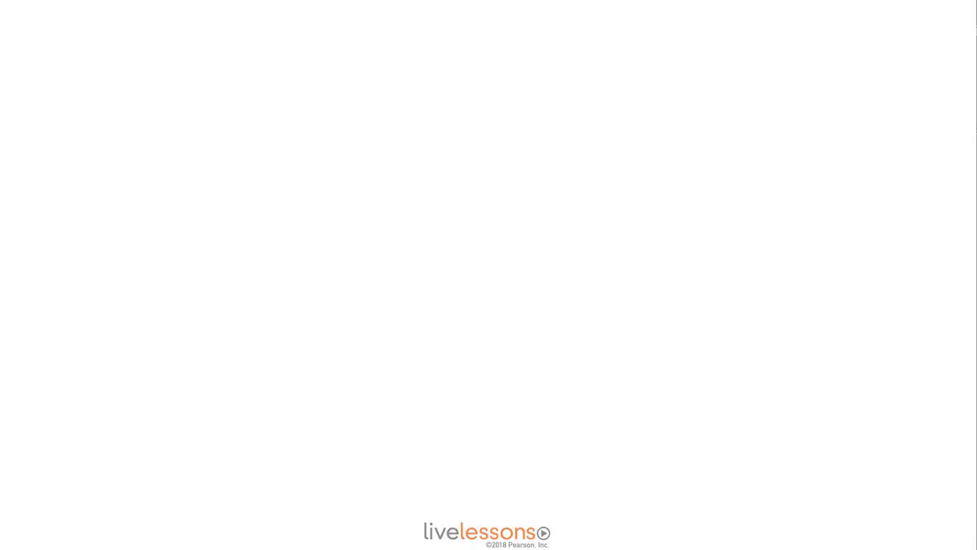
- Dismiss the intro so Blender shows an empty scene with no objects
key("F9")
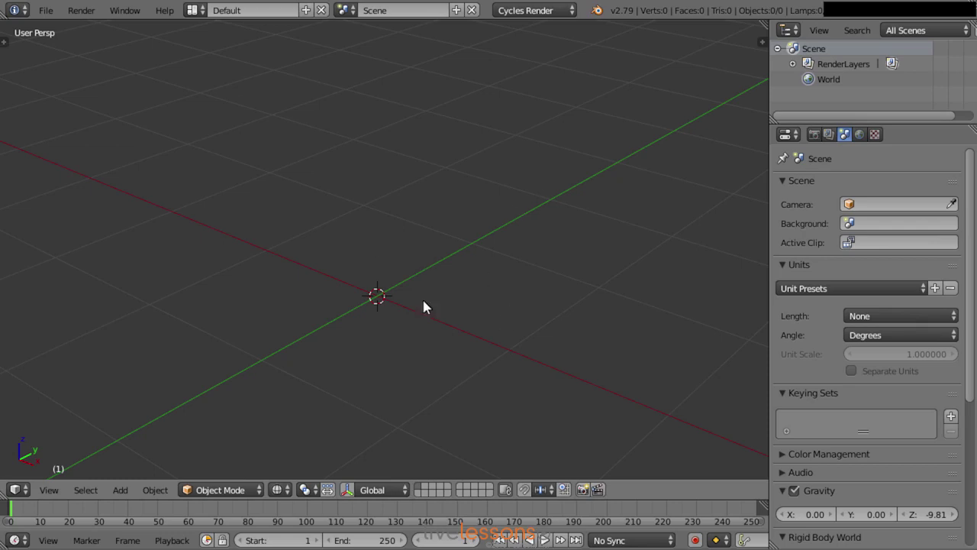
- Add a cube at the scene centre, briefly entering its mesh and returning to Object Mode
key("shift+a")
left_click(567, 278)
middle_click(474, 334)
key("z")
middle_click(486, 341)
middle_click(490, 307)
key("Tab")
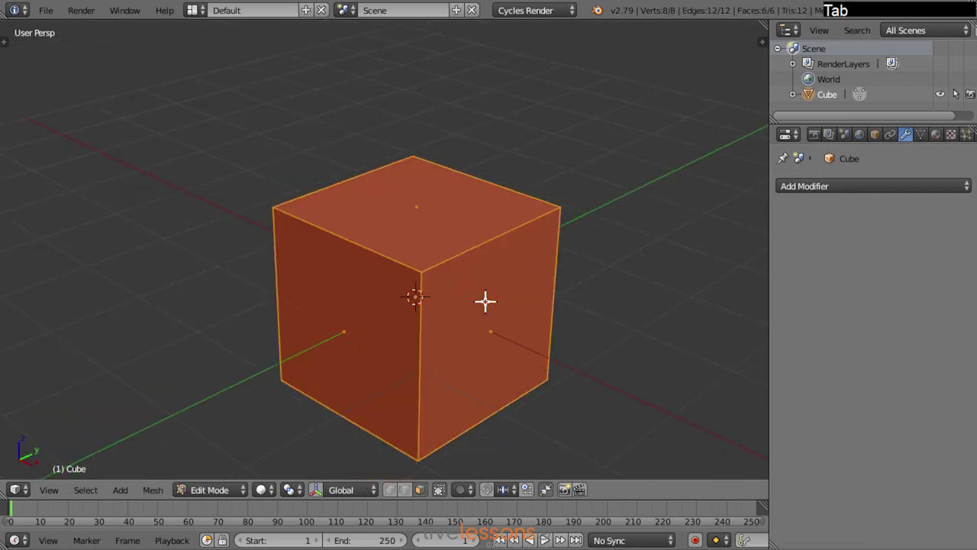
middle_click(419, 261)
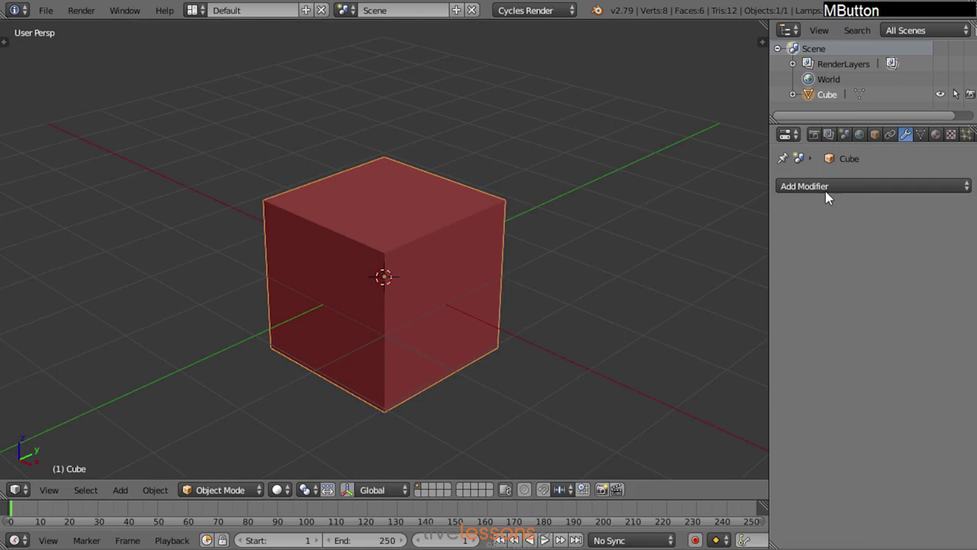
- Add a Subdivision Surface modifier at level 2 so the cube rounds into a ball
left_click(830, 196)
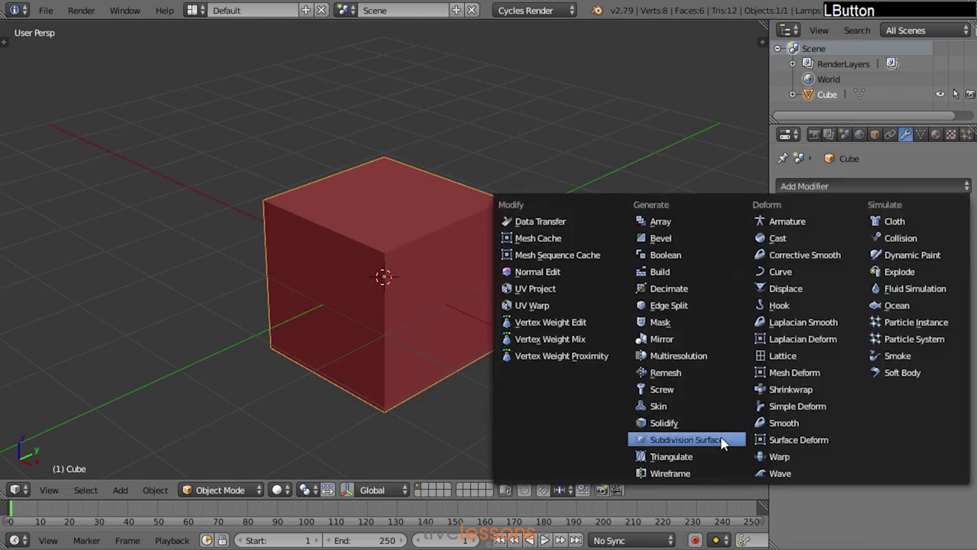
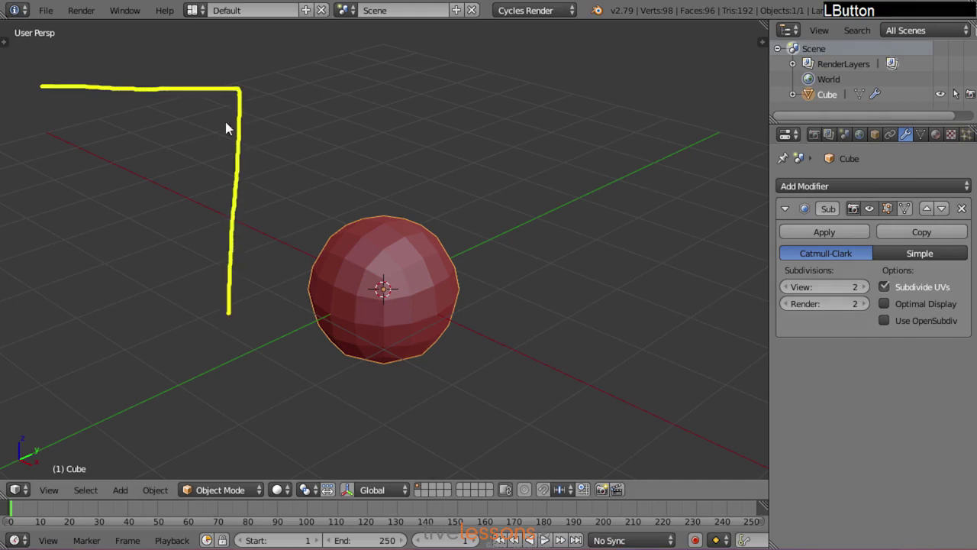
left_click(237, 89)
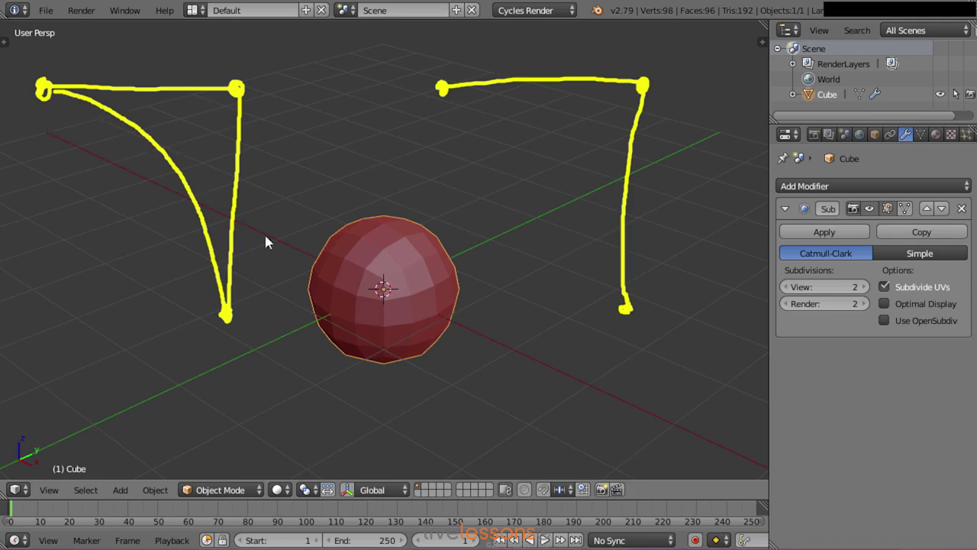
left_click(597, 78)
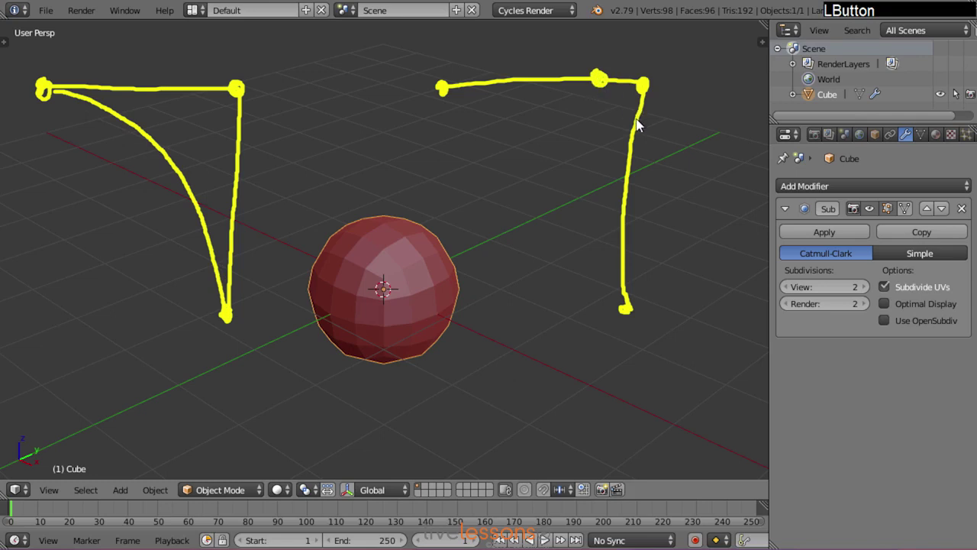
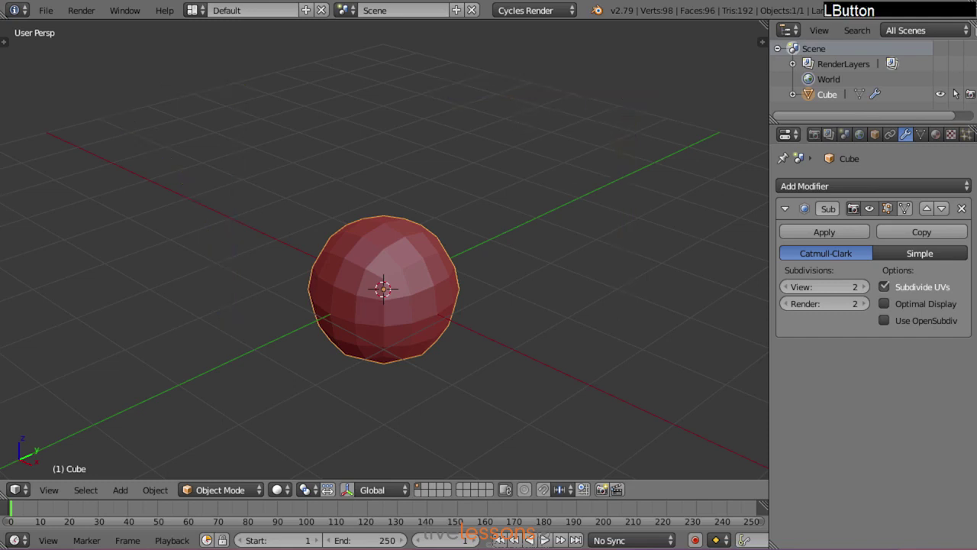
- In Edit Mode, cut two edge loops through the cube's middle
key("Tab")
right_click(446, 268)
key("Tab")
middle_click(423, 271)
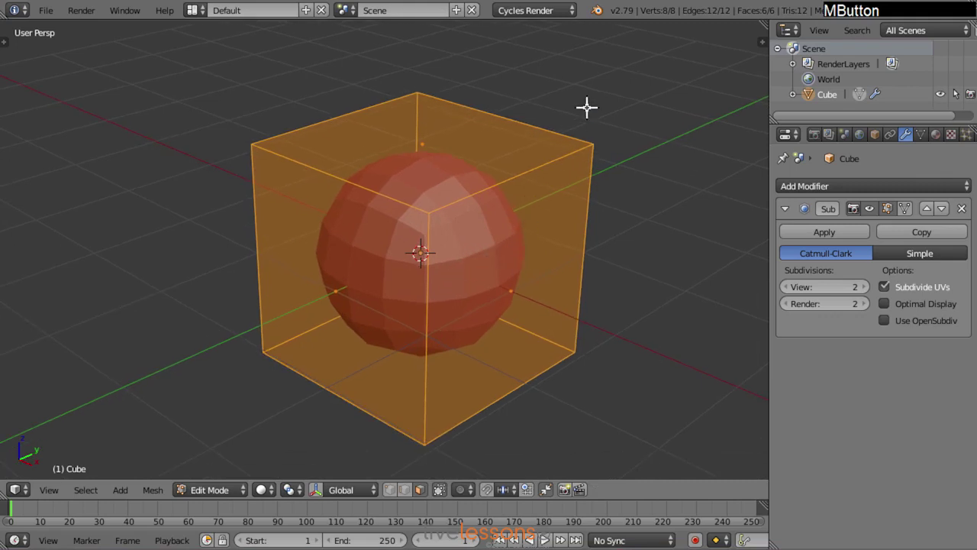
key("w")
left_click(573, 134)
key("ctrl+Tab")
left_click(452, 153)
- Select the middle loops, bevel them so the cube keeps softly rounded edges, and return to Object Mode
right_click(372, 155)
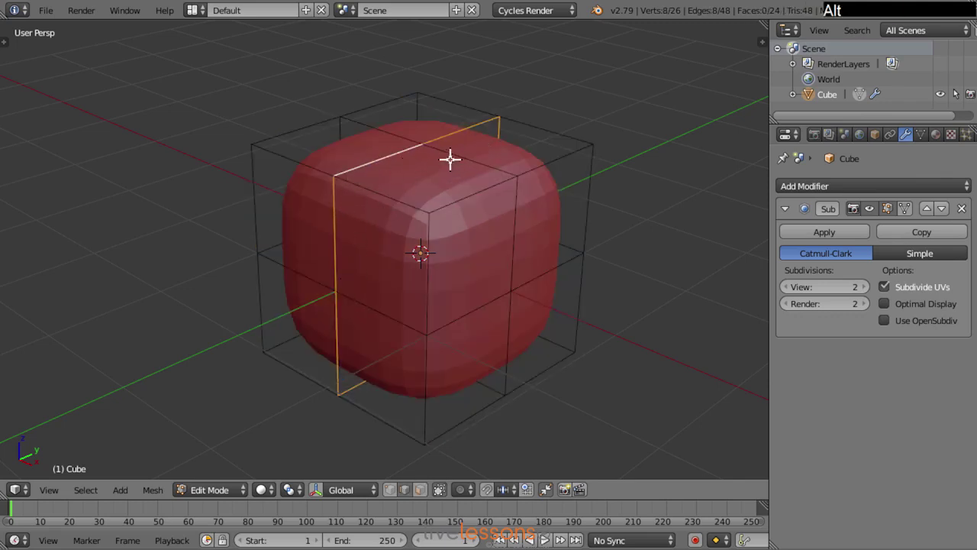
right_click(459, 152)
right_click(469, 315)
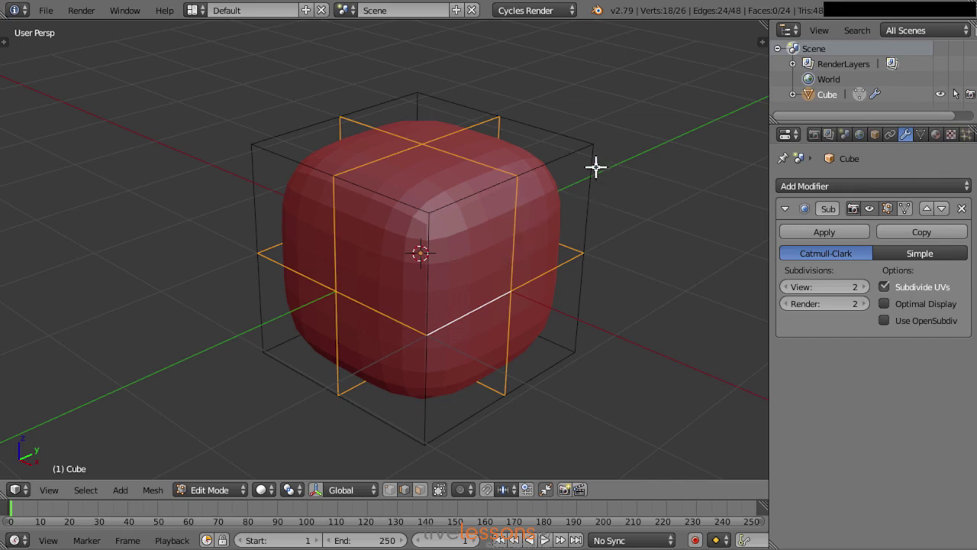
key("ctrl+b")
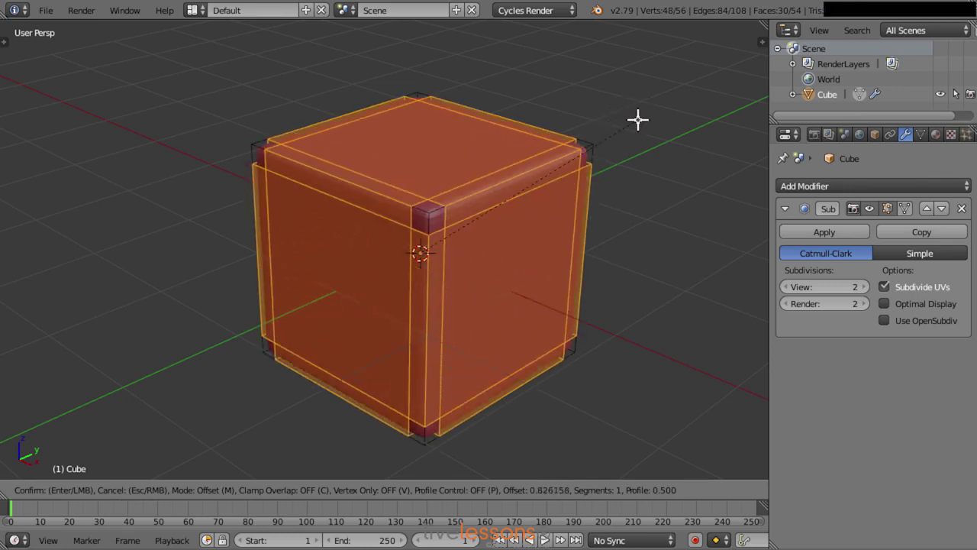
left_click(643, 110)
key("Tab")
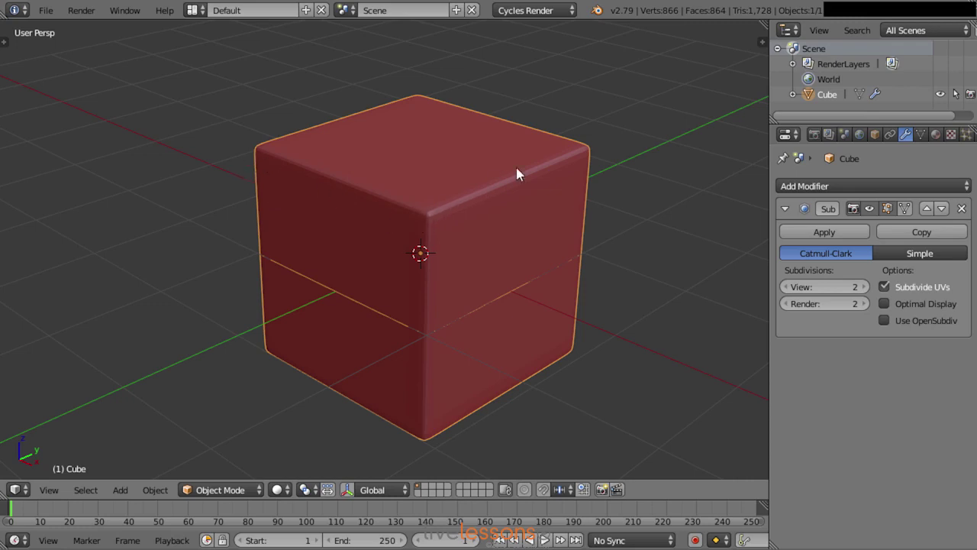
- Add a plain sharp cube and slide the rounded cube along X so both sit side by side
right_click(404, 230)
key("shift+a")
left_click(450, 244)
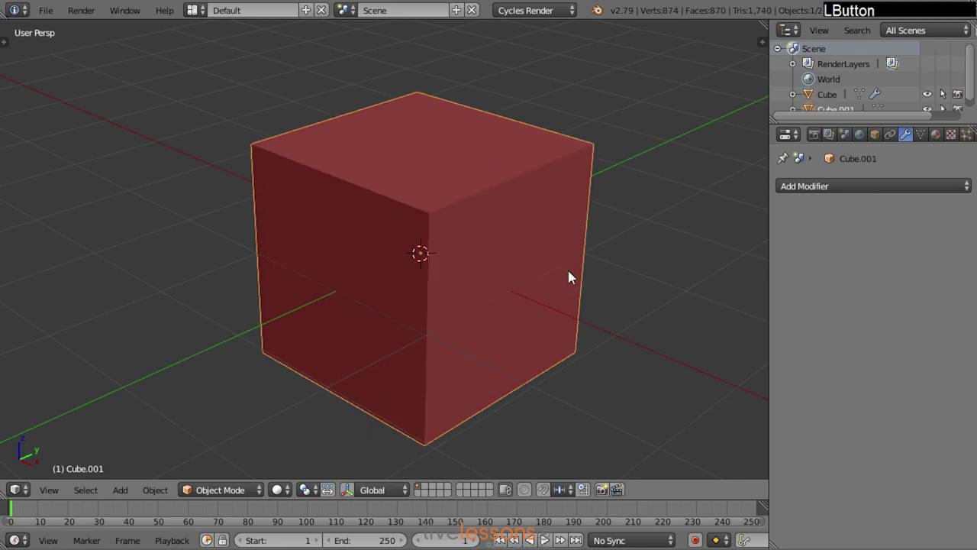
key("g")
key("x")
left_click(397, 229)
middle_click(303, 276)
right_click(477, 229)
key("t")
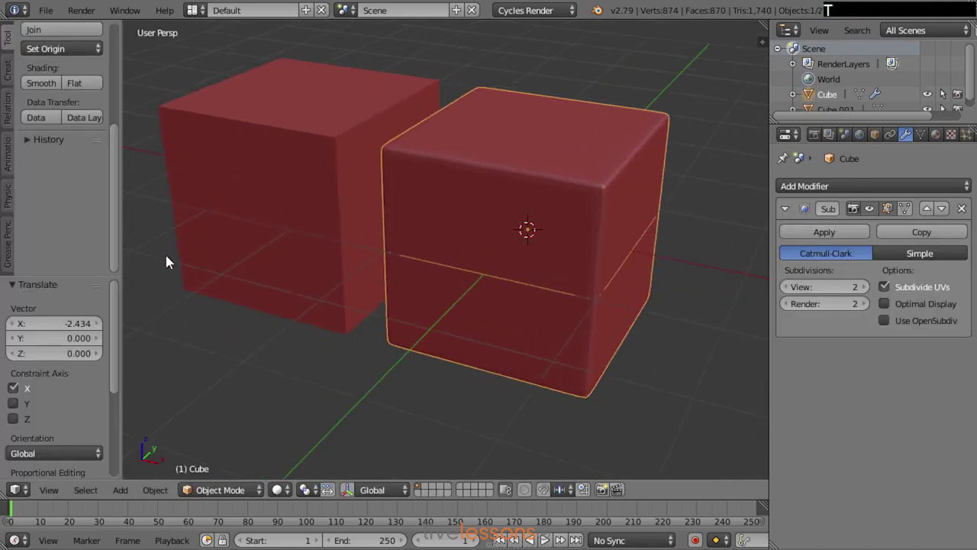
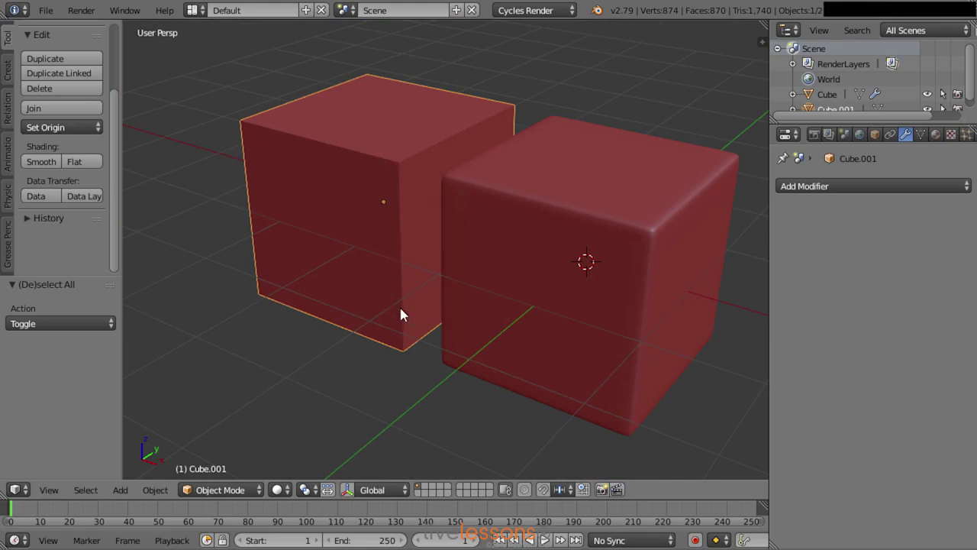
right_click(657, 222)
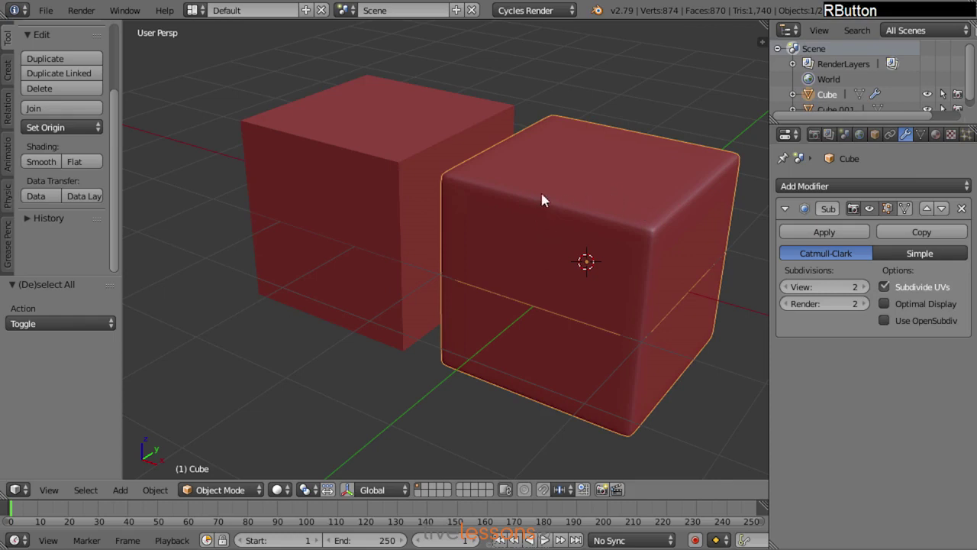
- Enter the rounded cube's mesh with X-ray on and inspect its rounded corner up close
key("Tab")
middle_click(651, 247)
key("a")
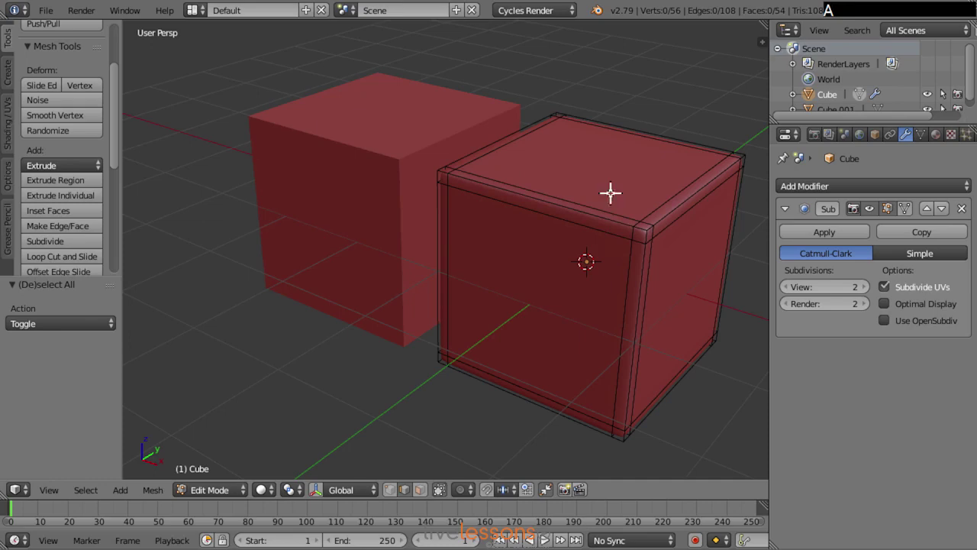
middle_click(610, 206)
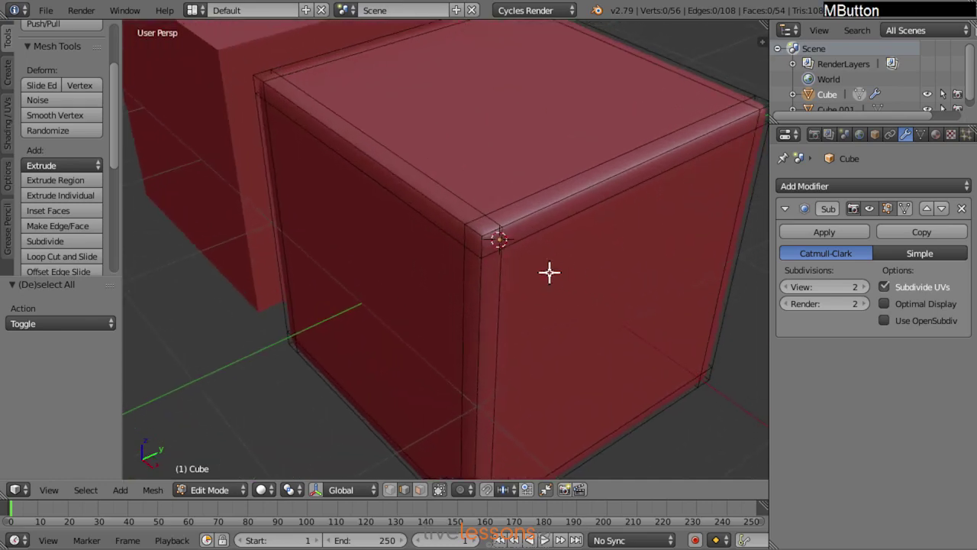
middle_click(388, 279)
middle_click(406, 275)
middle_click(464, 301)
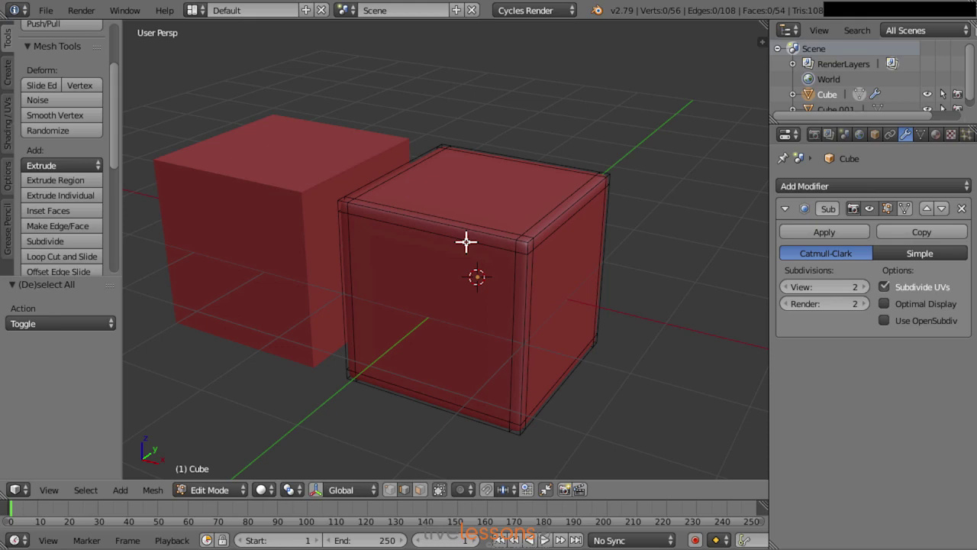
middle_click(555, 309)
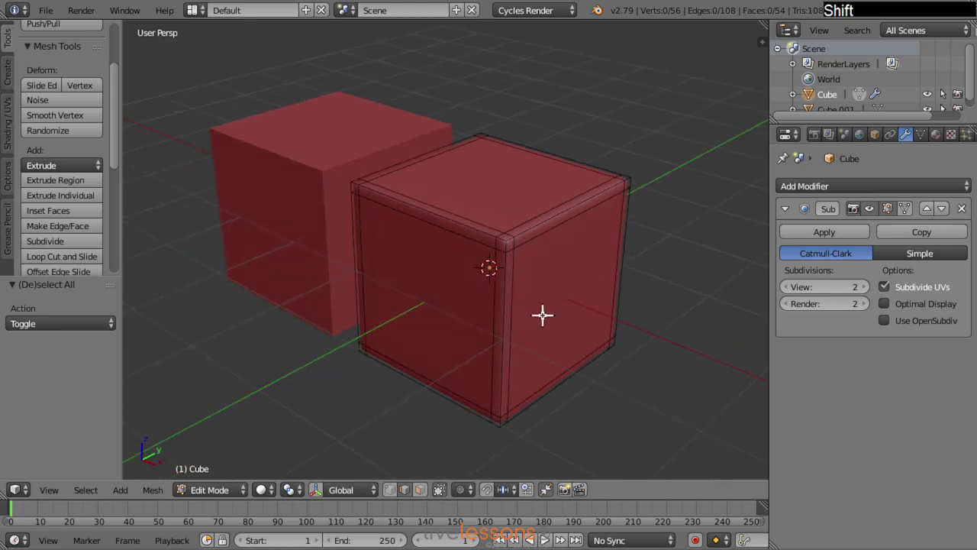
middle_click(536, 314)
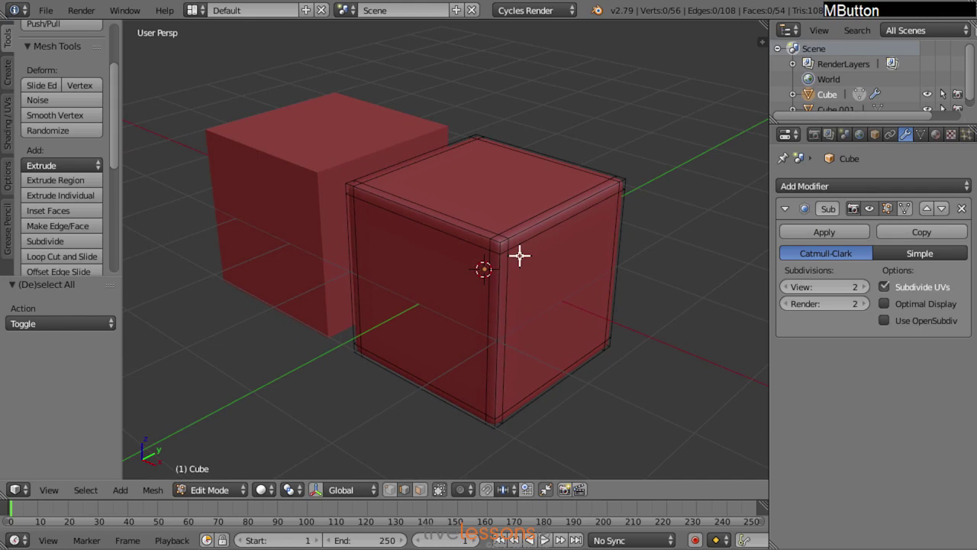
- In edge select, pick the edge loop running along the cube's top rim
key("ctrl+Tab")
left_click(572, 226)
right_click(477, 218)
middle_click(601, 223)
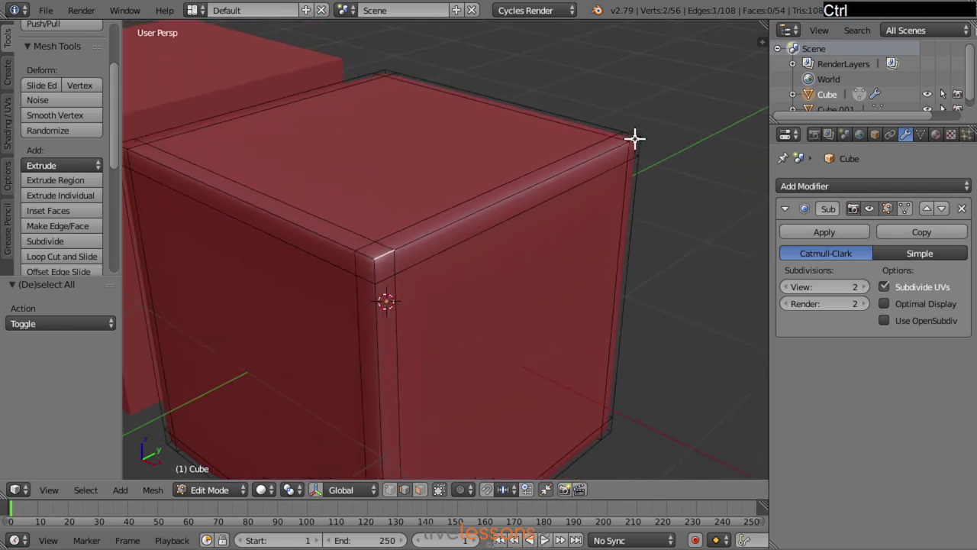
right_click(632, 137)
middle_click(508, 279)
middle_click(539, 281)
middle_click(557, 262)
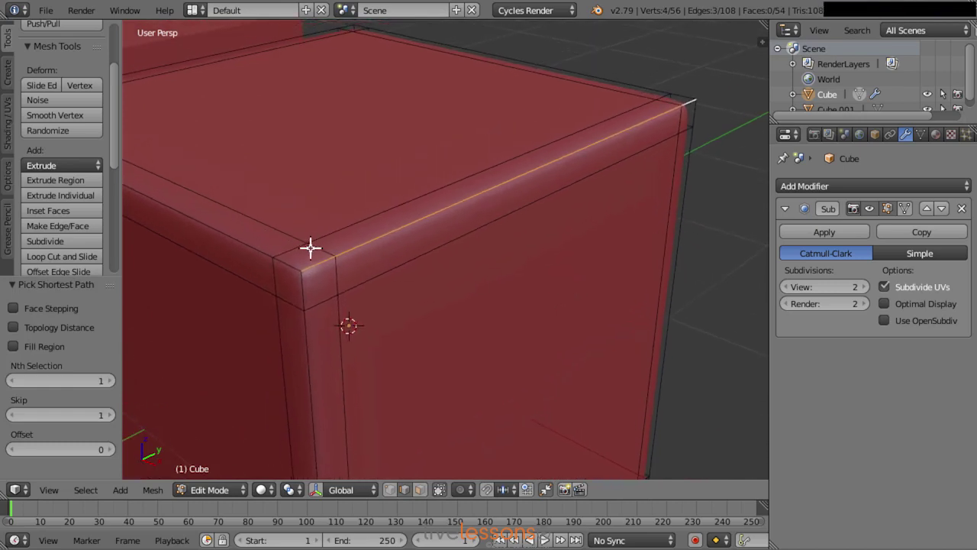
right_click(283, 248)
right_click(660, 95)
right_click(681, 127)
right_click(318, 302)
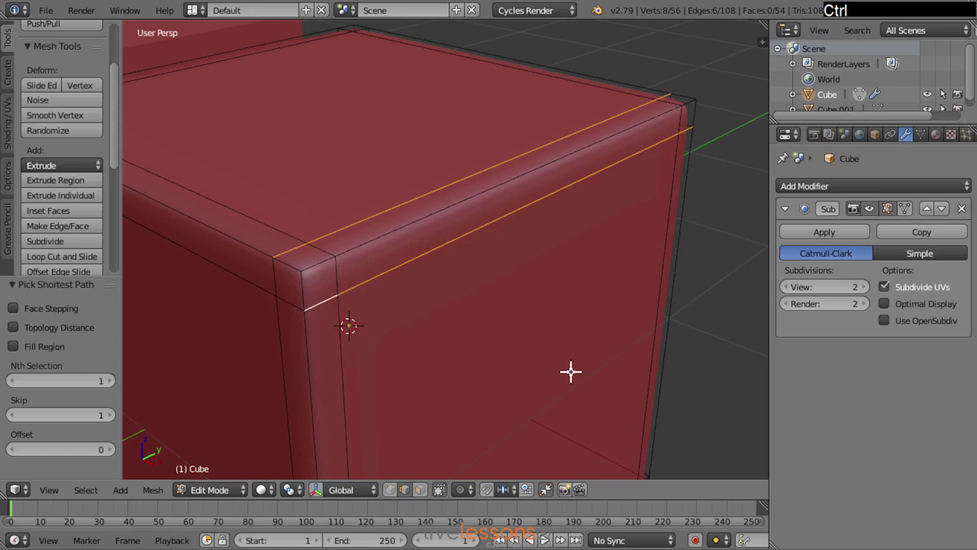
- Extend the selection with the neighbouring loops that hold the rounded top edge
right_click(311, 256)
right_click(690, 101)
right_click(660, 91)
right_click(662, 93)
right_click(301, 244)
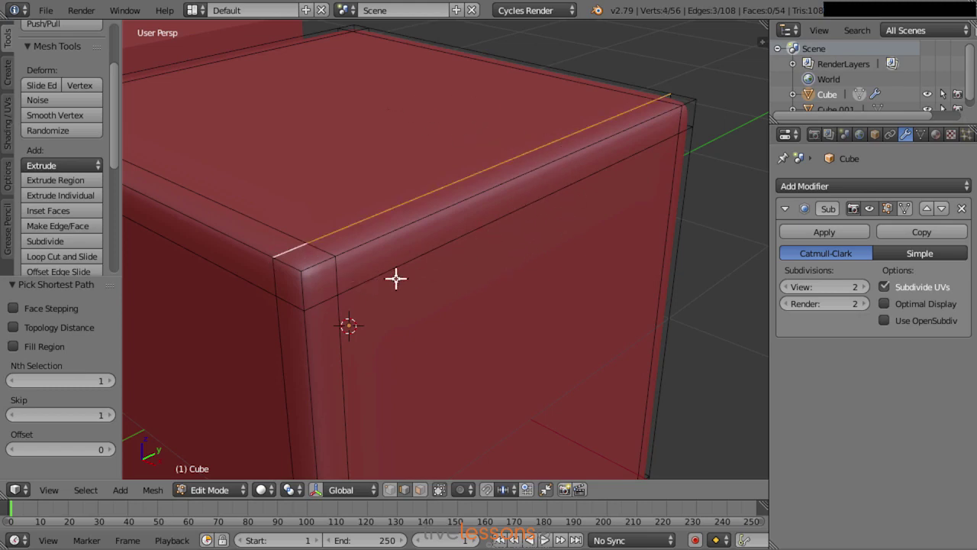
right_click(384, 210)
right_click(416, 255)
- Dissolve the selected edge loops so that side bulges into a broad soft curve
key("ctrl+x")
middle_click(502, 285)
key("a")
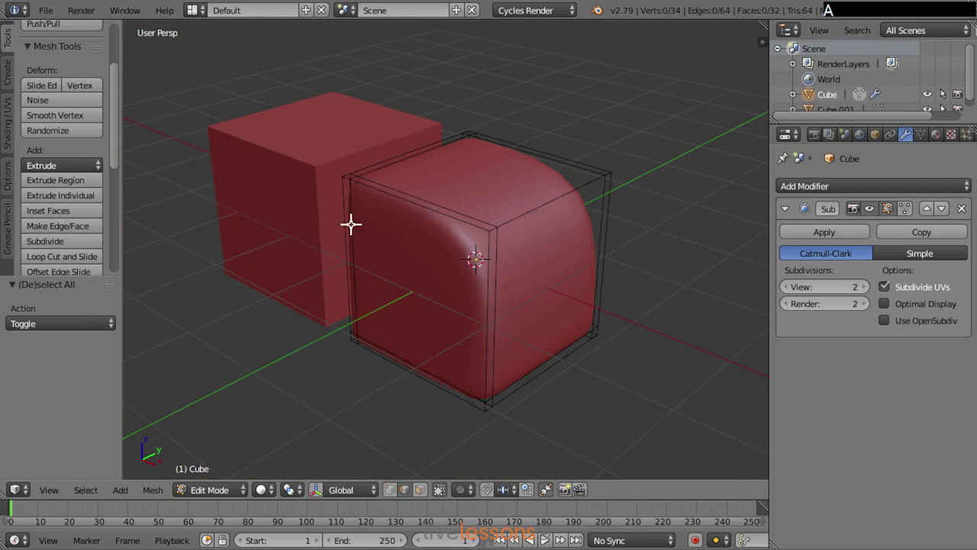
middle_click(499, 283)
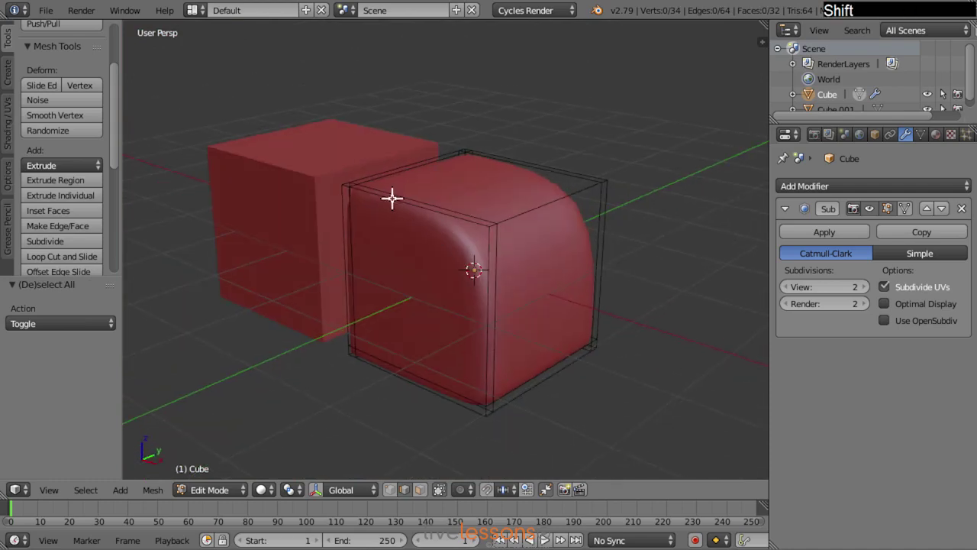
middle_click(514, 310)
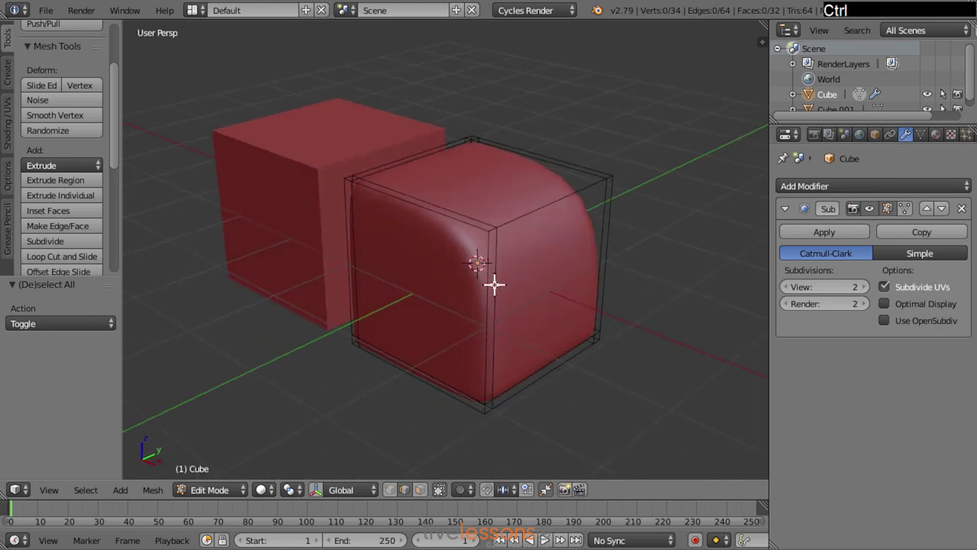
- Cut loops near the top rim and a vertical edge, check their selection, and pull the view back
key("ctrl+r")
left_click(497, 279)
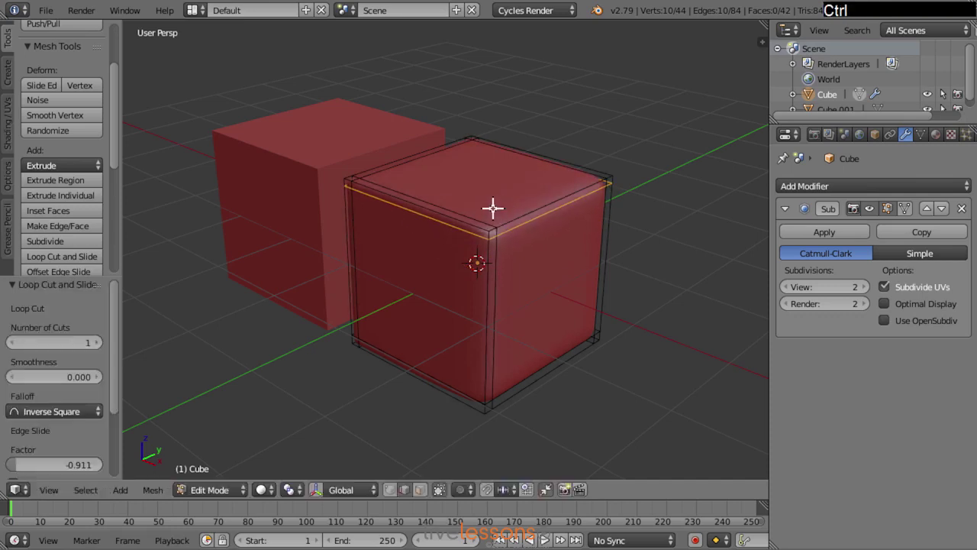
key("ctrl+r")
left_click(477, 213)
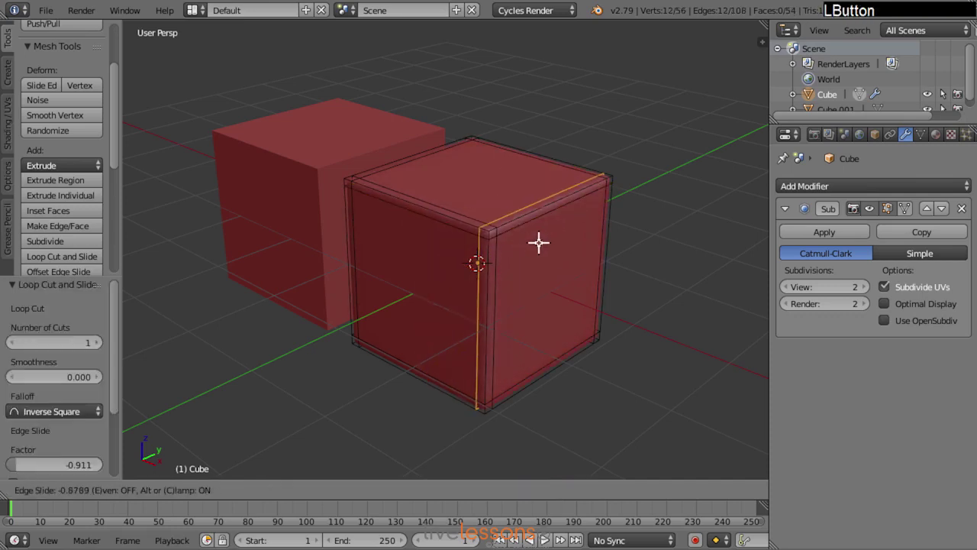
key("a")
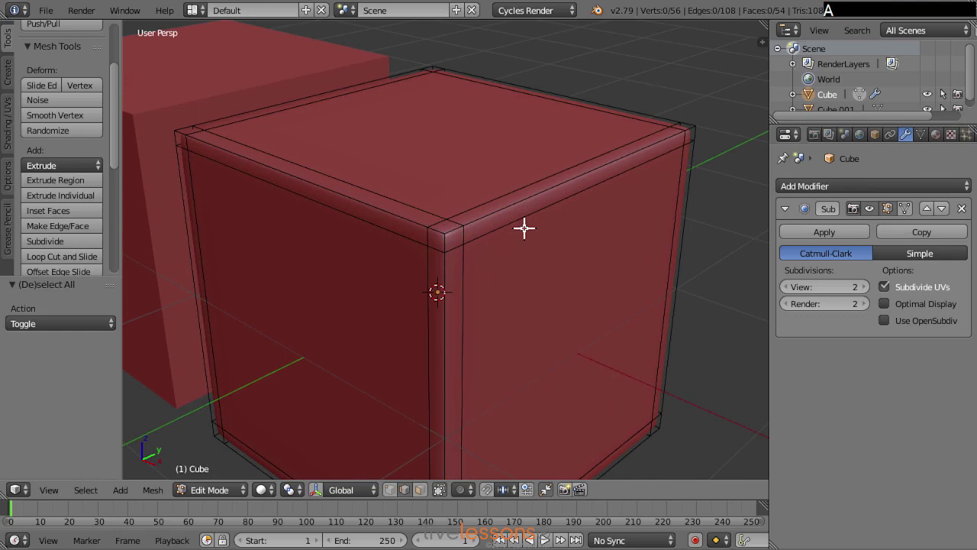
right_click(523, 196)
right_click(520, 185)
right_click(535, 210)
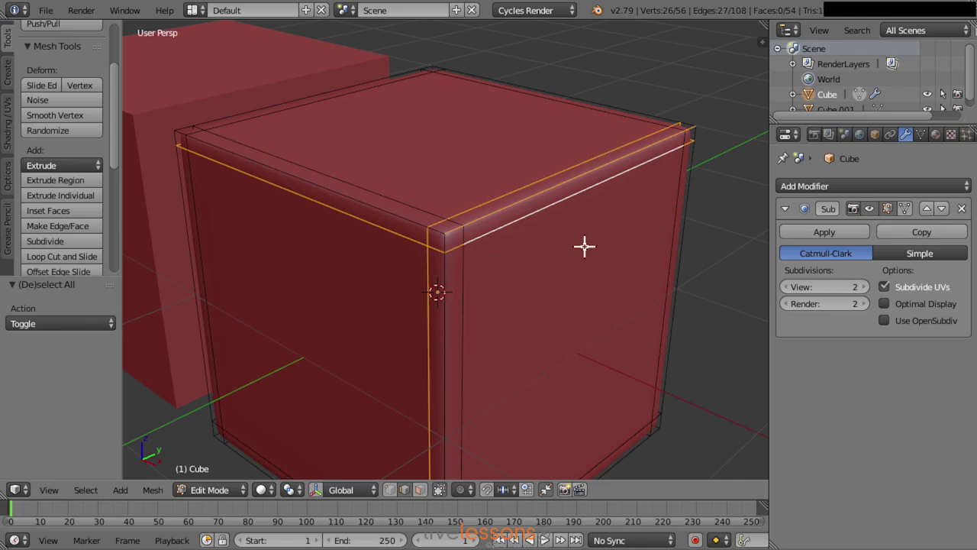
key("a")
middle_click(518, 299)
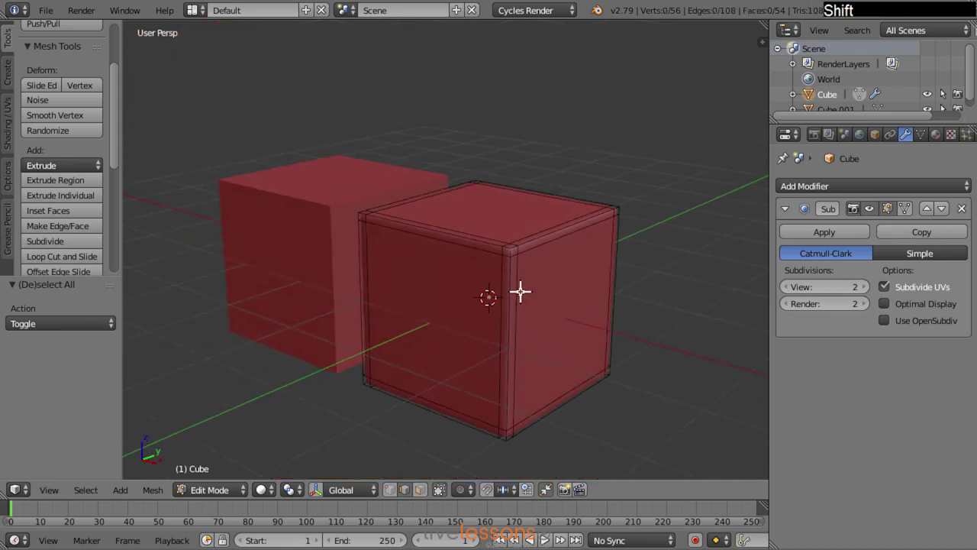
- Return to Object Mode and select both cubes
key("Tab")
right_click(505, 251)
right_click(379, 241)
- Delete both cubes, leaving an empty scene, and bring up the Add menu
key("x")
left_click(380, 243)
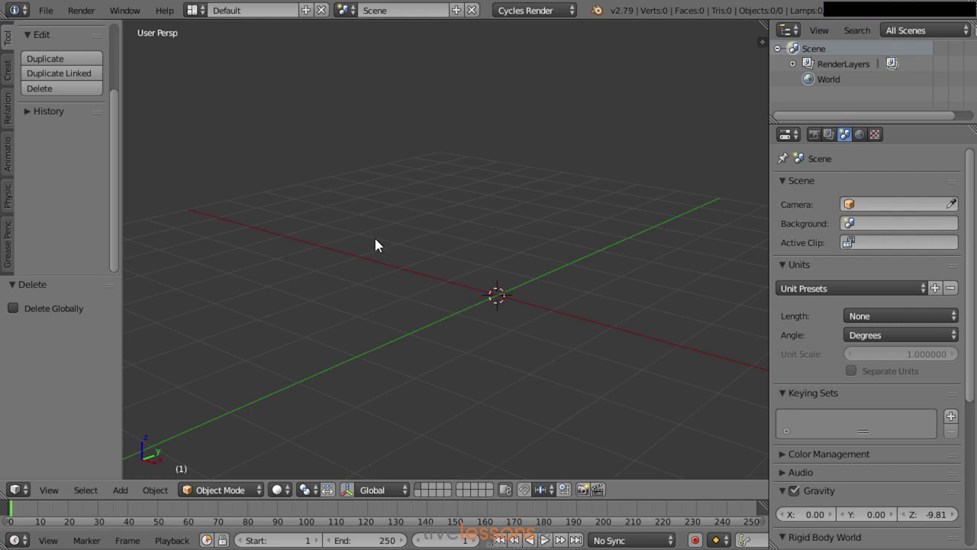
middle_click(543, 256)
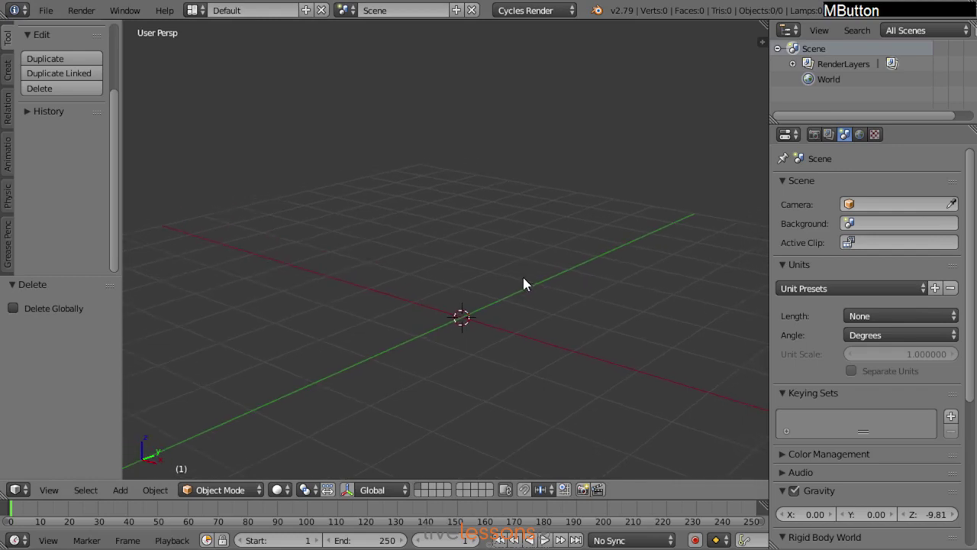
middle_click(517, 289)
middle_click(522, 332)
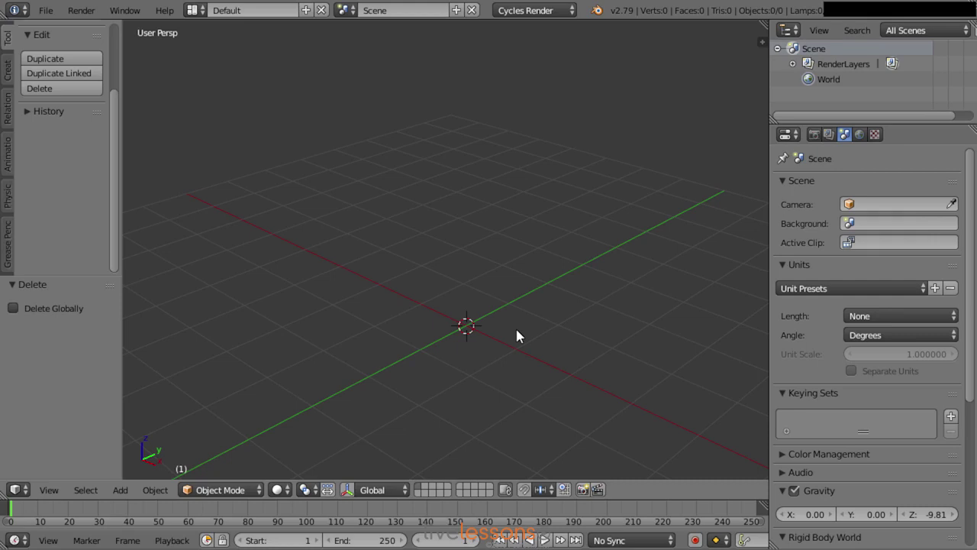
key("F9")
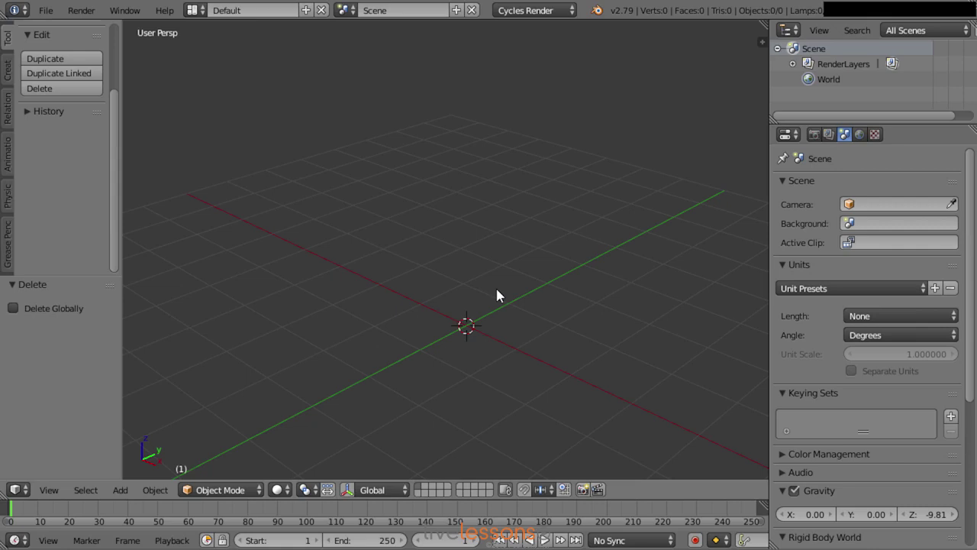
key("shift+a")
- Add a plane and extrude it upward into a thin square slab
left_click(602, 280)
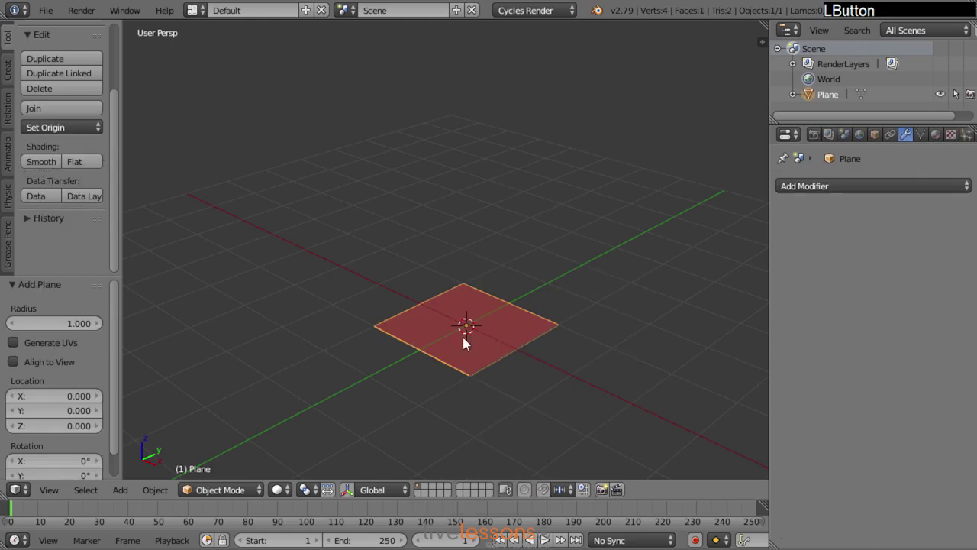
key("Tab")
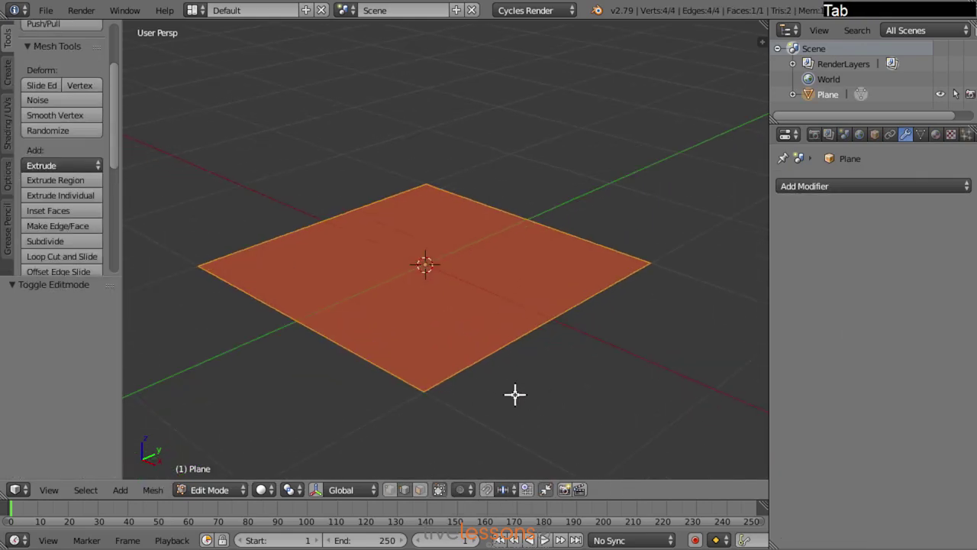
middle_click(528, 402)
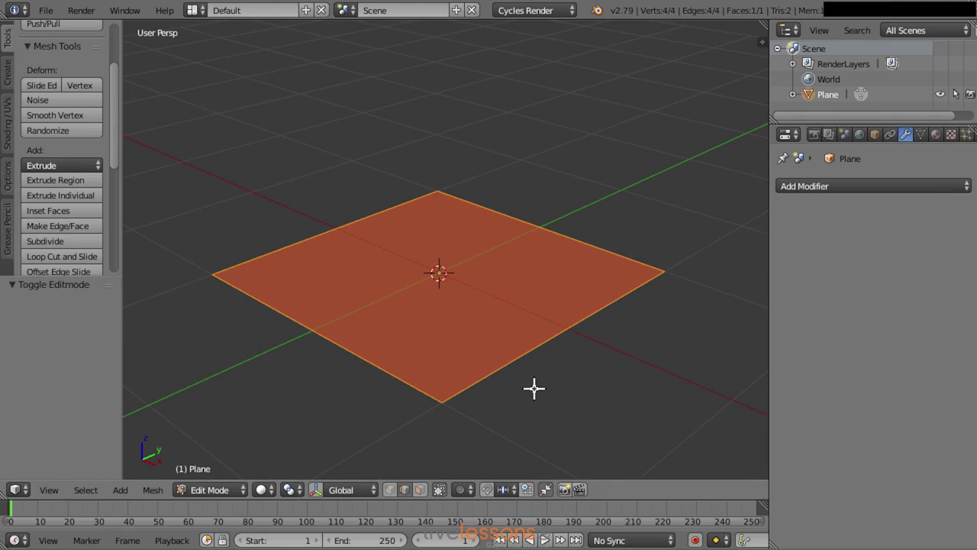
key("e")
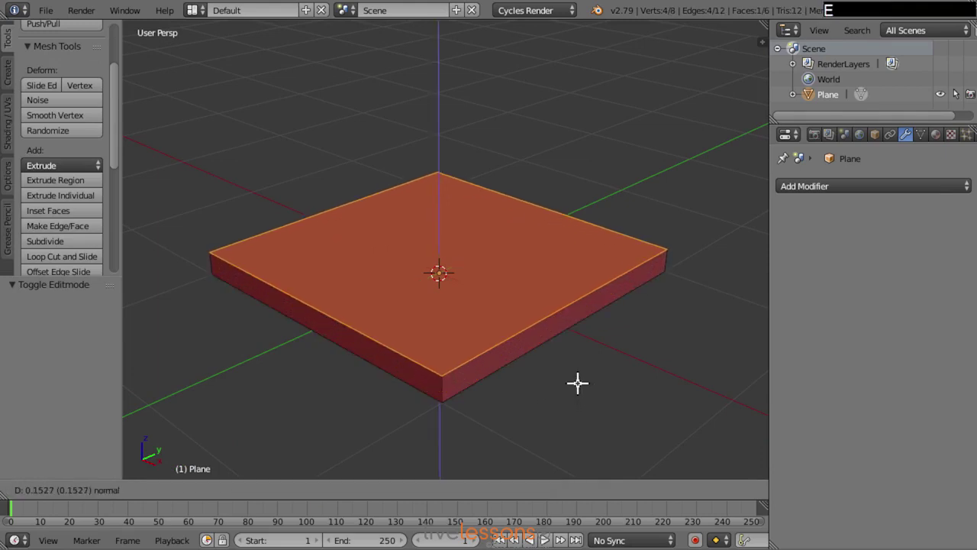
left_click(577, 383)
key("a")
middle_click(525, 359)
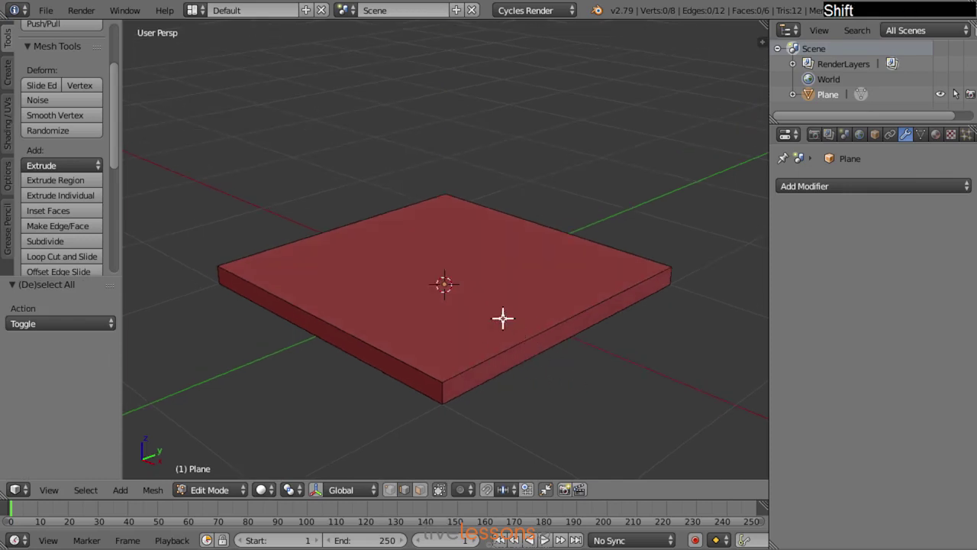
- Adjust edges on the slab's sides along Z and give it level-2 smooth subdivision
right_click(487, 306)
key("ctrl+Tab")
left_click(467, 277)
right_click(438, 259)
key("g")
key("z")
left_click(615, 277)
key("a")
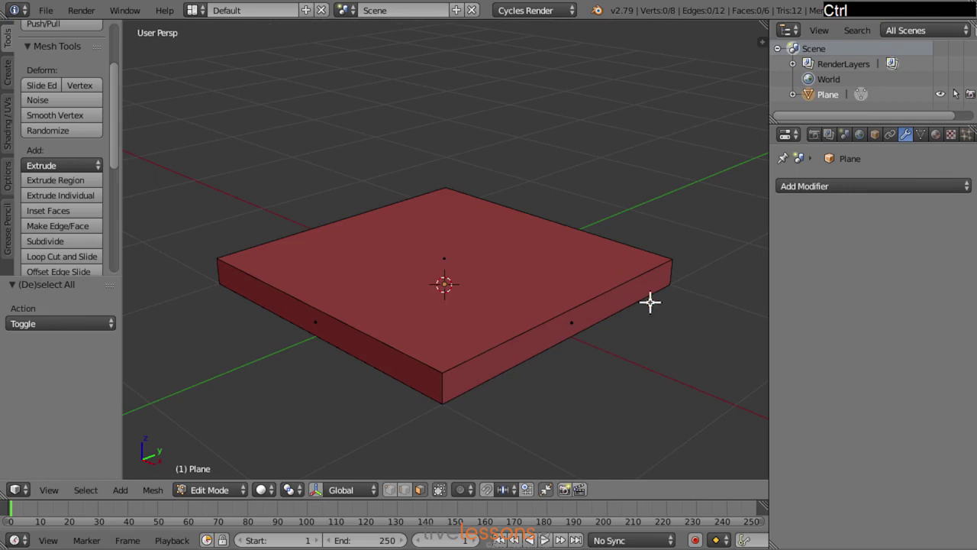
- Apply Subdivision Surface (Ctrl+2) and cut a centred loop plus a rim-hugging loop around the slab's sides
key("ctrl+2")
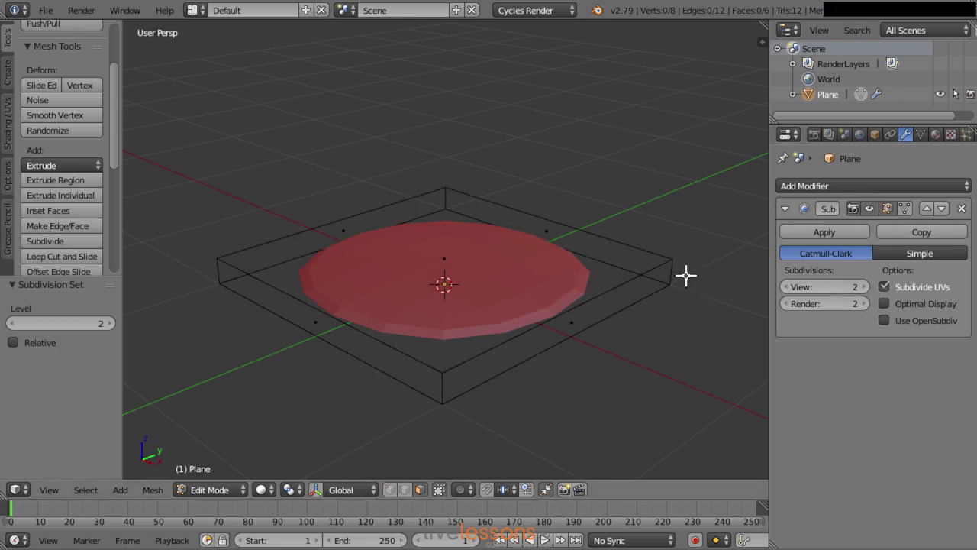
middle_click(485, 309)
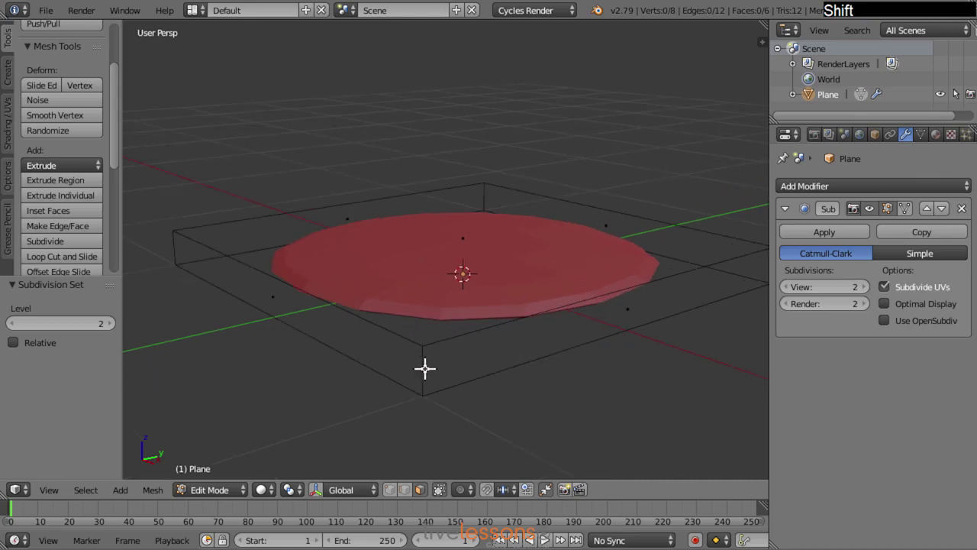
key("ctrl+r")
left_click(421, 366)
right_click(421, 367)
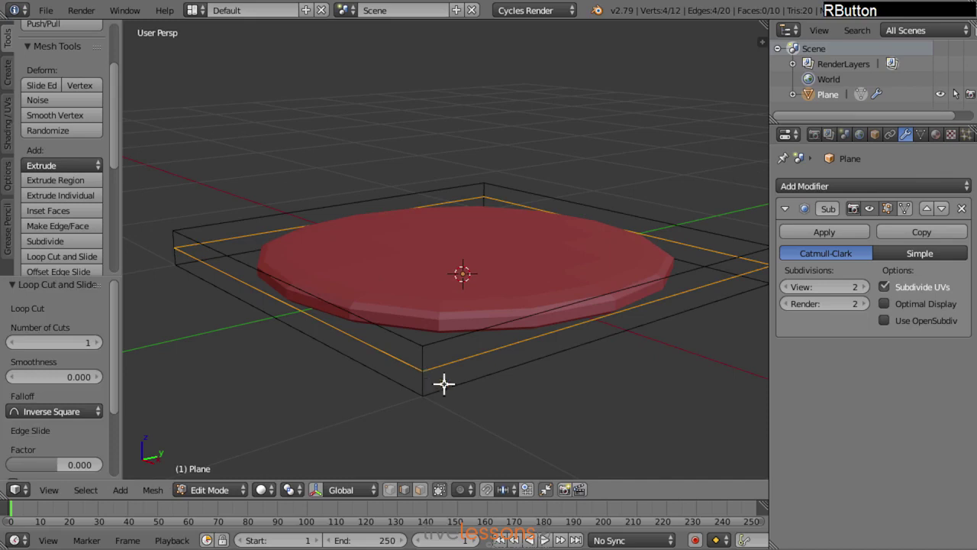
key("ctrl+b")
left_click(527, 424)
key("a")
middle_click(509, 240)
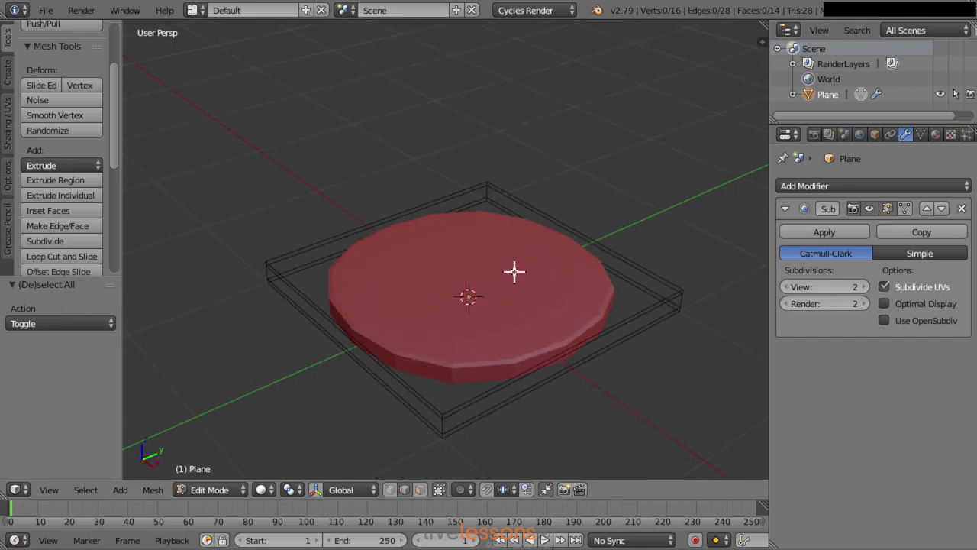
- Cut two centred loop cuts crossing through the middle of the slab
key("F9")
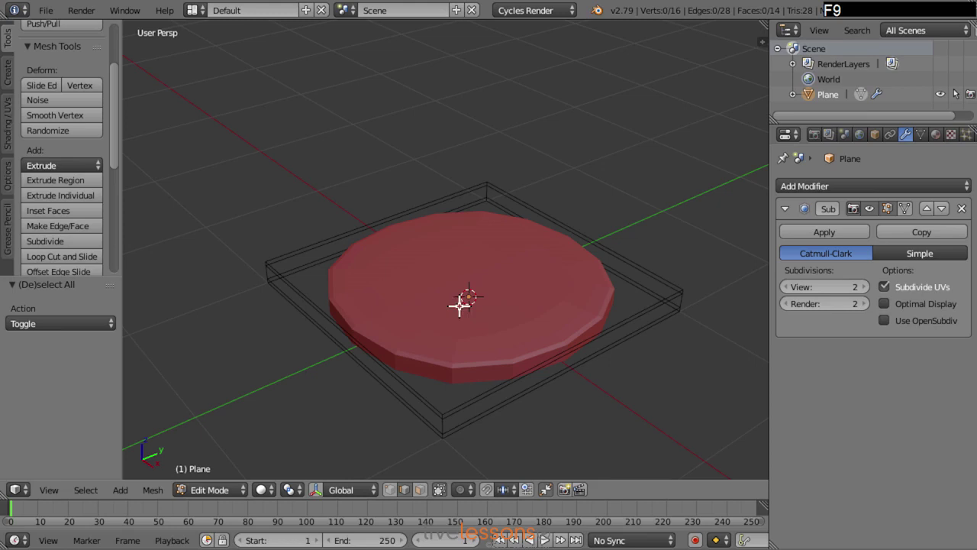
key("ctrl+r")
left_click(337, 344)
right_click(337, 344)
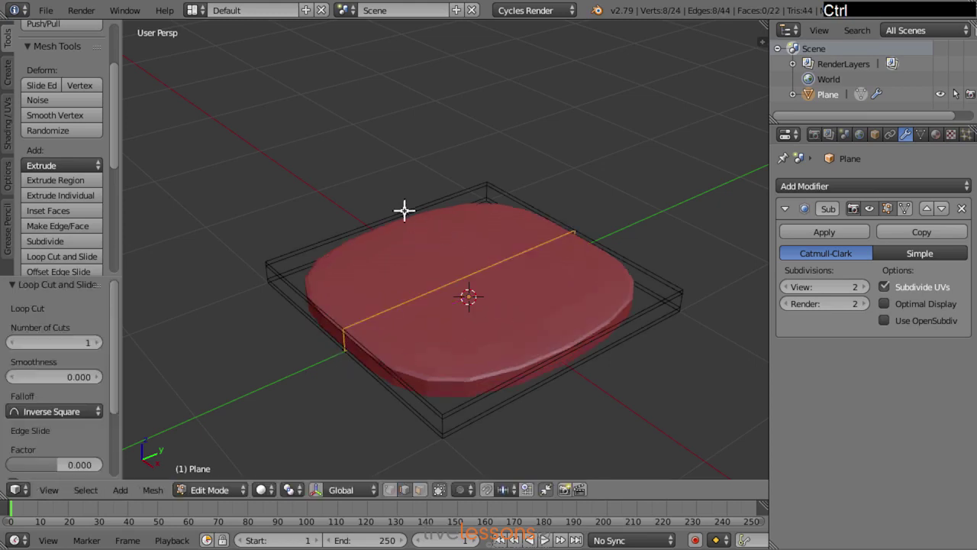
key("ctrl+r")
left_click(394, 207)
right_click(395, 208)
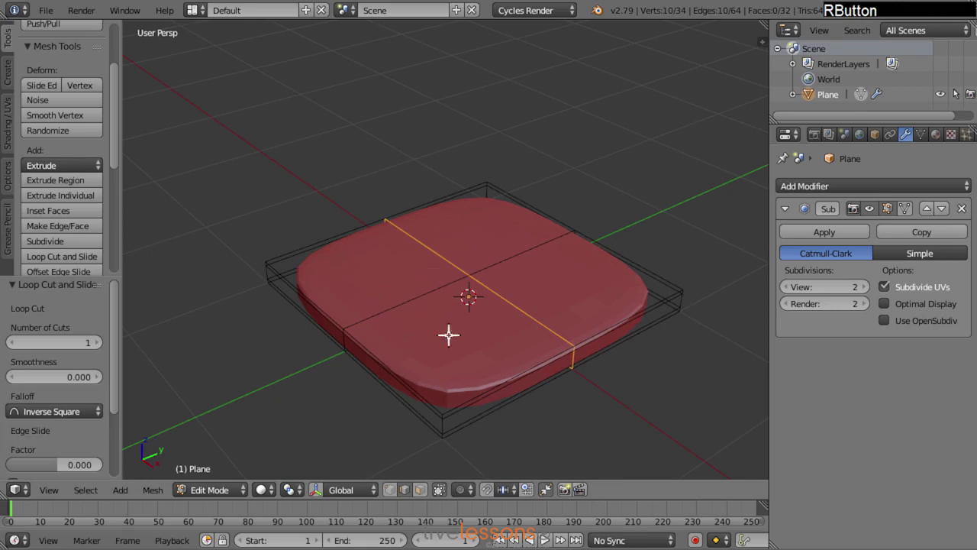
- Bevel both middle loops outward to about 0.676 offset, squaring the seat with rounded corners
right_click(401, 297)
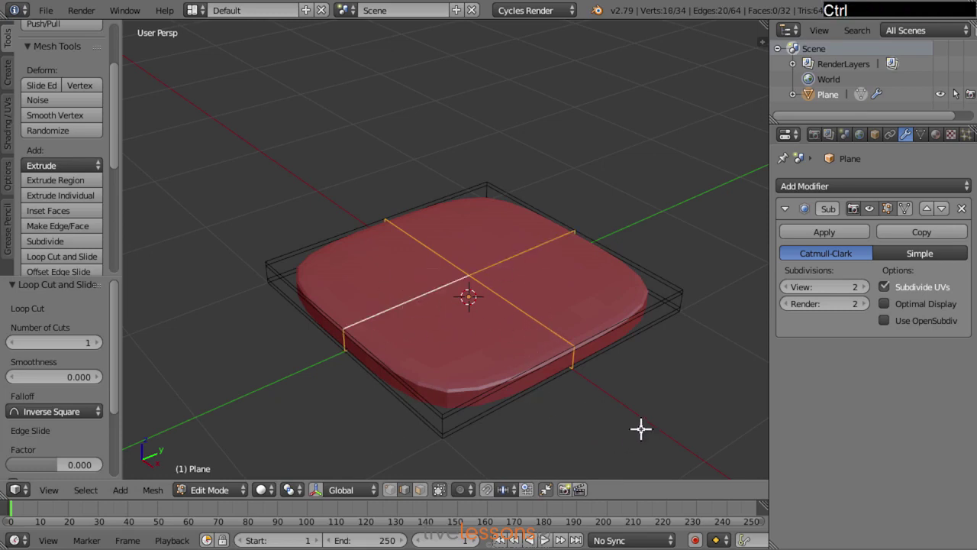
key("ctrl+b")
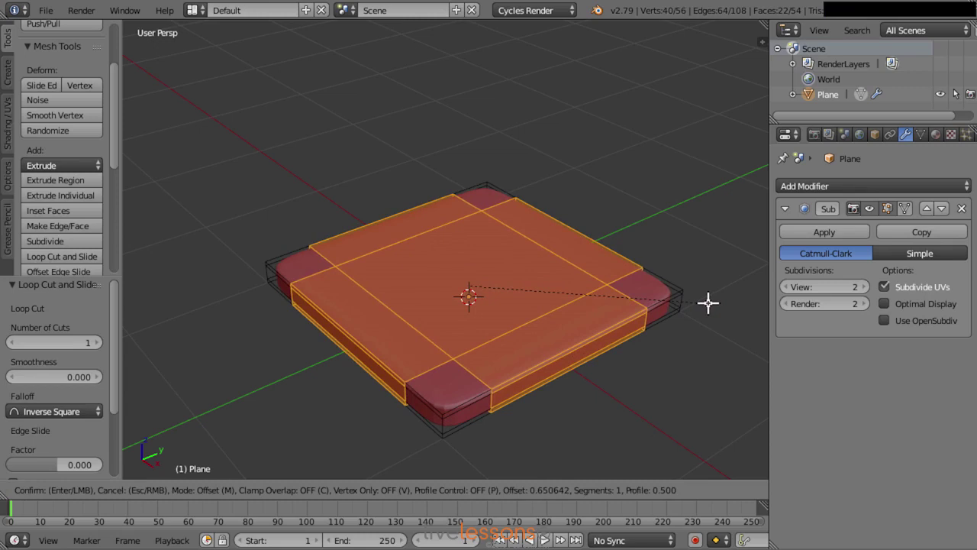
left_click(710, 300)
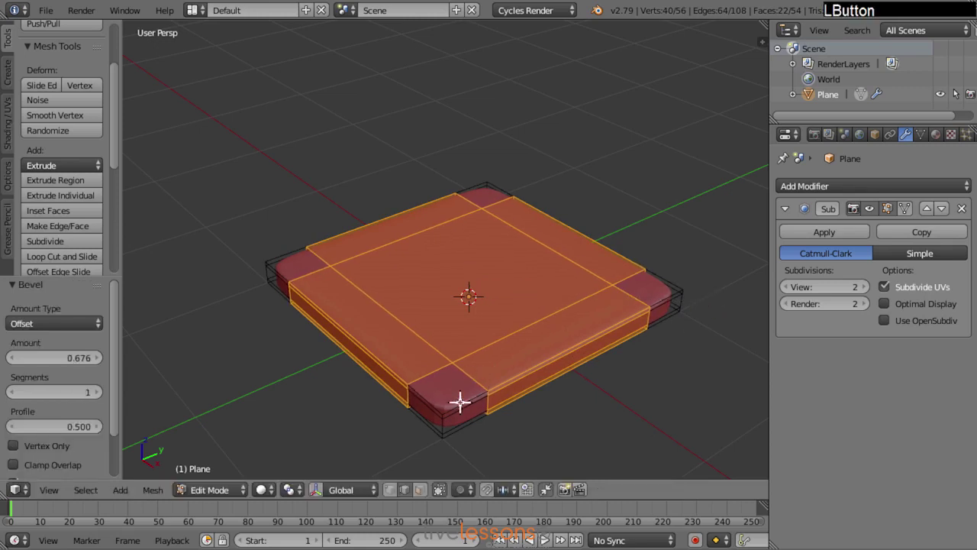
- Deselect everything and zoom in close on one rounded corner of the seat
key("a")
middle_click(359, 381)
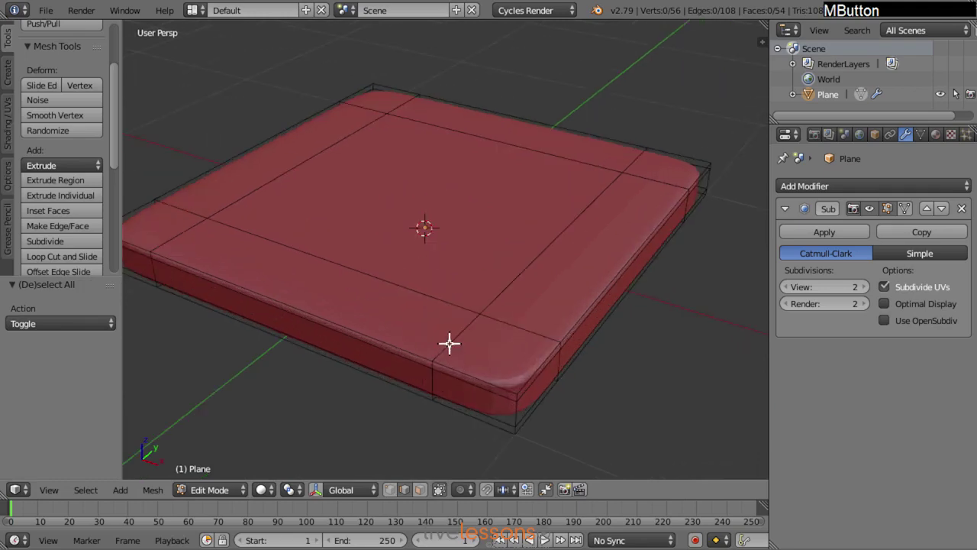
middle_click(448, 329)
key("a")
middle_click(436, 272)
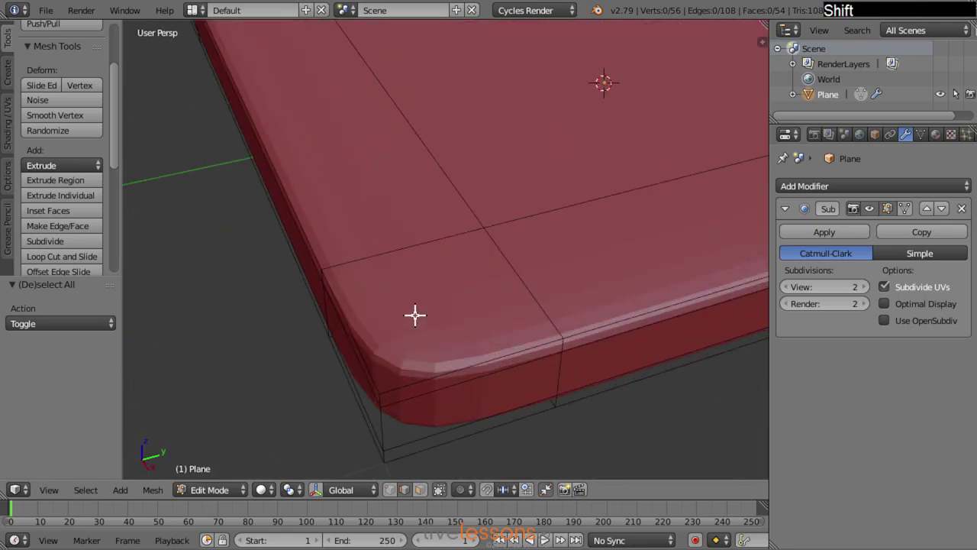
- Try a loop cut near the seat's outer rim, then undo it
key("ctrl+Tab")
left_click(417, 291)
key("ctrl+r")
left_click(462, 374)
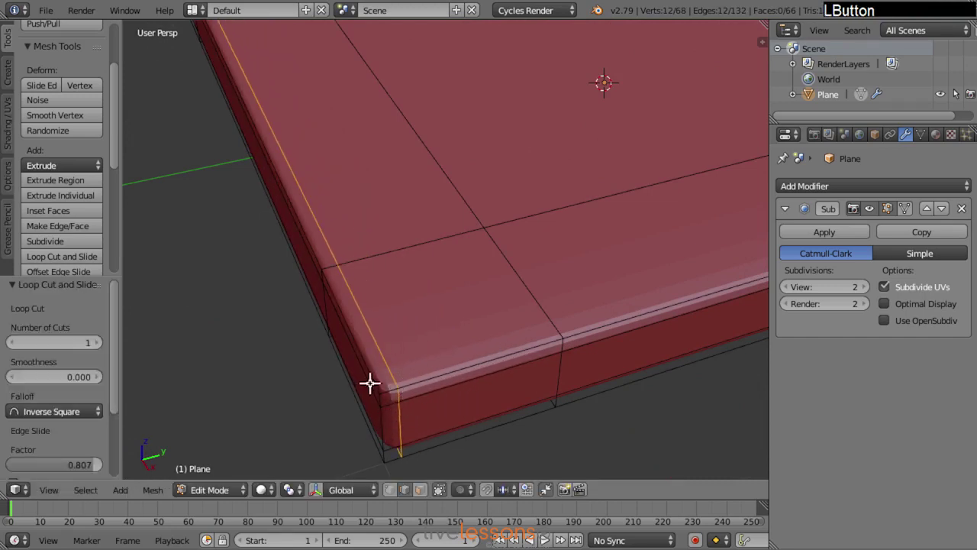
key("ctrl+z")
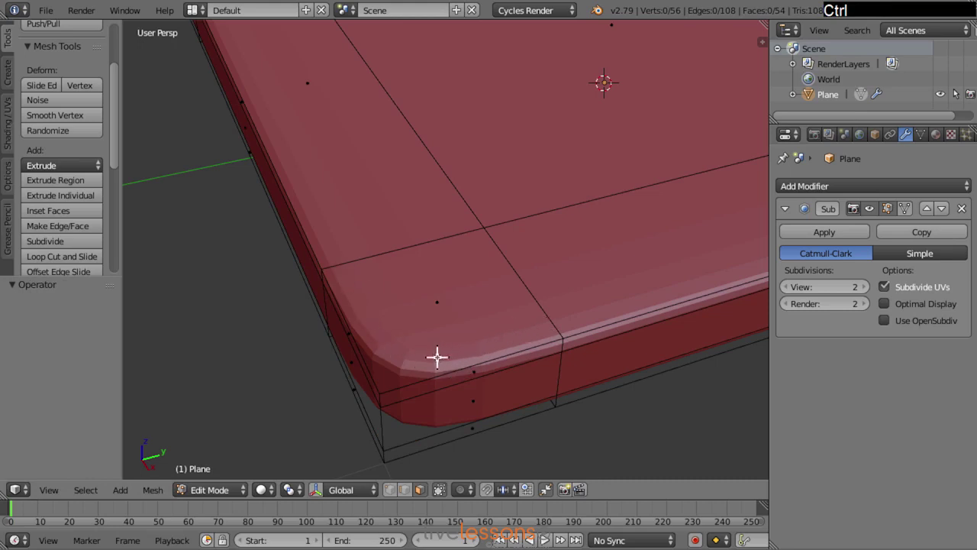
- Fill-select all the top faces between opposite corners and inset them into a tight rim loop
key("ctrl+Tab")
left_click(433, 330)
right_click(443, 272)
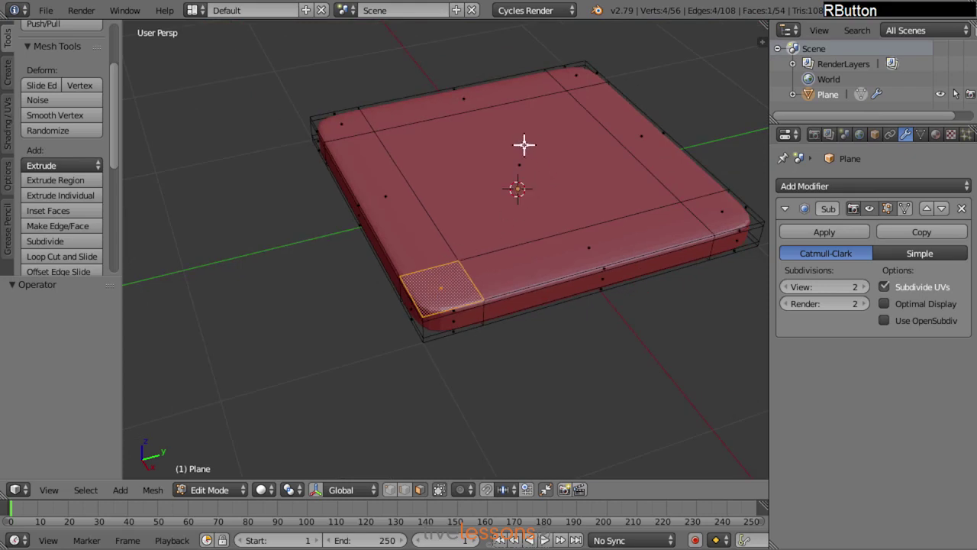
middle_click(504, 141)
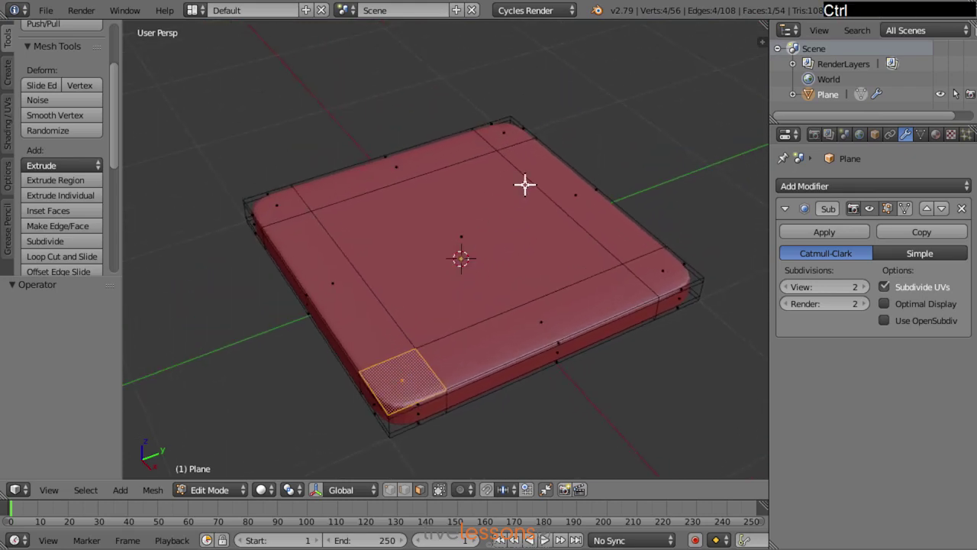
right_click(504, 128)
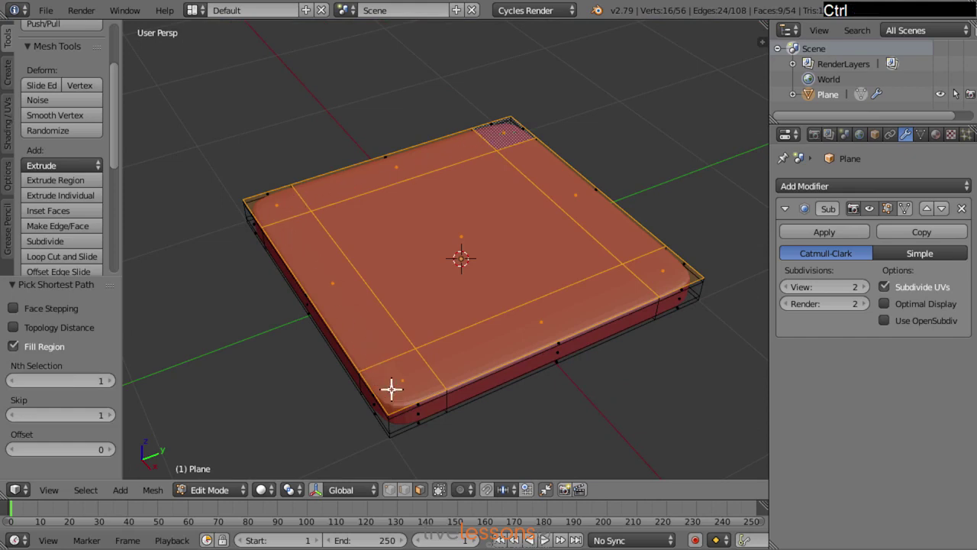
right_click(387, 378)
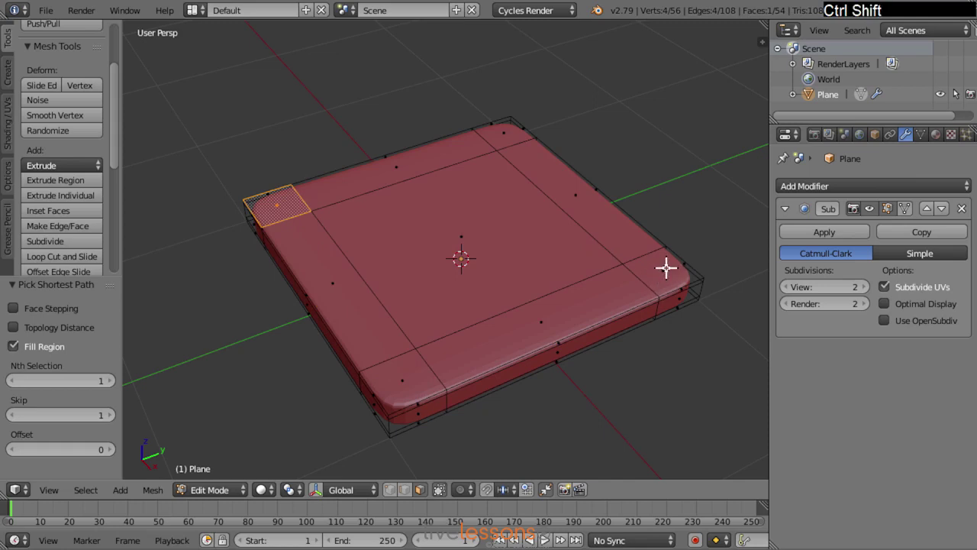
right_click(666, 263)
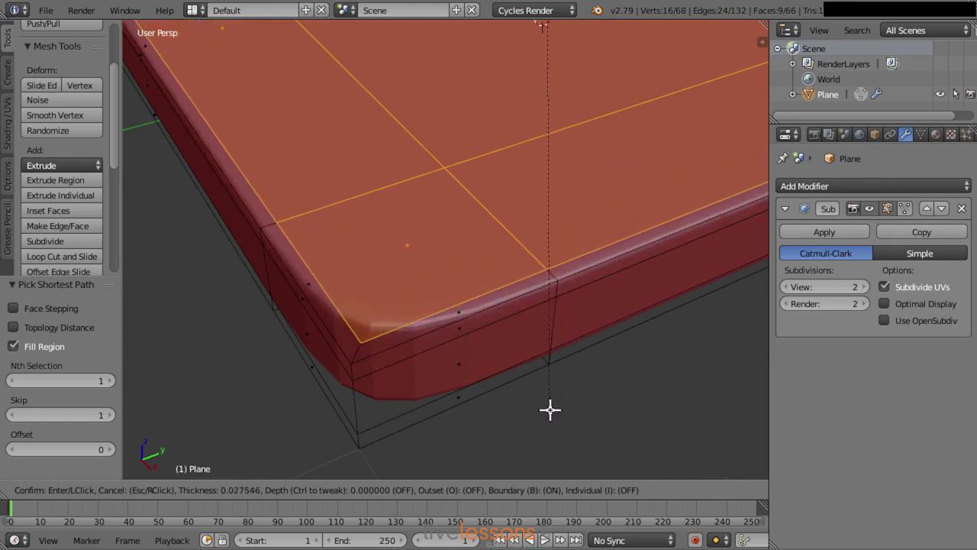
left_click(551, 405)
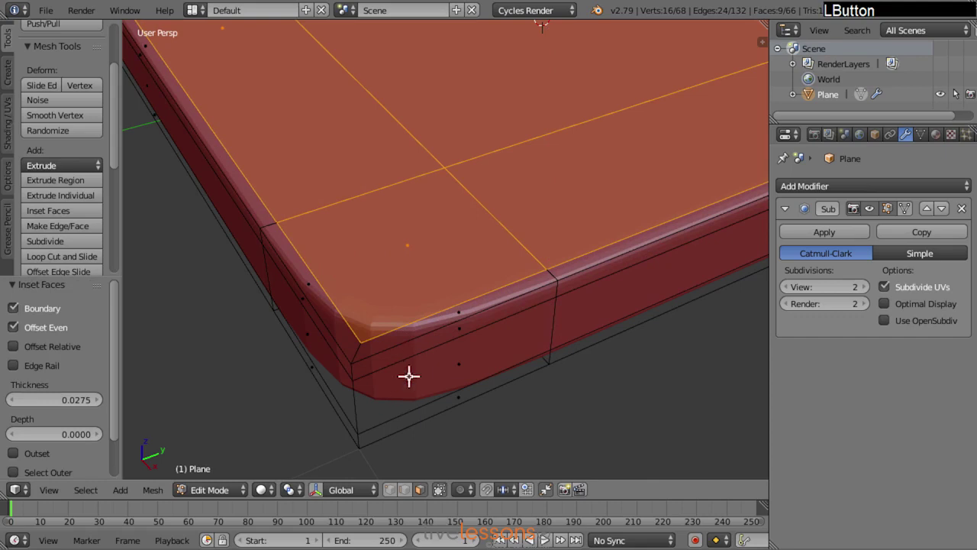
- Inset the underside faces the same way for a bottom rim loop, then deselect all
middle_click(405, 387)
middle_click(447, 214)
right_click(531, 199)
middle_click(444, 165)
middle_click(444, 196)
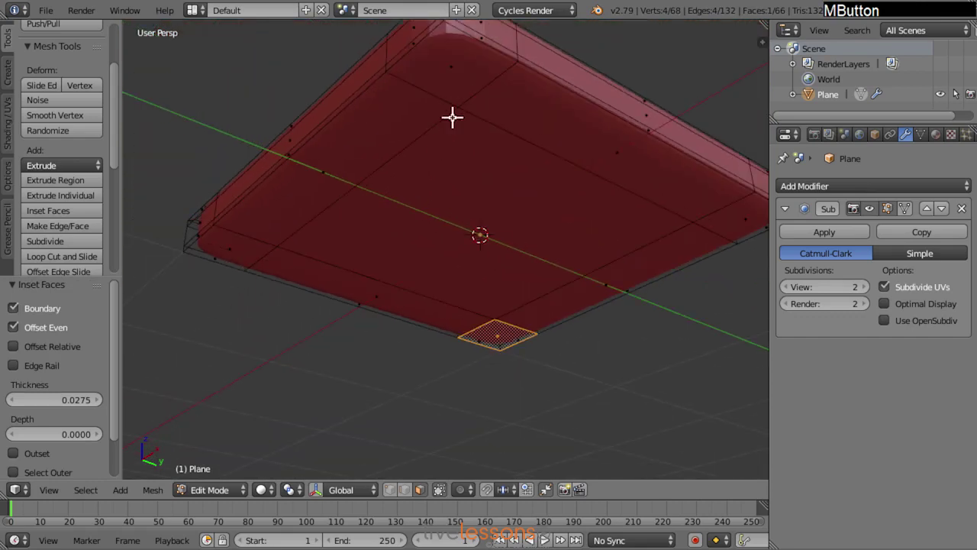
right_click(457, 60)
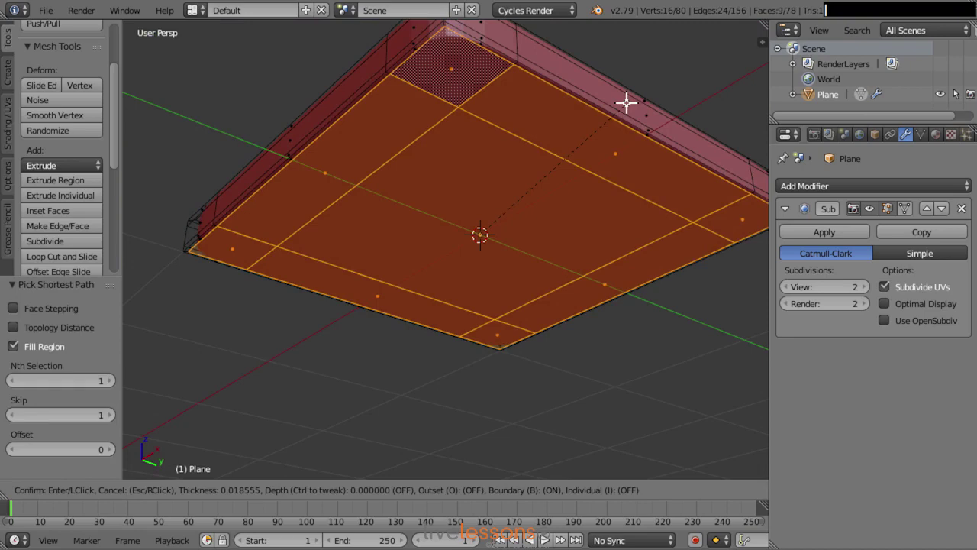
left_click(623, 96)
middle_click(509, 97)
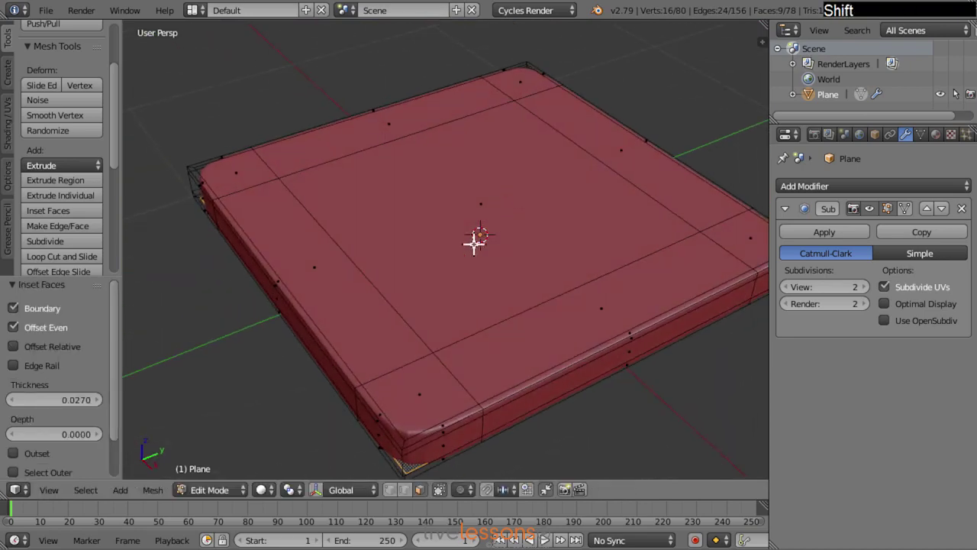
middle_click(413, 293)
key("a")
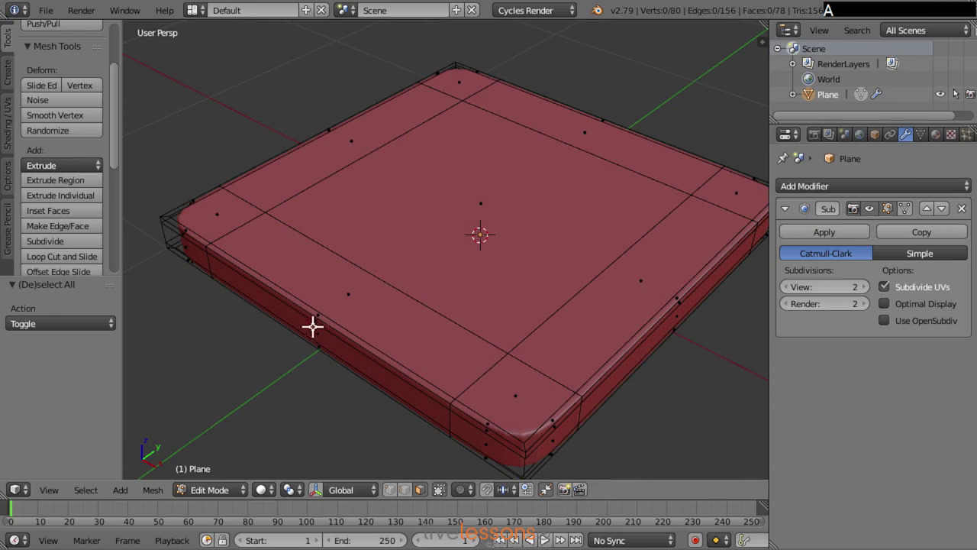
- Add two centred parallel loop cuts across the slab and look straight down from top view
key("ctrl+r")
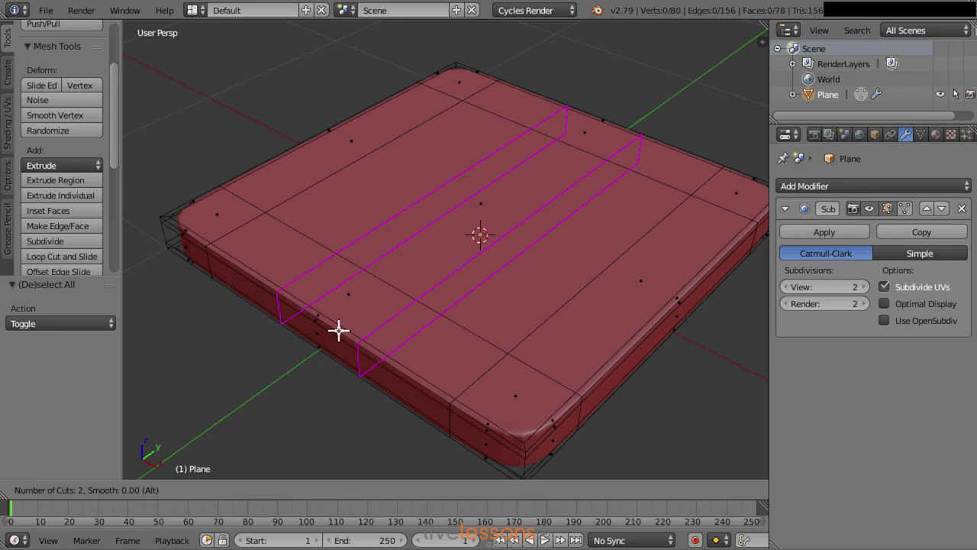
left_click(339, 326)
right_click(339, 326)
key("a")
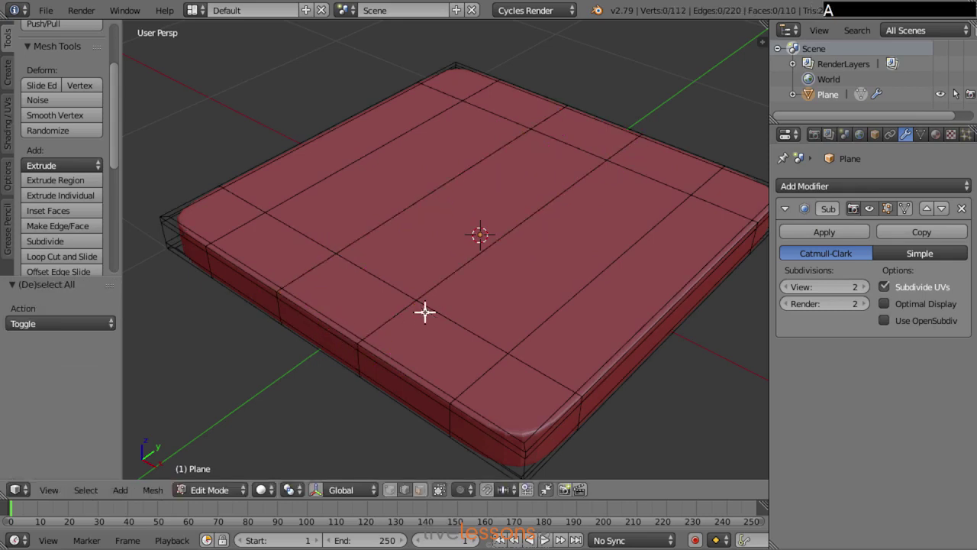
key("KP_7")
- In wireframe vertex mode, select the middle front-edge vertices and pull them forward along Y
middle_click(367, 272)
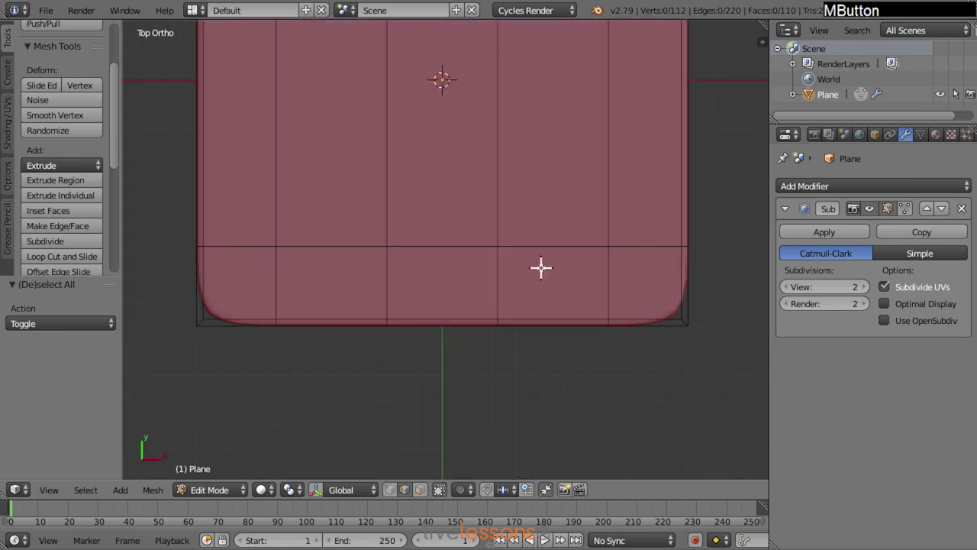
key("ctrl+Tab")
left_click(531, 210)
key("z")
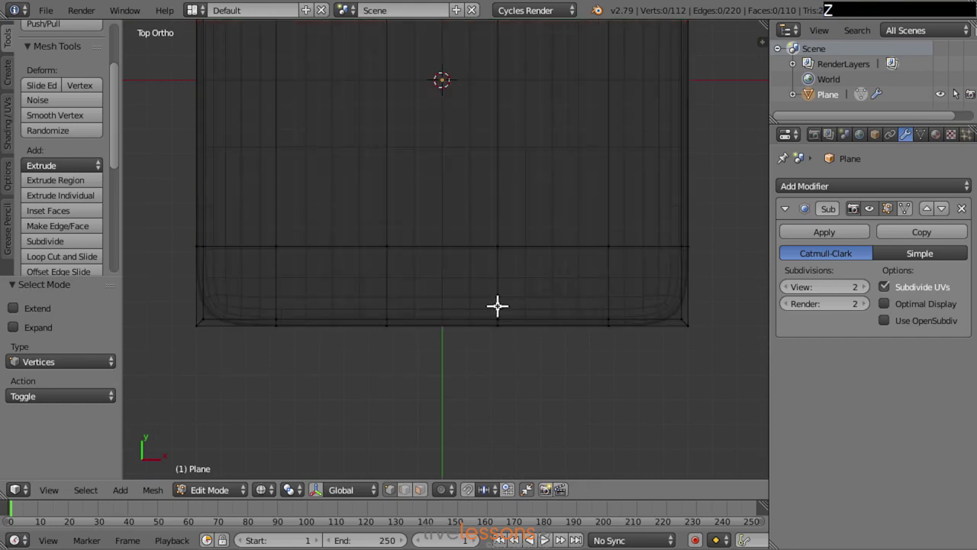
middle_click(513, 330)
left_click(542, 289)
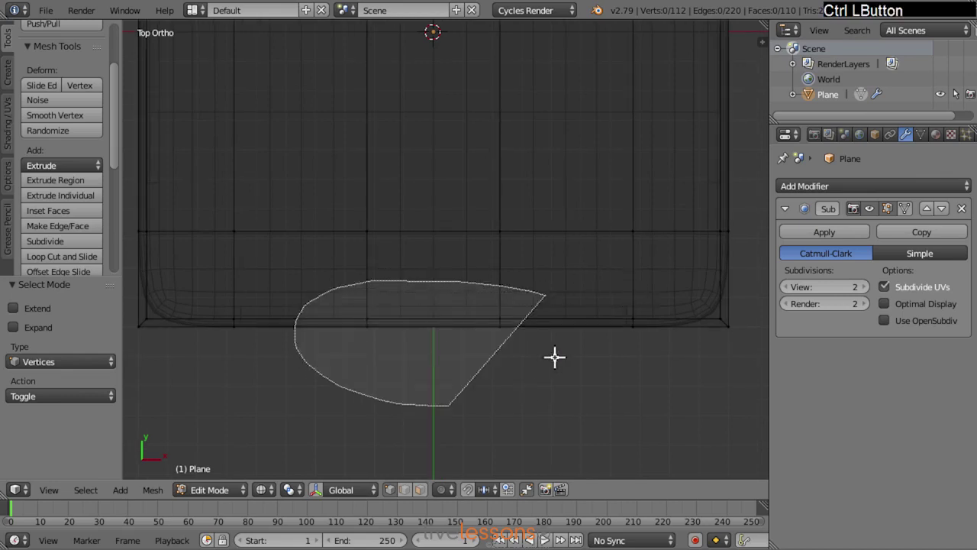
key("g")
key("y")
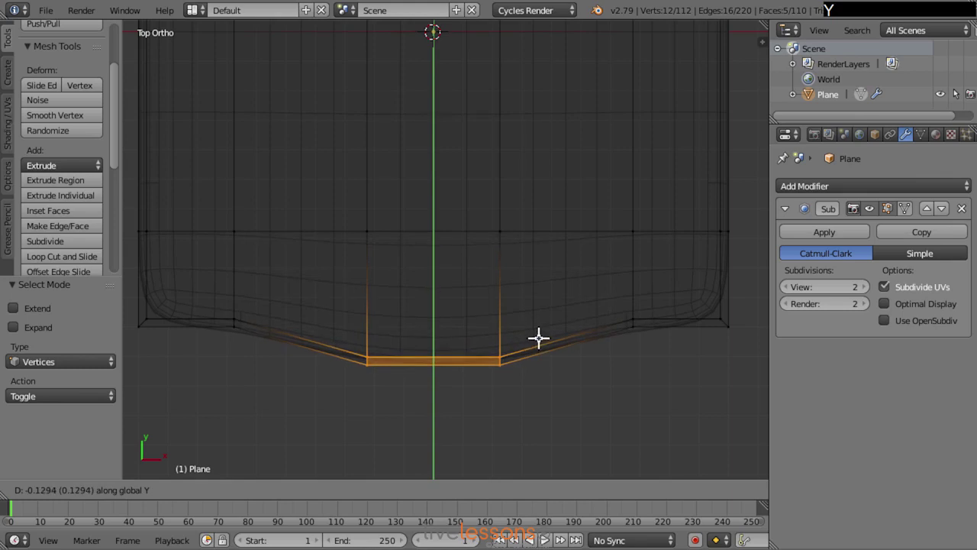
left_click(539, 333)
- Move the left and right front side vertices along Y to continue the curve, checking in Object Mode
key("a")
left_click(644, 282)
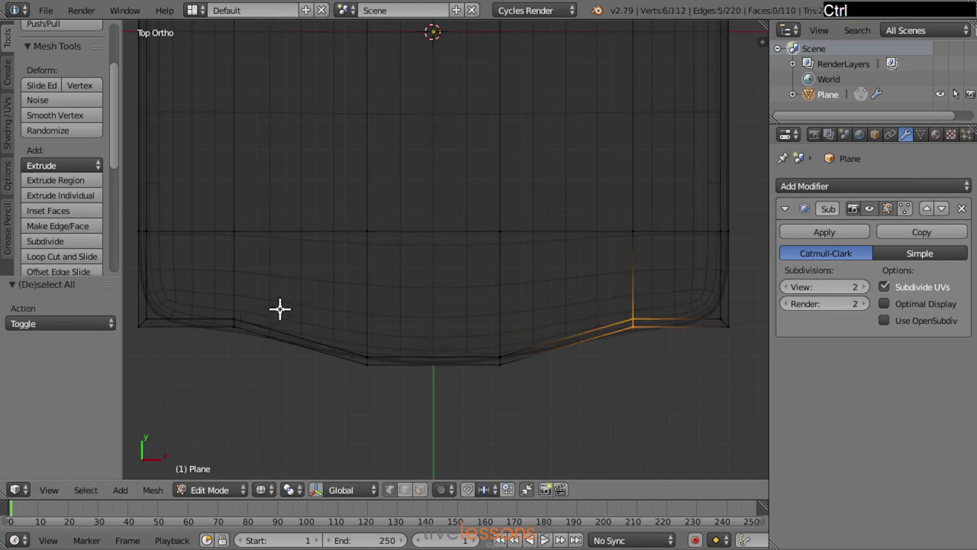
left_click(270, 290)
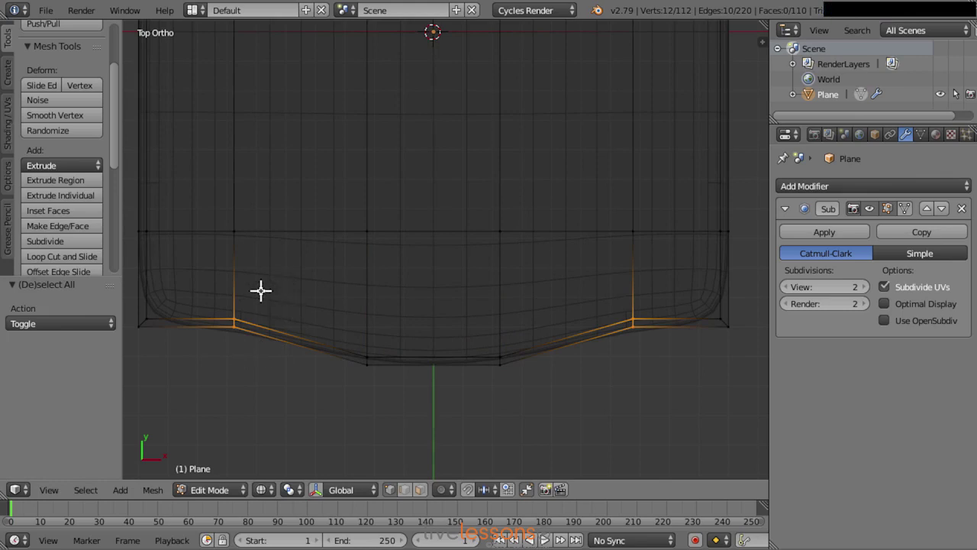
left_click(274, 289)
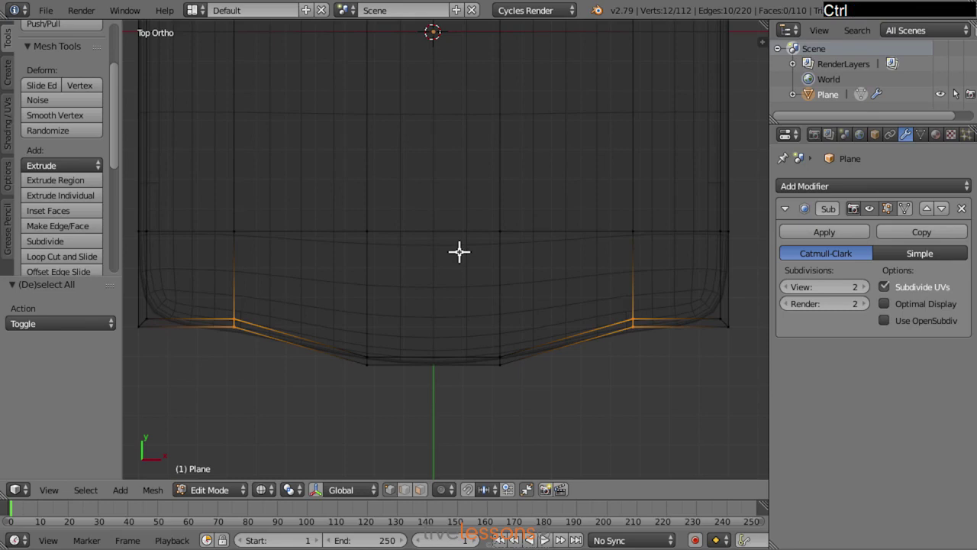
key("g")
key("y")
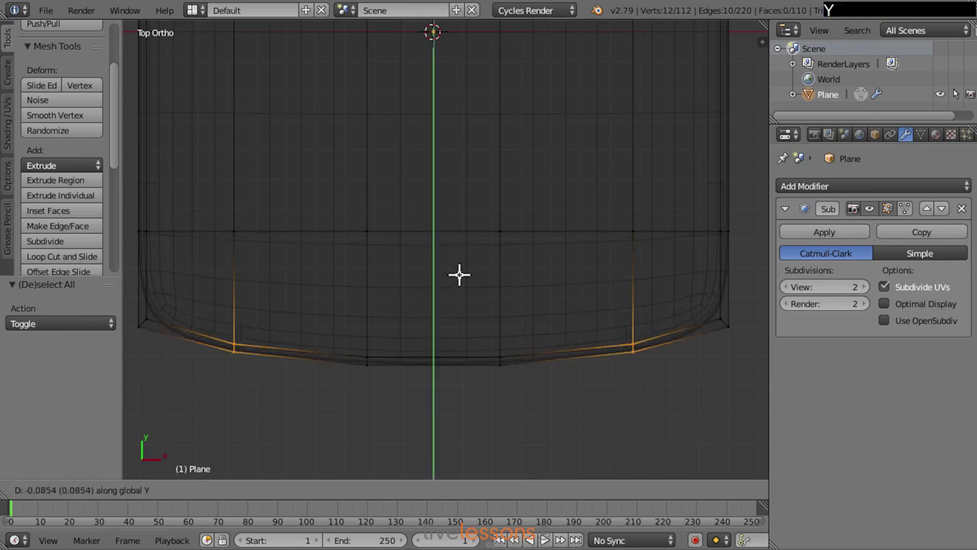
left_click(460, 271)
key("Tab")
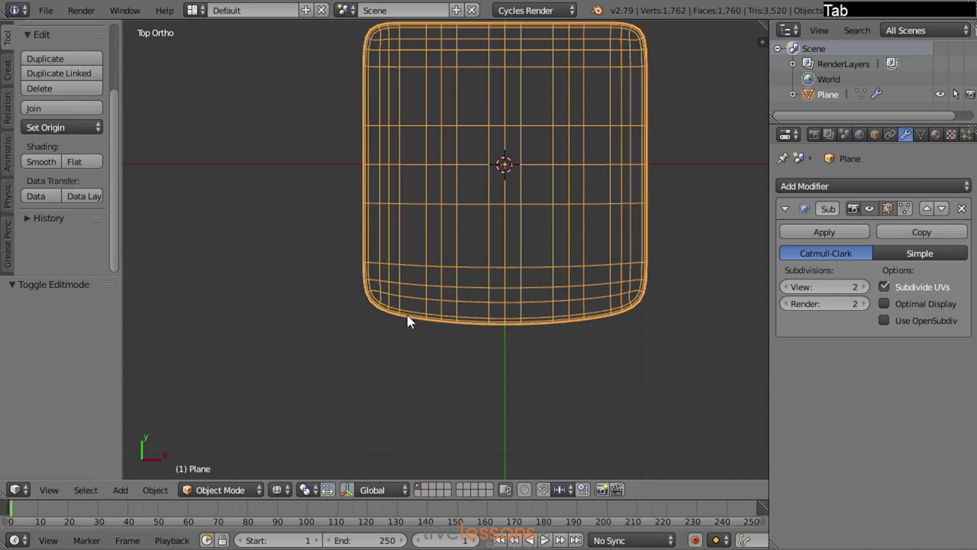
- Tweak the middle front vertices along Y once more, then return to solid Object Mode and orbit to review
key("a")
left_click(533, 256)
key("g")
key("y")
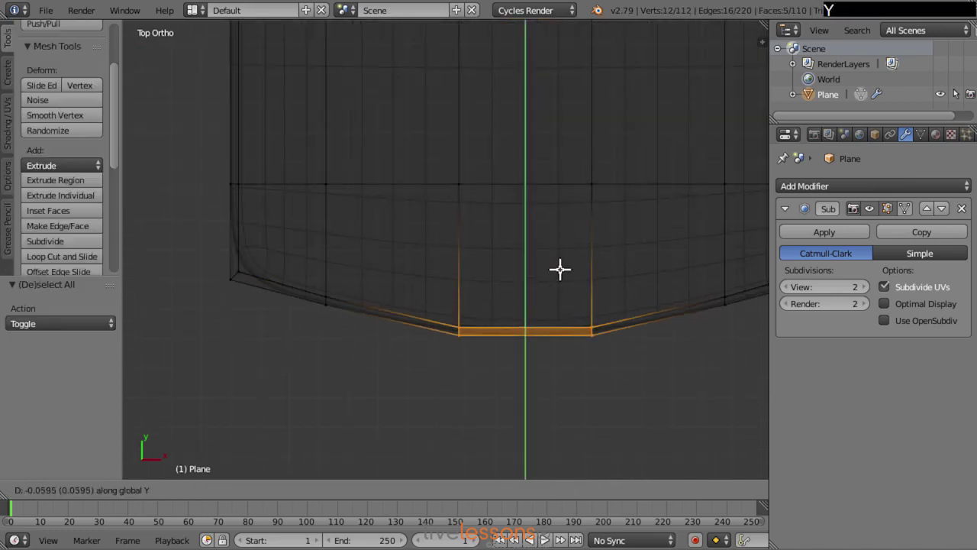
left_click(561, 265)
key("Tab")
key("a")
middle_click(614, 322)
middle_click(528, 392)
key("z")
middle_click(563, 312)
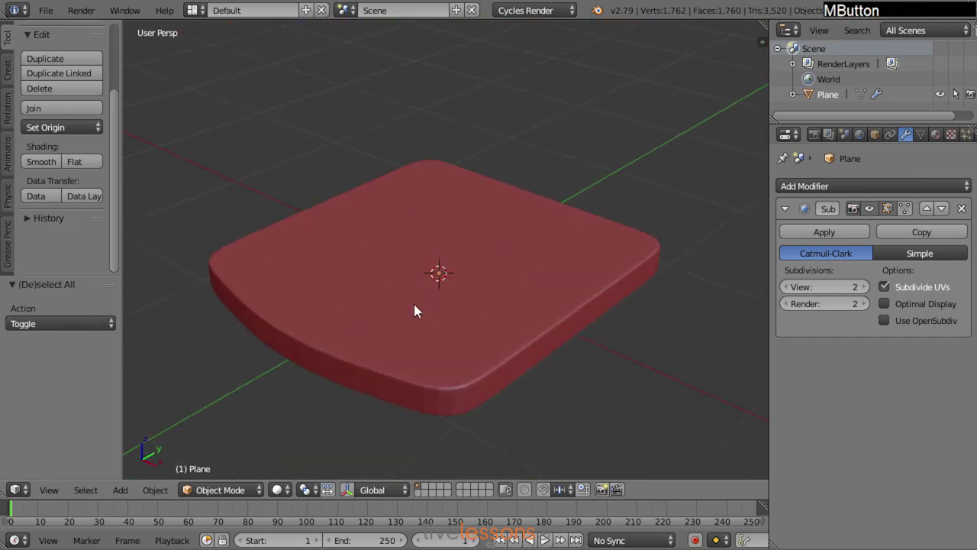
- Select the seat, set it to Smooth shading and view it from the top
right_click(439, 284)
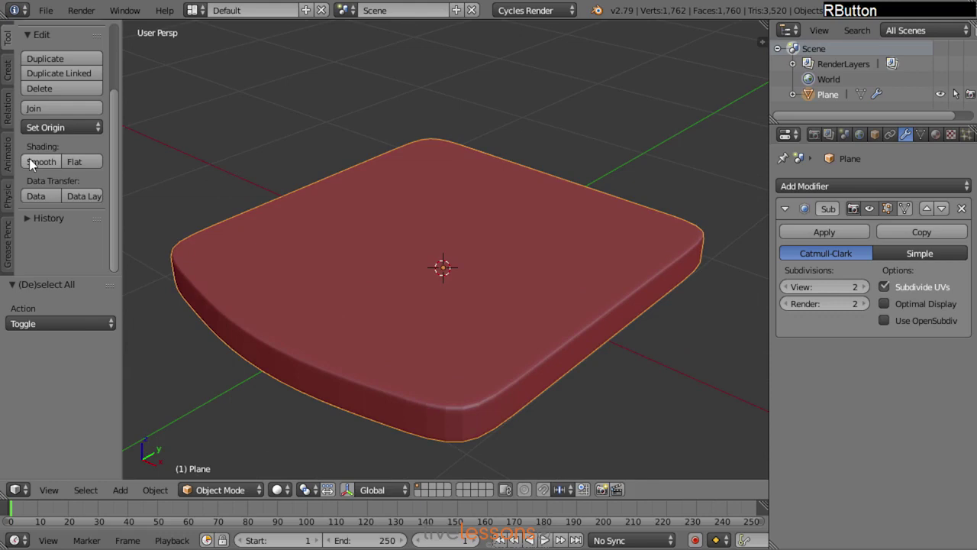
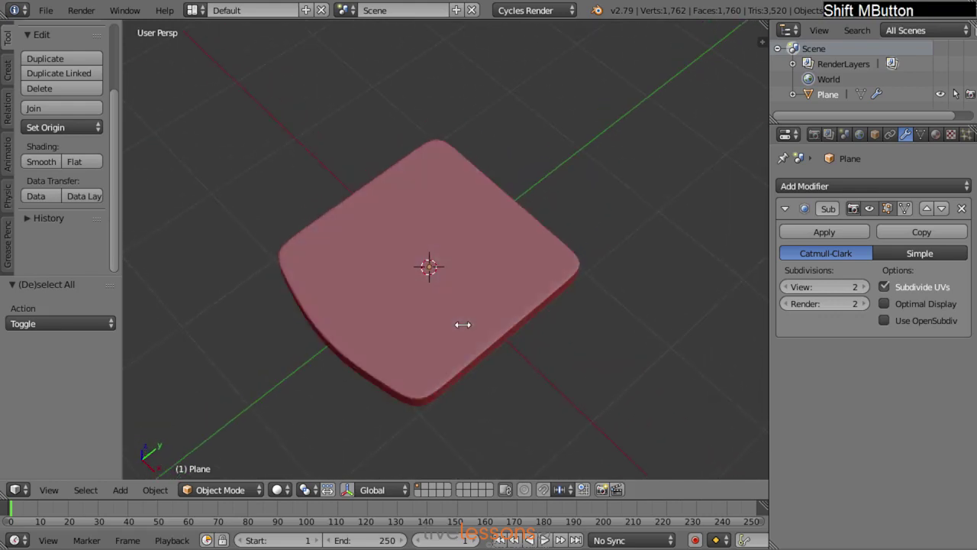
key("KP_7")
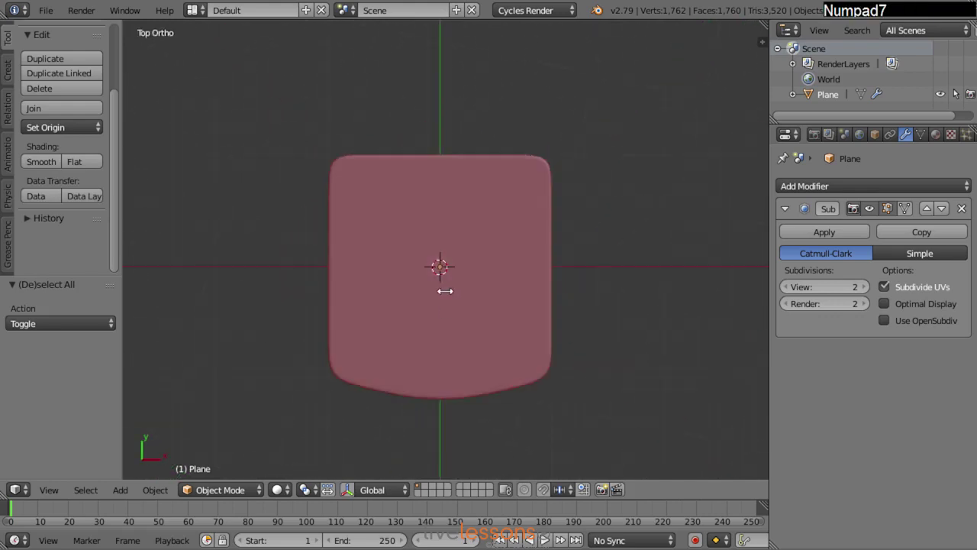
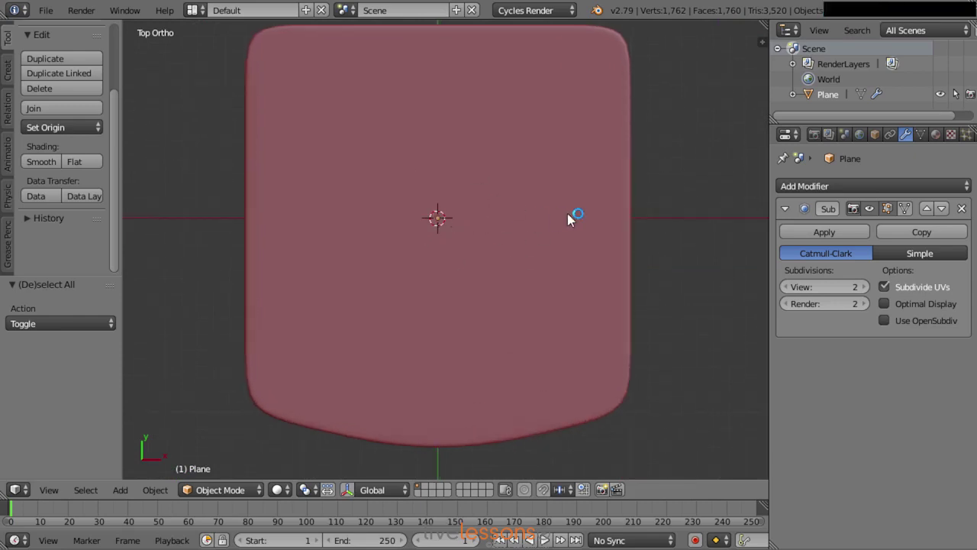
- Add a new plane mesh and enter Edit Mode with wireframe display
key("shift+a")
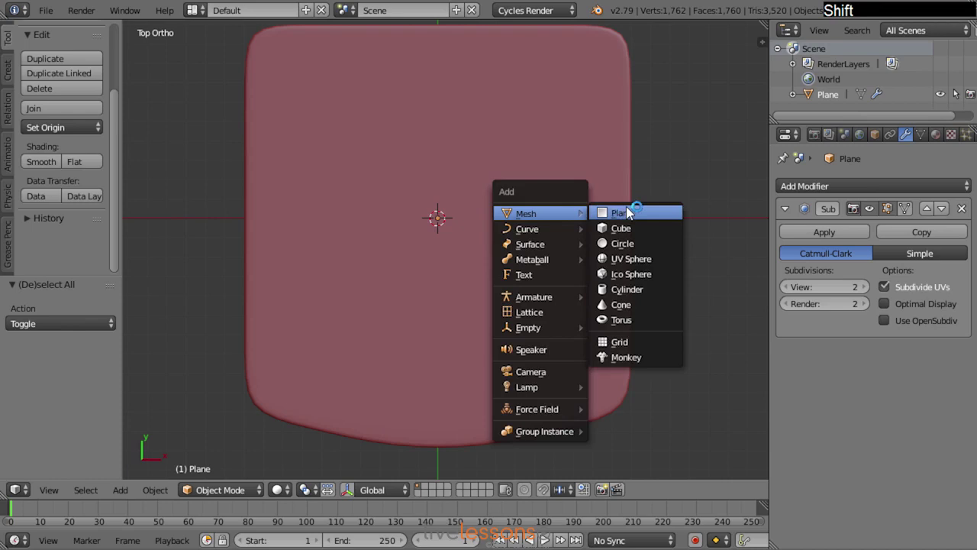
left_click(632, 212)
key("Tab")
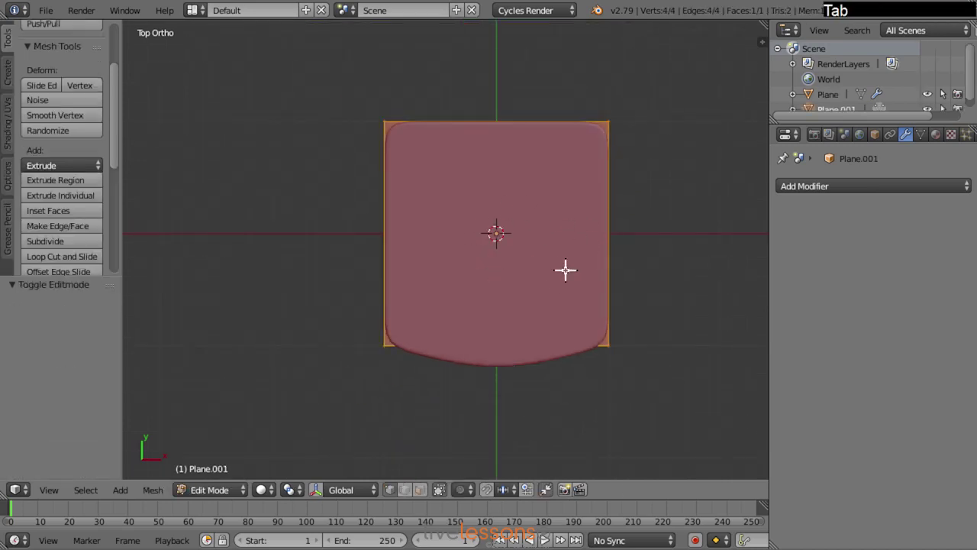
middle_click(546, 278)
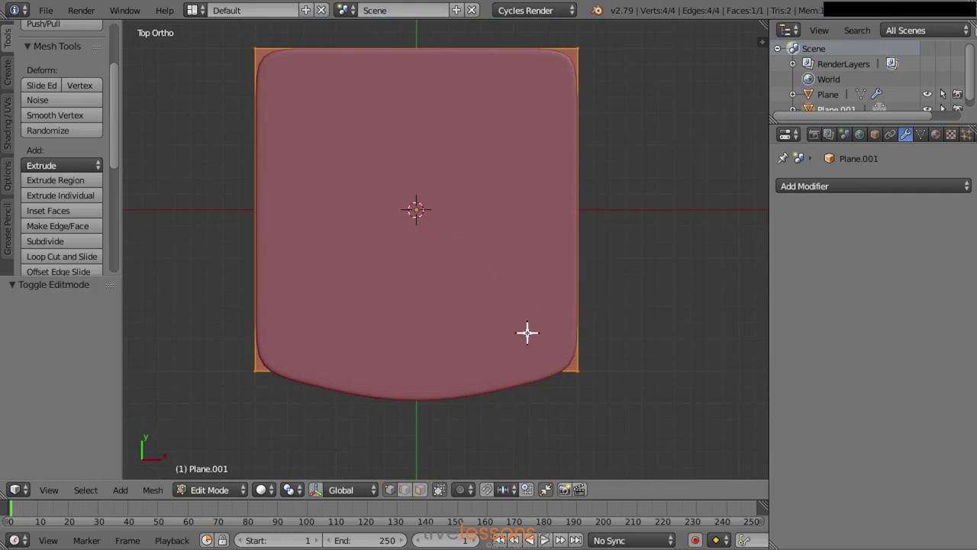
key("z")
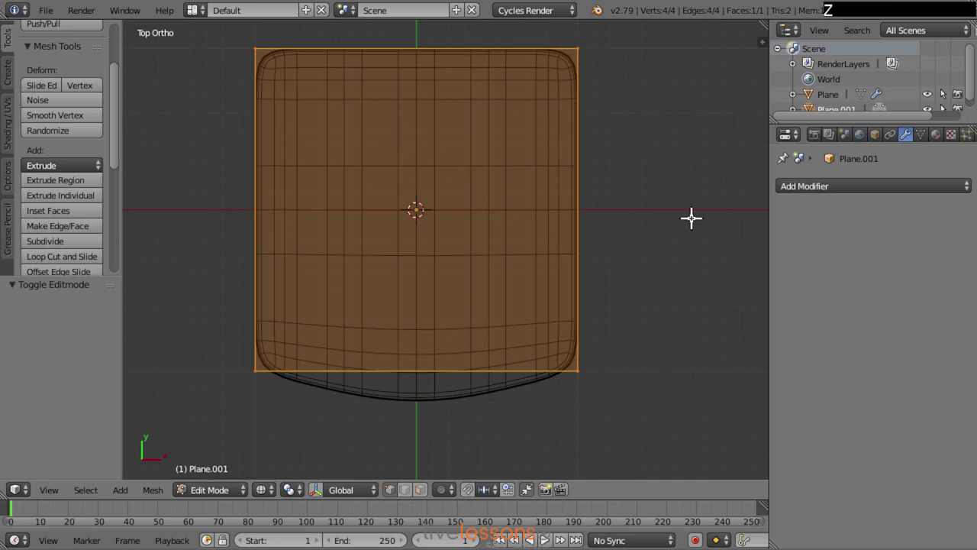
- Scale the plane down to leg size and move it under the seat's front-right corner
key("s")
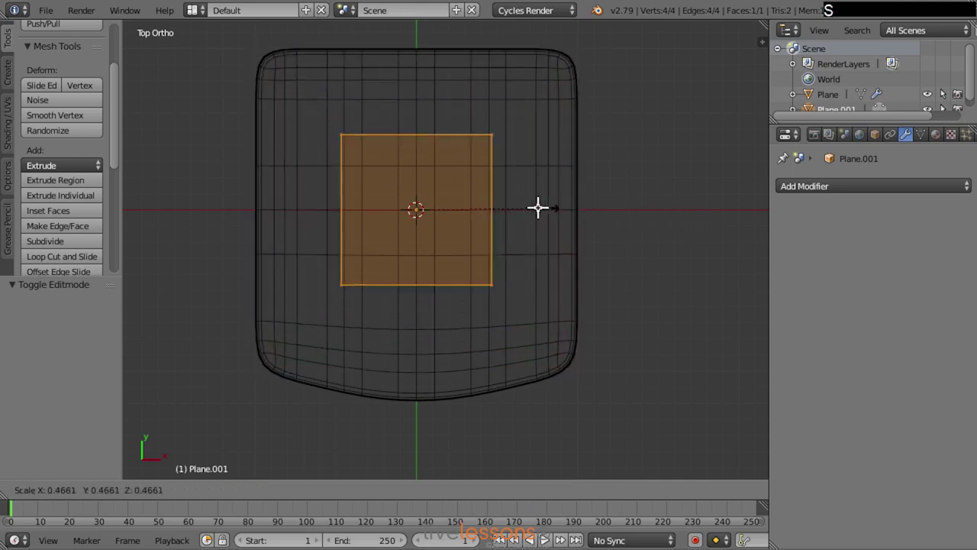
left_click(456, 201)
key("g")
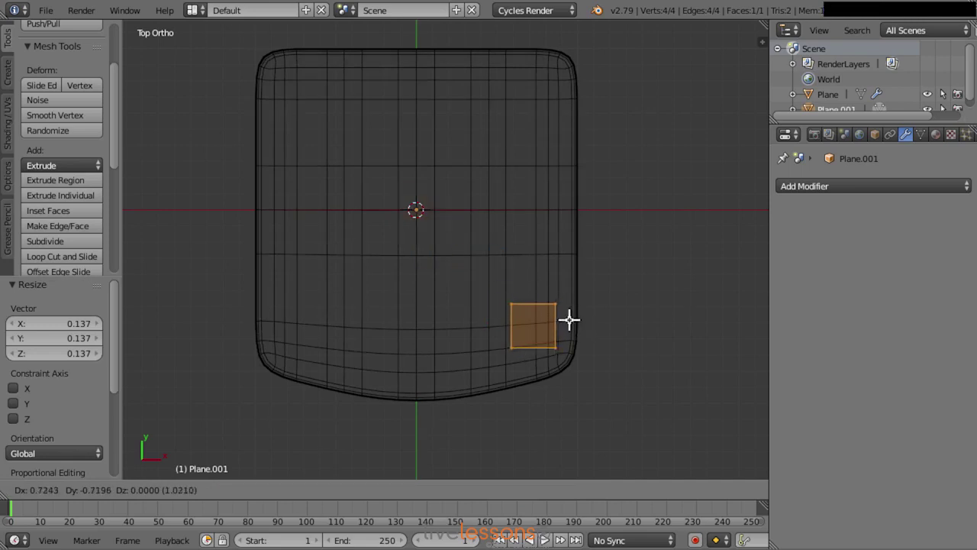
left_click(573, 316)
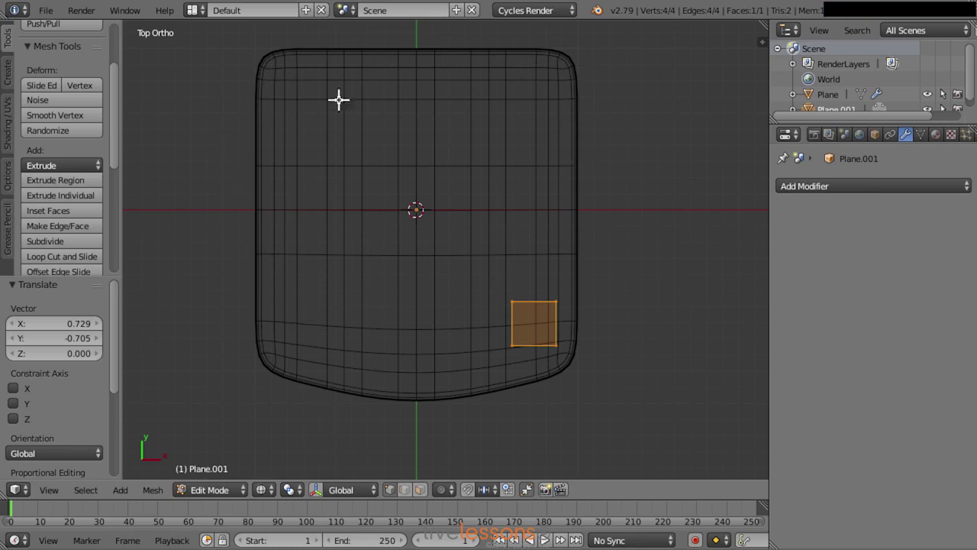
key("Tab")
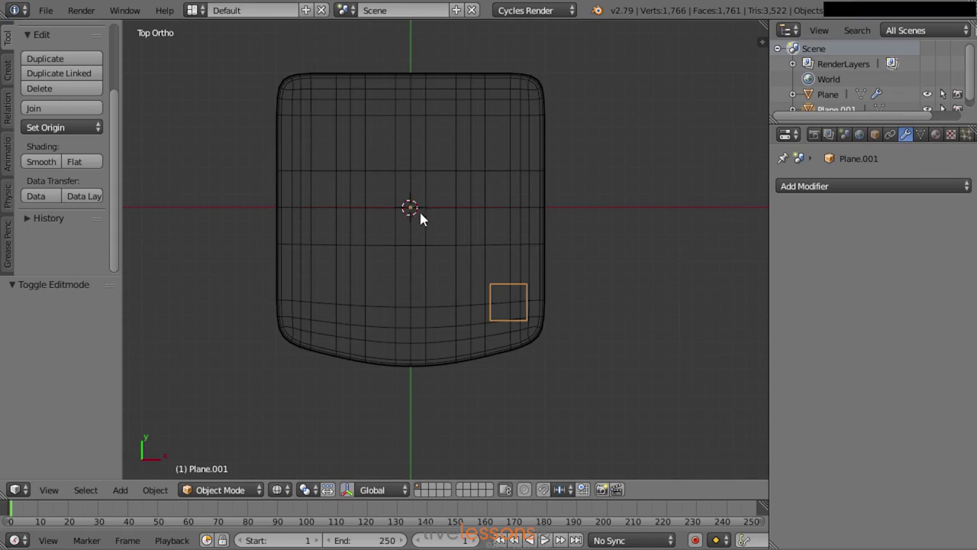
- Extrude the small square straight down along Z into a tall leg
middle_click(521, 330)
middle_click(485, 255)
key("Tab")
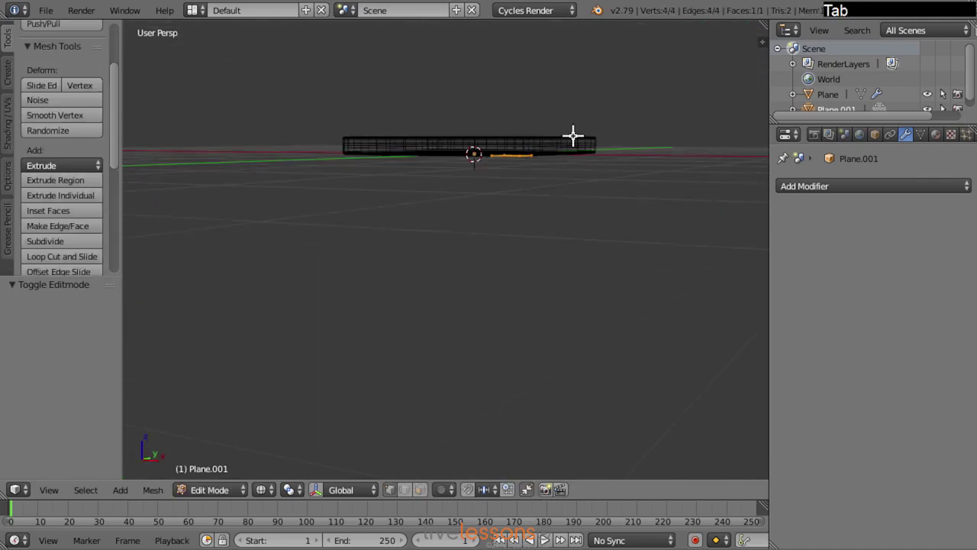
key("e")
key("z")
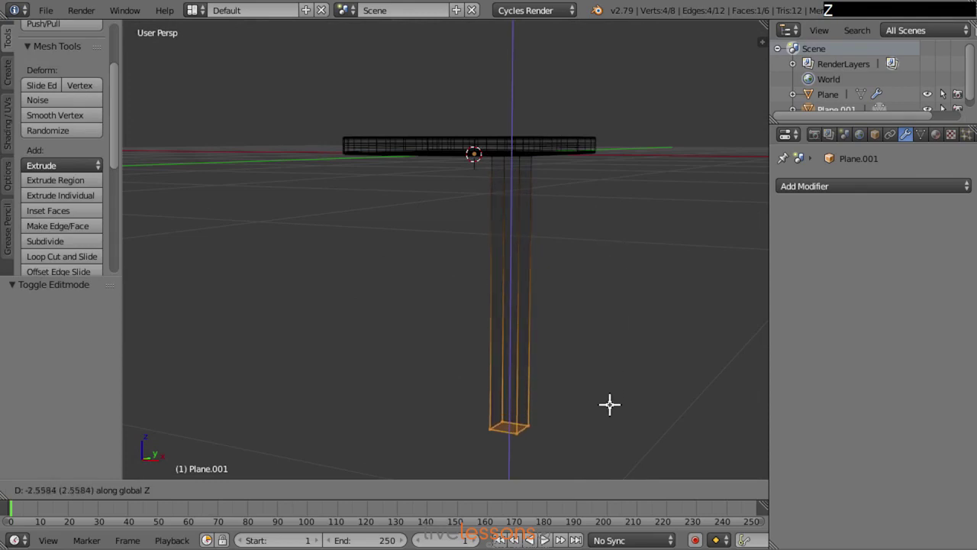
left_click(611, 413)
- From side view, adjust the leg's bottom height along Z in two small moves
middle_click(541, 253)
key("KP_3")
key("z")
middle_click(477, 271)
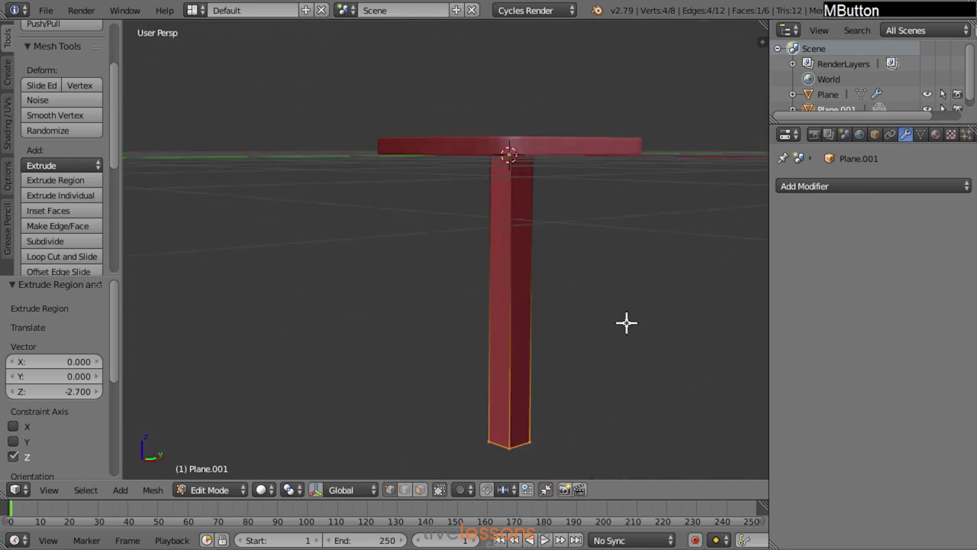
key("g")
key("z")
left_click(618, 265)
middle_click(448, 288)
key("g")
key("z")
left_click(609, 251)
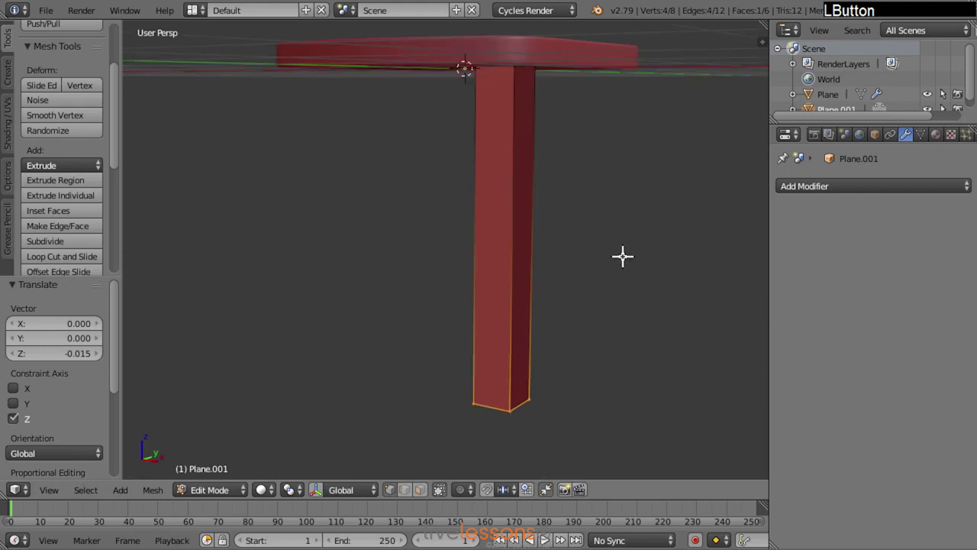
- Scale the foot smaller to taper the leg and nudge it into place from top view
key("s")
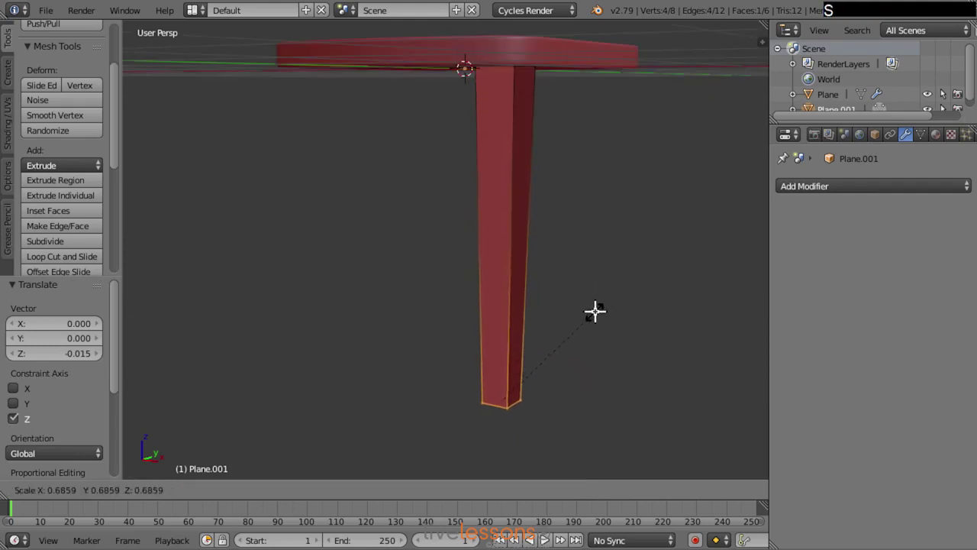
left_click(595, 307)
middle_click(483, 310)
key("KP_7")
middle_click(444, 245)
key("z")
key("g")
left_click(546, 261)
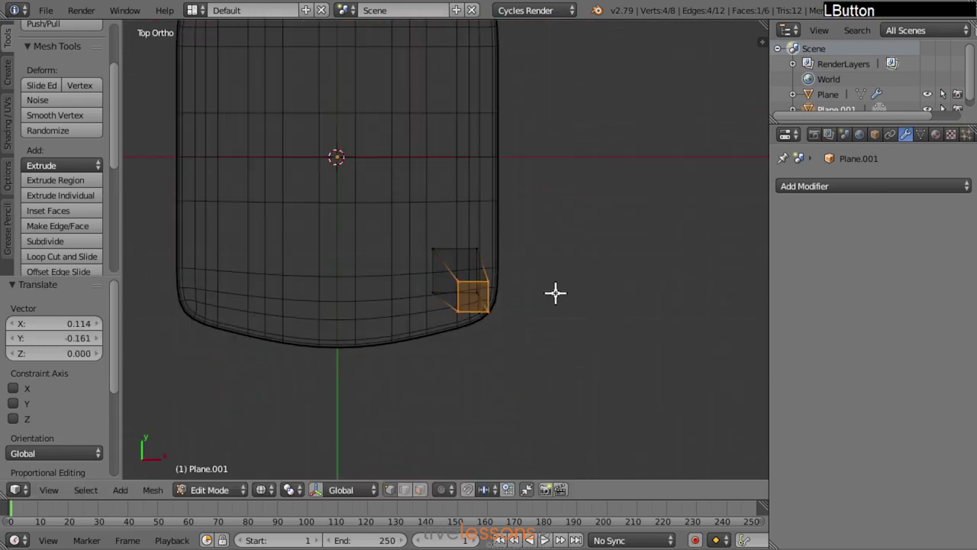
key("g")
left_click(590, 268)
middle_click(503, 345)
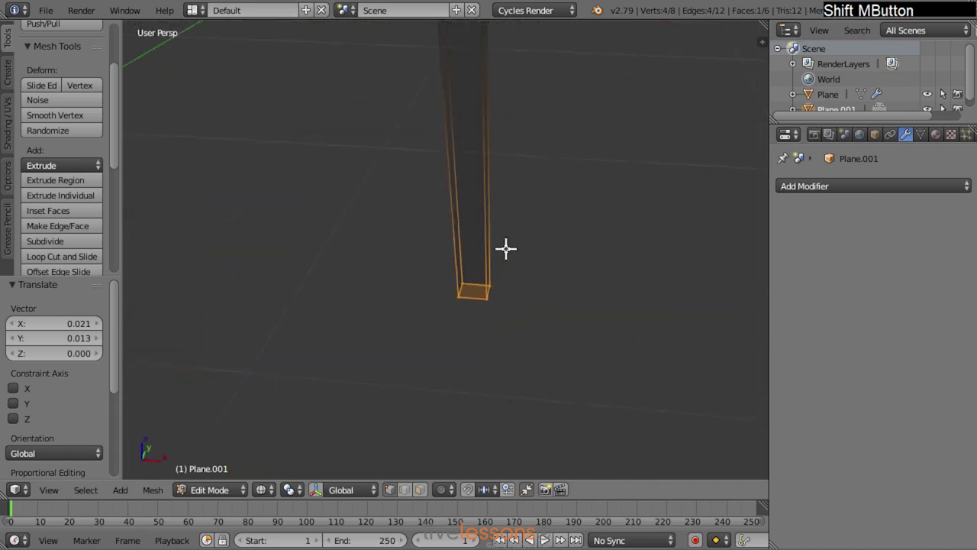
middle_click(486, 269)
middle_click(463, 275)
middle_click(491, 290)
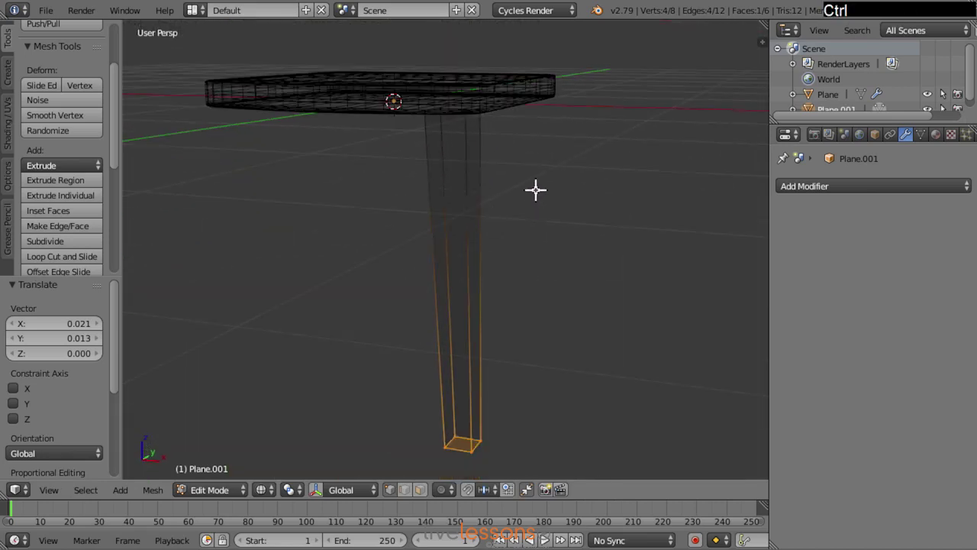
- Add a level-2 Subdivision Surface modifier to the leg and view it solid shaded
key("ctrl+2")
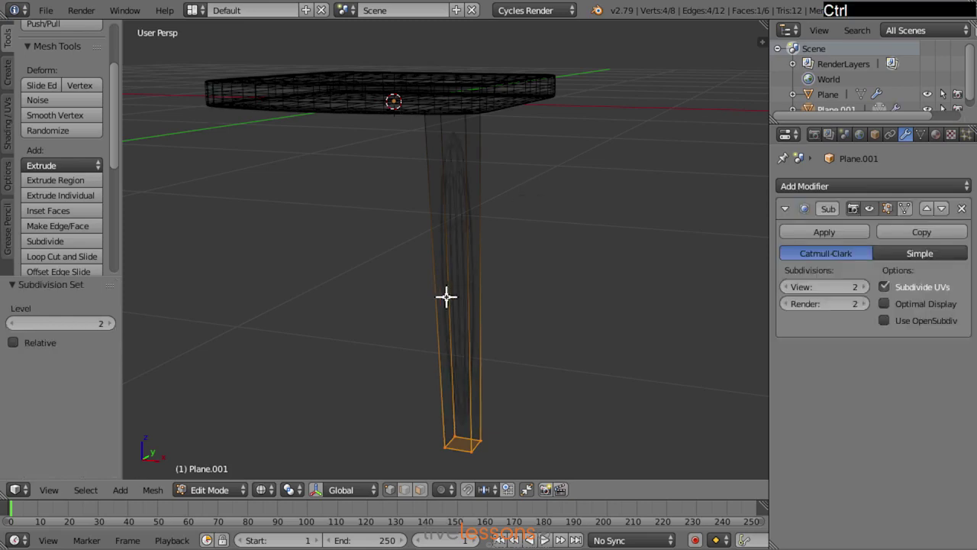
key("a")
key("z")
middle_click(478, 255)
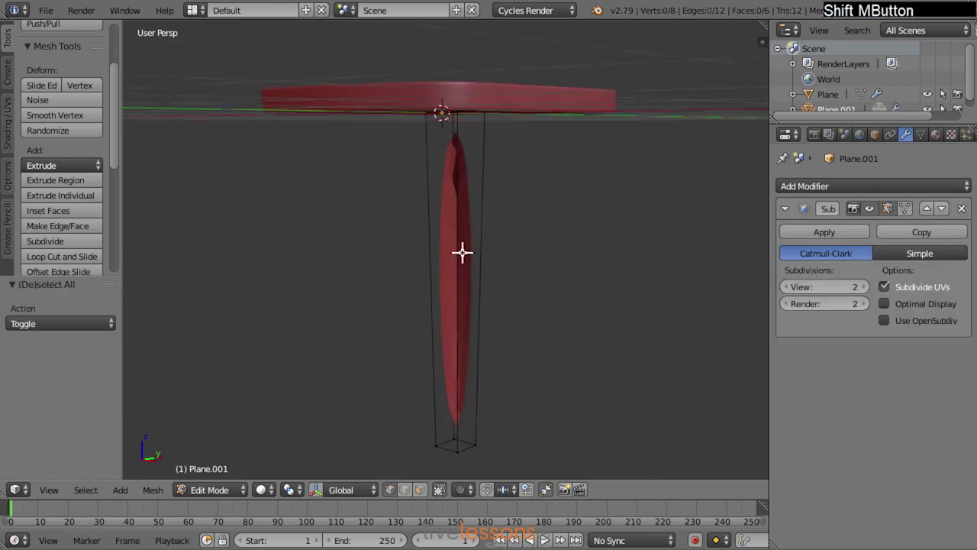
key("a")
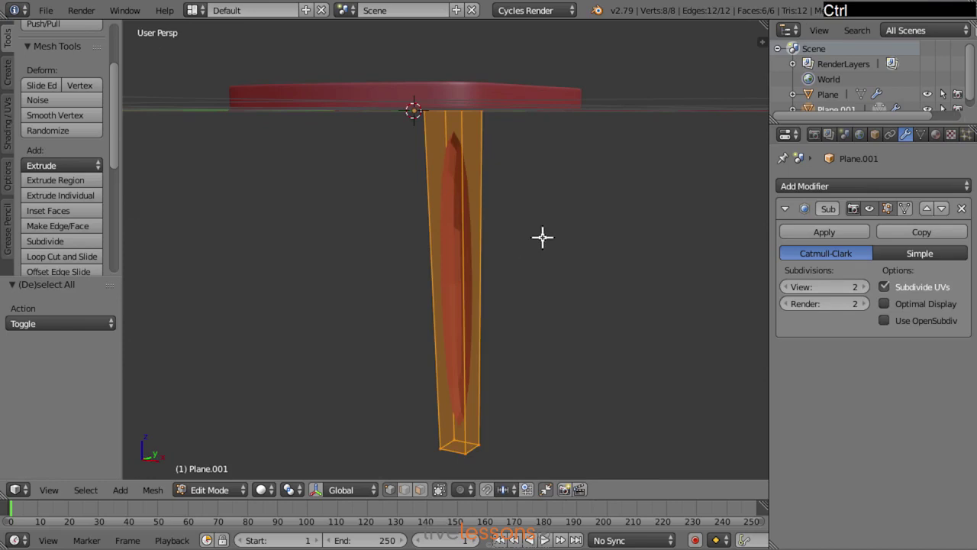
- Recalculate the leg's normals, deselect, and begin a loop cut around the leg
key("ctrl+n")
key("a")
middle_click(475, 241)
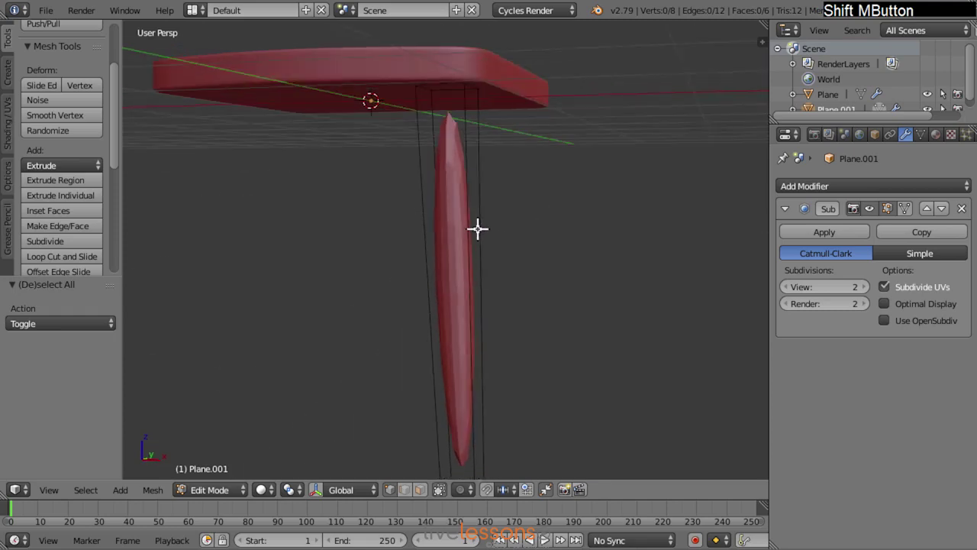
middle_click(454, 193)
middle_click(483, 277)
key("ctrl+r")
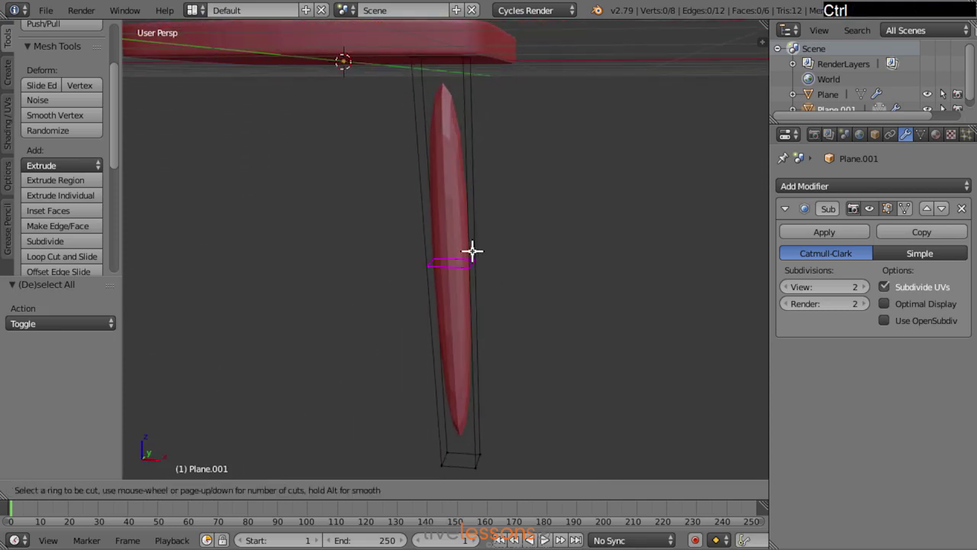
- Add a loop cut across the leg's middle and offset it outward in top view to bend the leg
left_click(472, 247)
right_click(472, 246)
middle_click(541, 213)
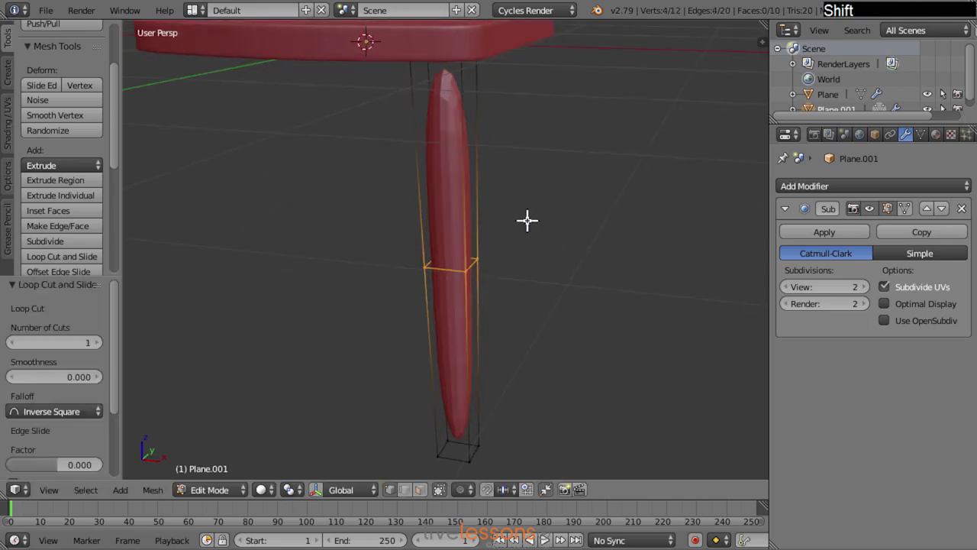
key("KP_7")
key("z")
key("g")
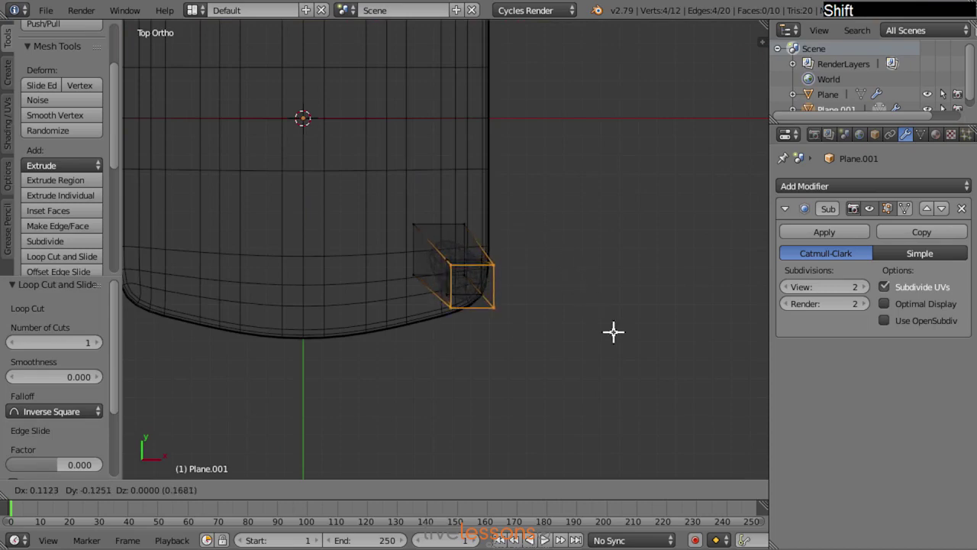
left_click(617, 329)
middle_click(537, 381)
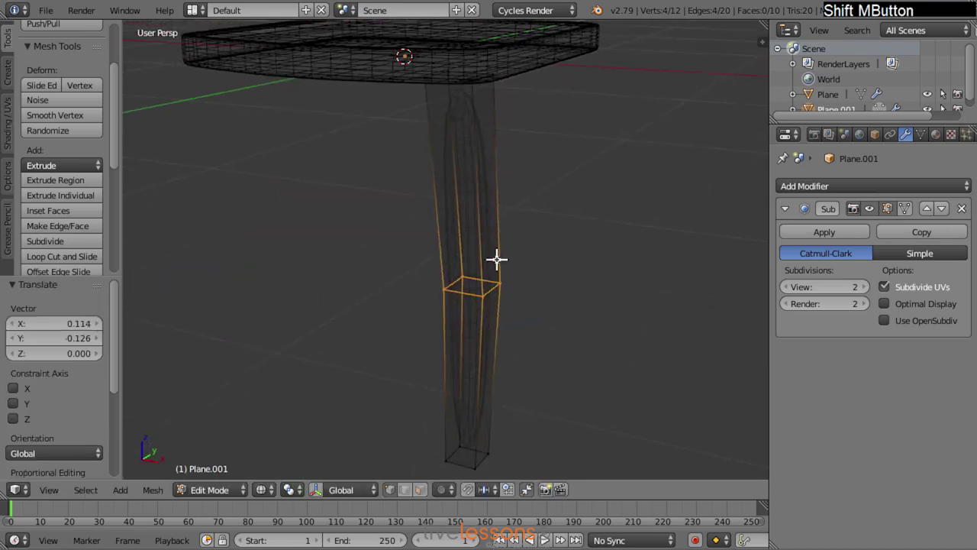
key("z")
middle_click(613, 284)
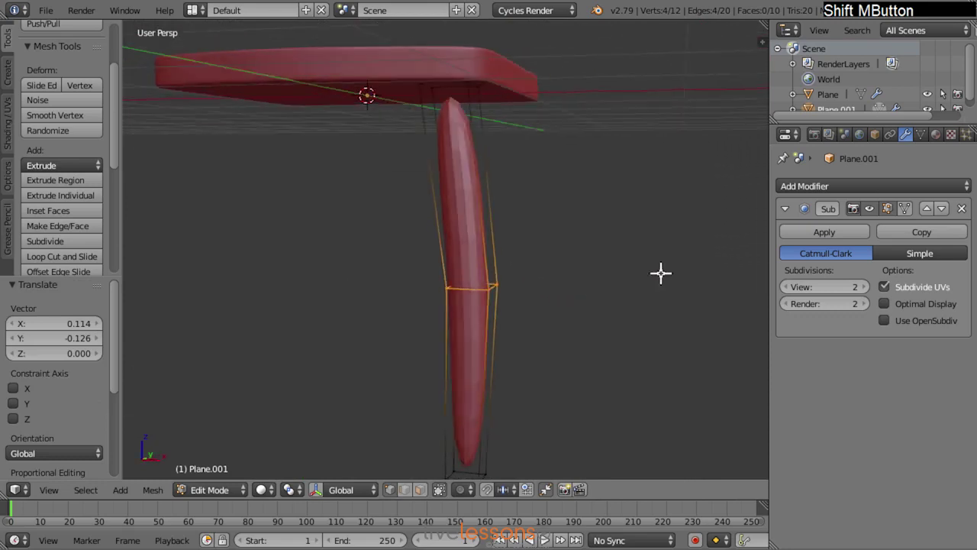
middle_click(550, 265)
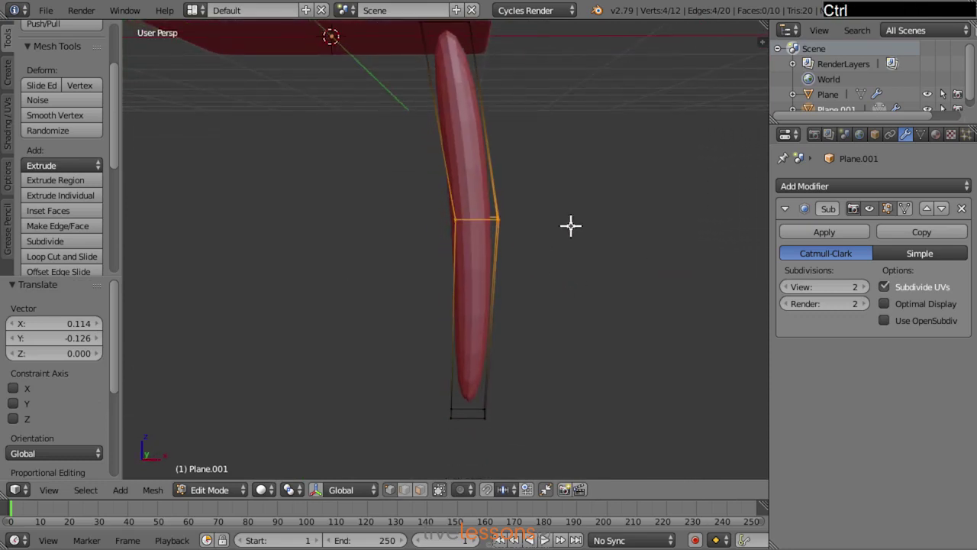
- Split the middle loop into two with Ctrl+B and add another loop cut near the leg's bottom
key("ctrl+b")
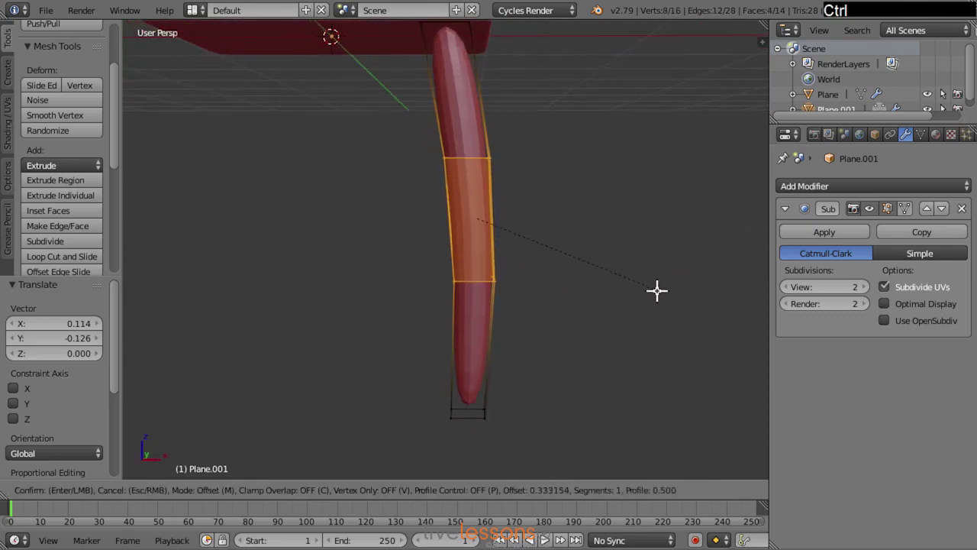
left_click(657, 287)
key("a")
key("ctrl+r")
left_click(480, 373)
- Lower the new bottom loop along Z toward the foot
right_click(480, 373)
key("g")
key("z")
left_click(532, 300)
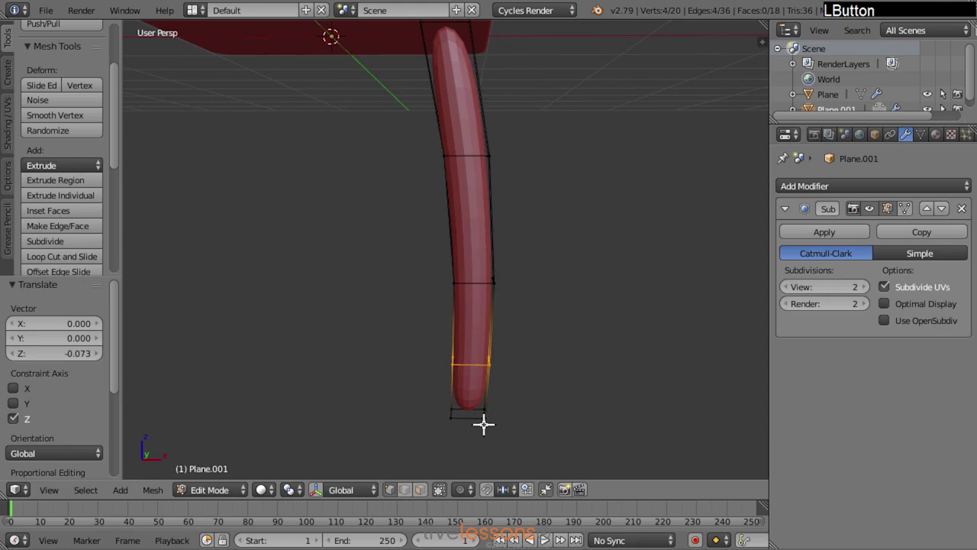
middle_click(491, 384)
key("a")
left_click(418, 384)
middle_click(472, 335)
- Shift the leg's foot slightly outward in top view
key("KP_7")
middle_click(513, 268)
key("z")
key("g")
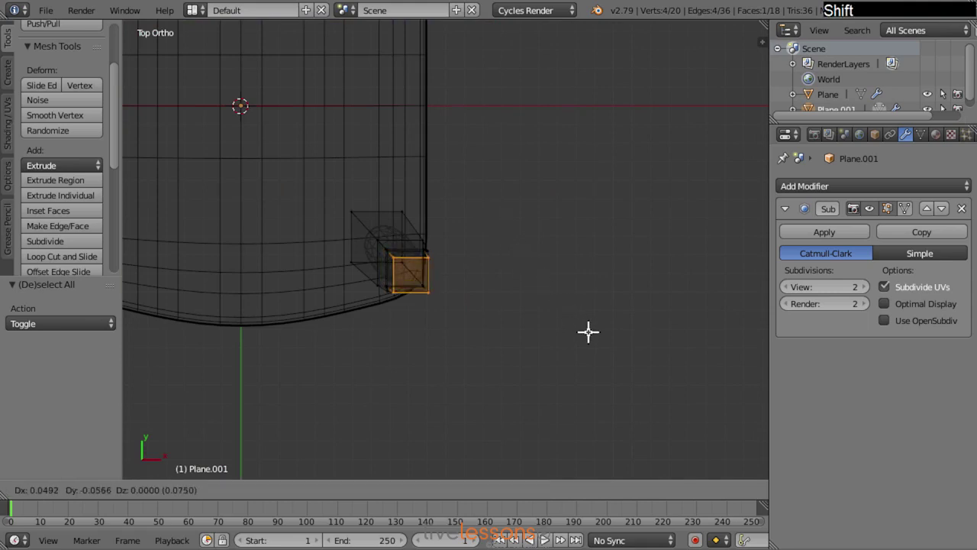
left_click(588, 328)
middle_click(408, 266)
key("a")
key("z")
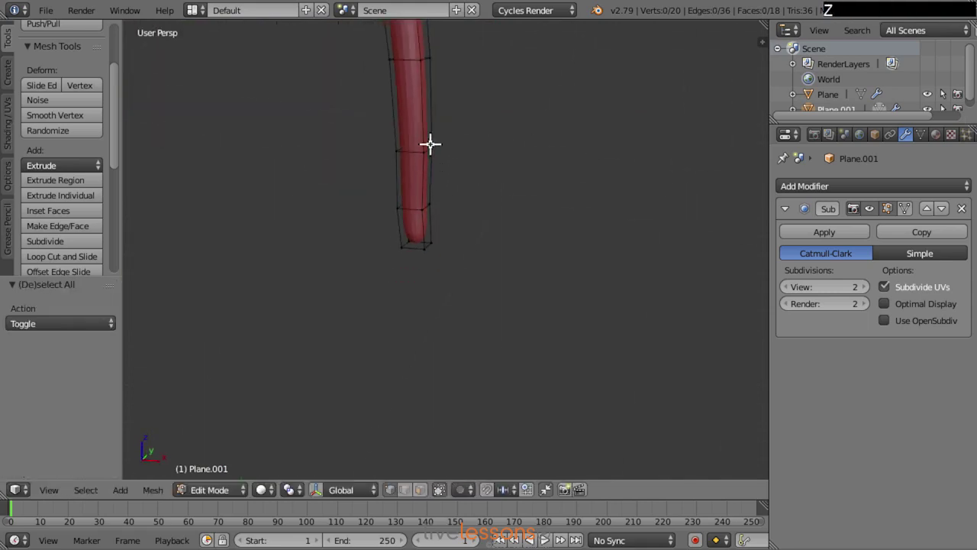
middle_click(490, 251)
middle_click(509, 297)
- Edge-slide several loops along the leg's length to even out the curve
key("ctrl+Tab")
left_click(500, 232)
right_click(476, 172)
key("g")
left_click(623, 198)
right_click(482, 309)
key("g")
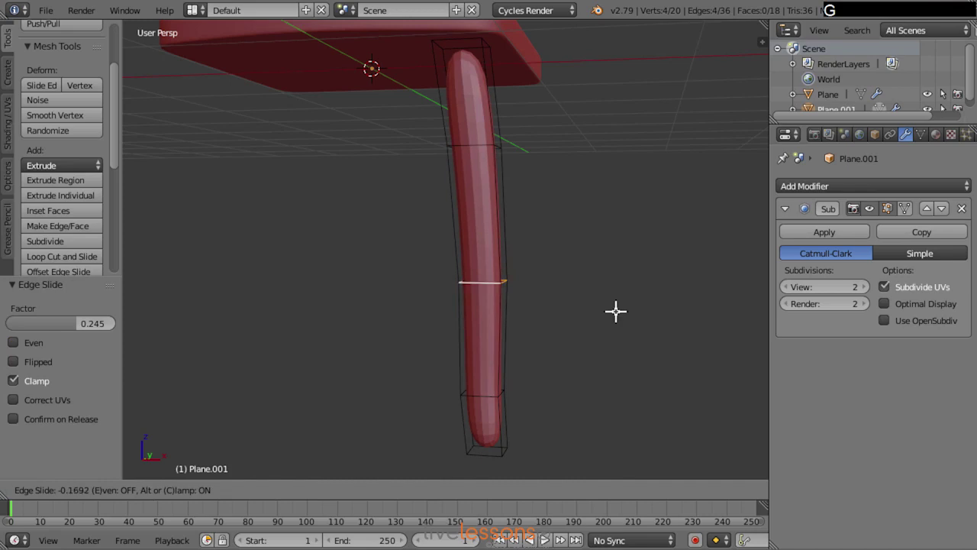
right_click(618, 317)
key("g")
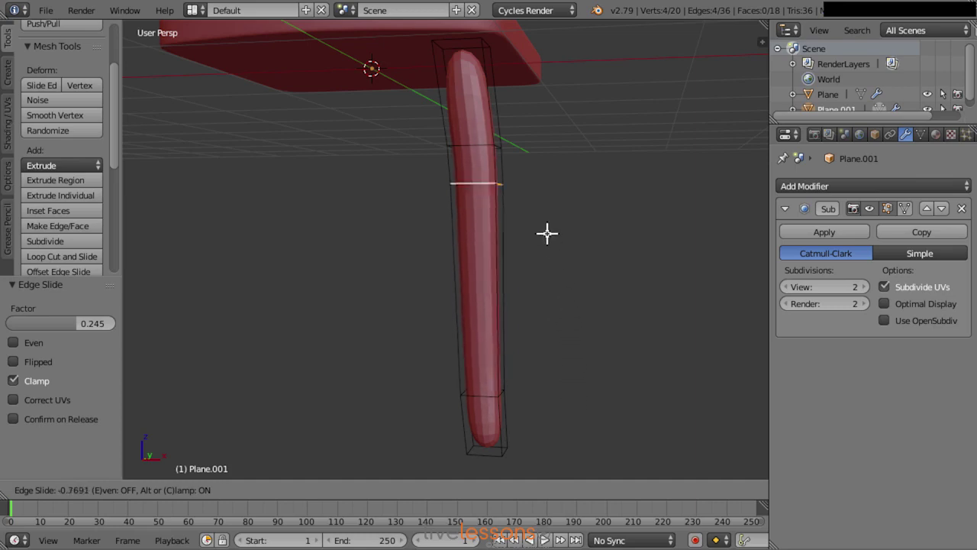
right_click(567, 313)
right_click(490, 191)
key("g")
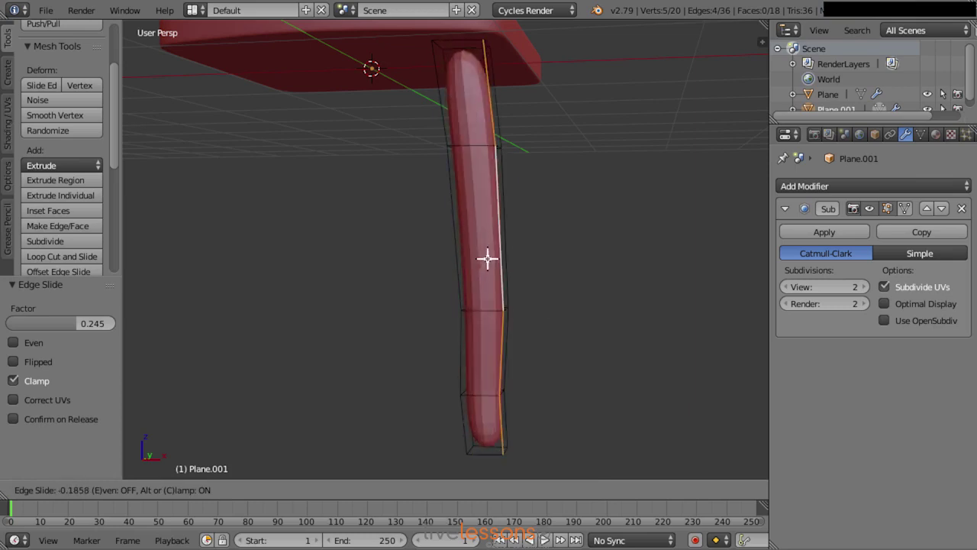
- Slide the lower loops down so one sits near the leg's foot
right_click(476, 255)
key("ctrl+z")
key("g")
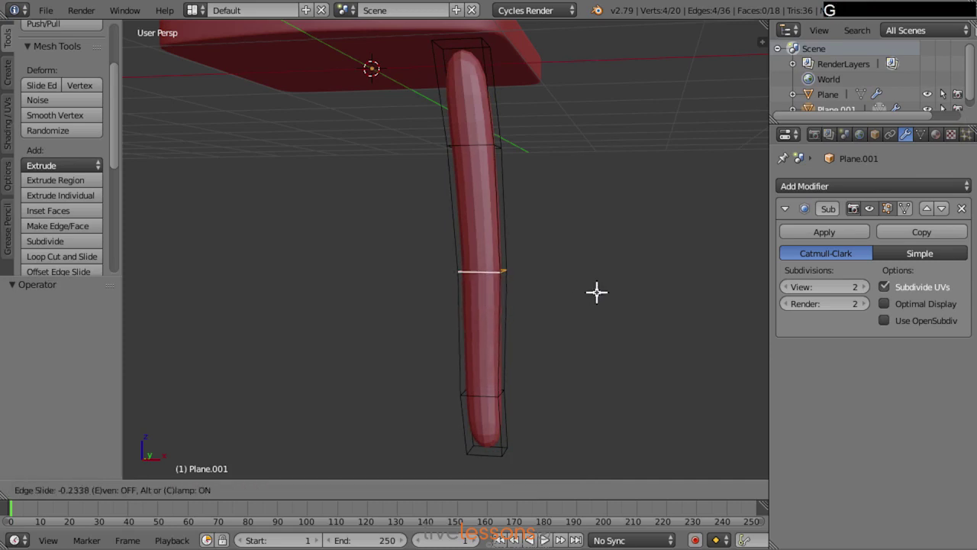
left_click(596, 290)
right_click(482, 397)
key("g")
left_click(610, 377)
middle_click(529, 378)
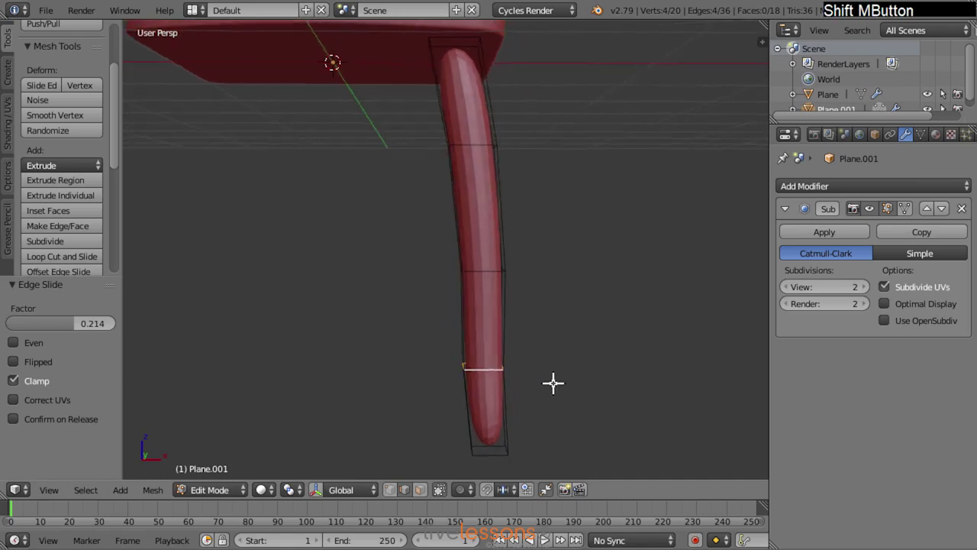
- Select the leg's cage edges around its top and foot in preparation for bevelling
middle_click(508, 401)
key("a")
middle_click(537, 209)
middle_click(500, 189)
middle_click(502, 271)
key("ctrl+Tab")
left_click(568, 203)
right_click(480, 186)
right_click(433, 185)
right_click(505, 184)
middle_click(486, 359)
right_click(472, 418)
right_click(493, 415)
middle_click(421, 437)
right_click(485, 425)
middle_click(416, 442)
right_click(464, 423)
- Add the remaining edges and the leg's top end face to the selection, checking from several angles
middle_click(598, 343)
middle_click(458, 229)
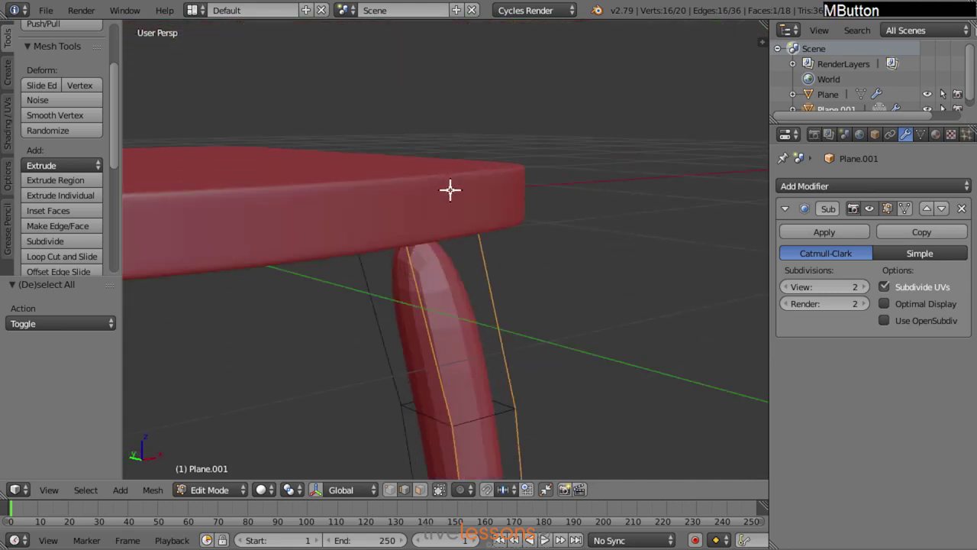
middle_click(460, 230)
right_click(433, 222)
right_click(381, 239)
middle_click(536, 279)
right_click(498, 232)
middle_click(581, 284)
right_click(562, 230)
middle_click(392, 306)
middle_click(430, 348)
middle_click(509, 329)
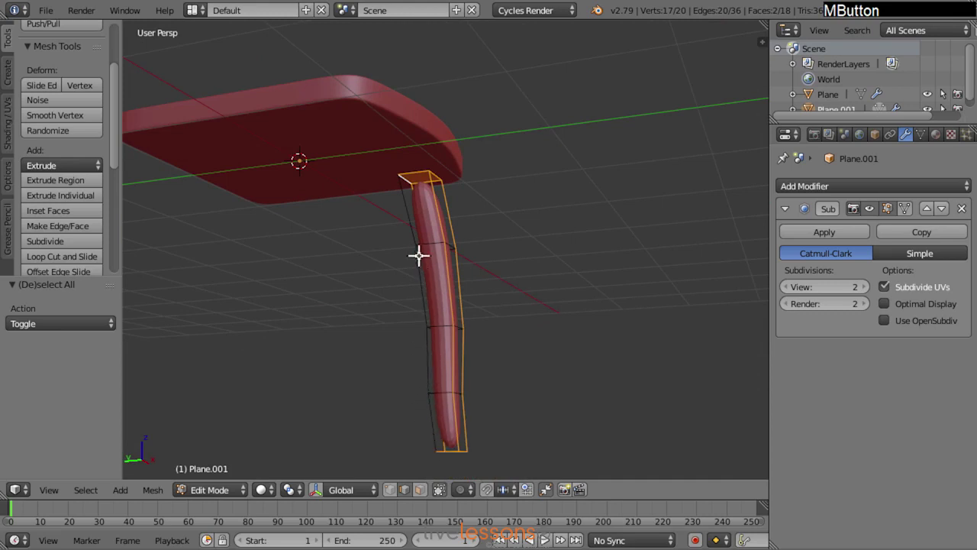
middle_click(559, 272)
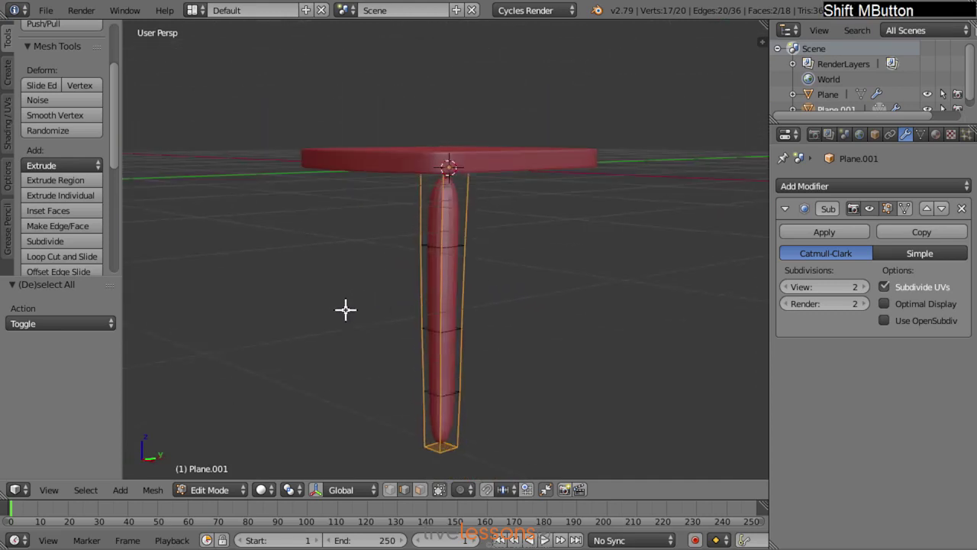
middle_click(484, 322)
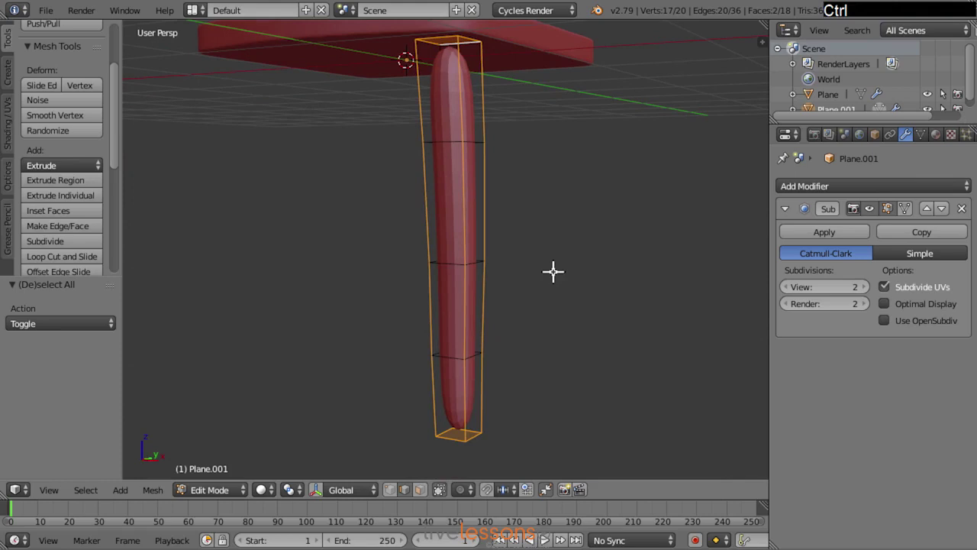
- Bevel all the leg's edges with 2 segments and a flat profile, then review it in Object Mode
key("ctrl+b")
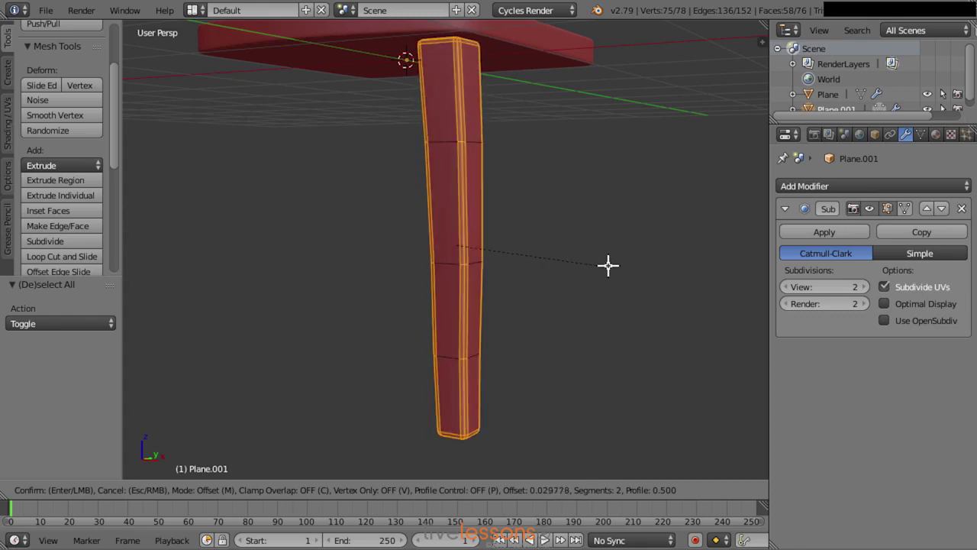
key("p")
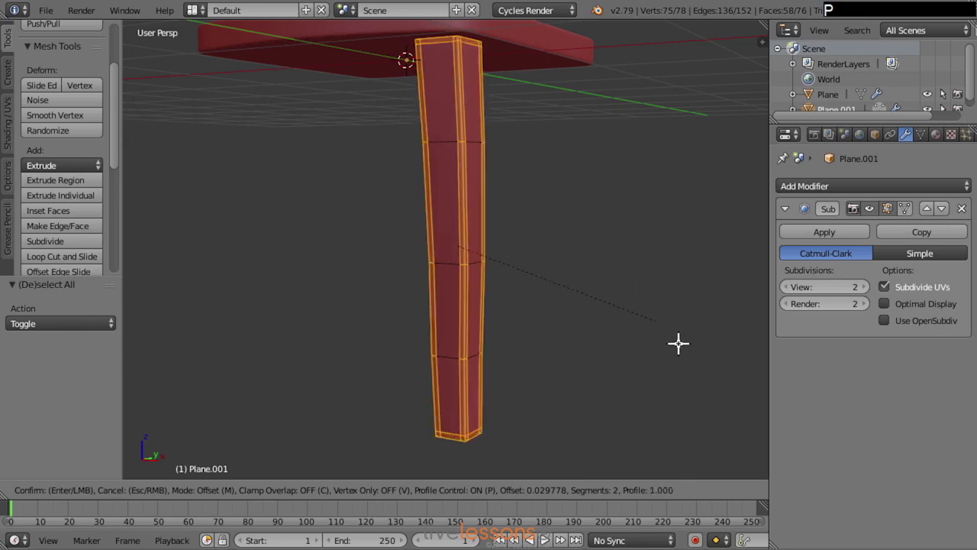
left_click(691, 356)
middle_click(488, 178)
key("Tab")
middle_click(486, 306)
middle_click(417, 255)
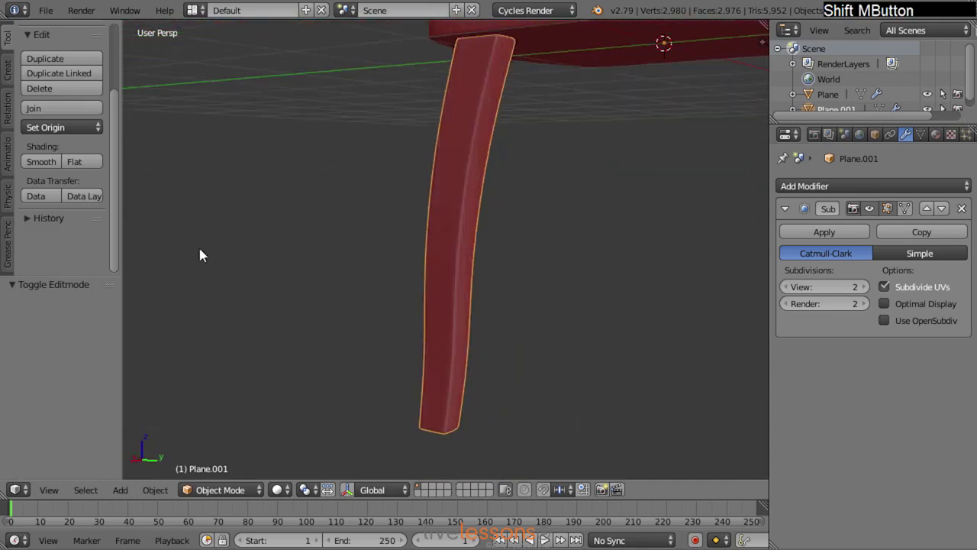
middle_click(426, 275)
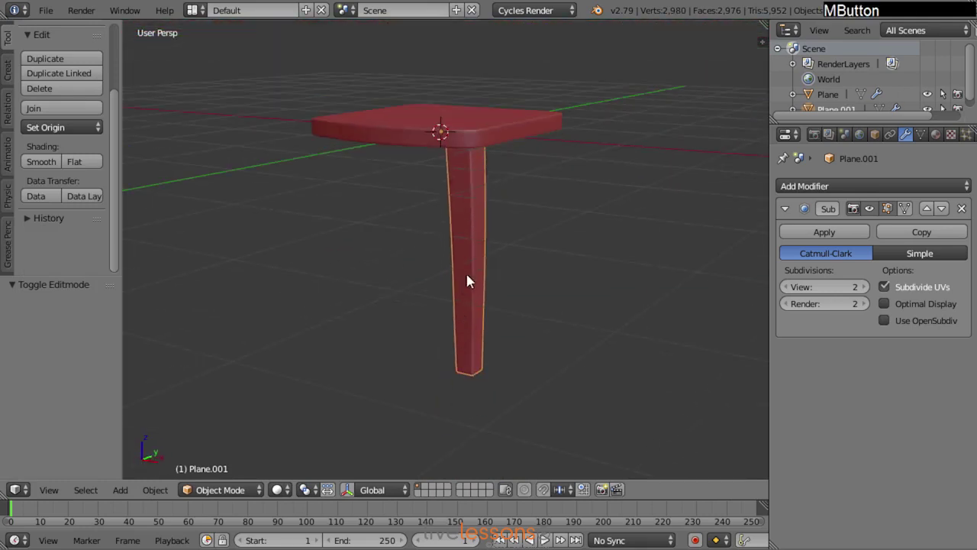
middle_click(424, 295)
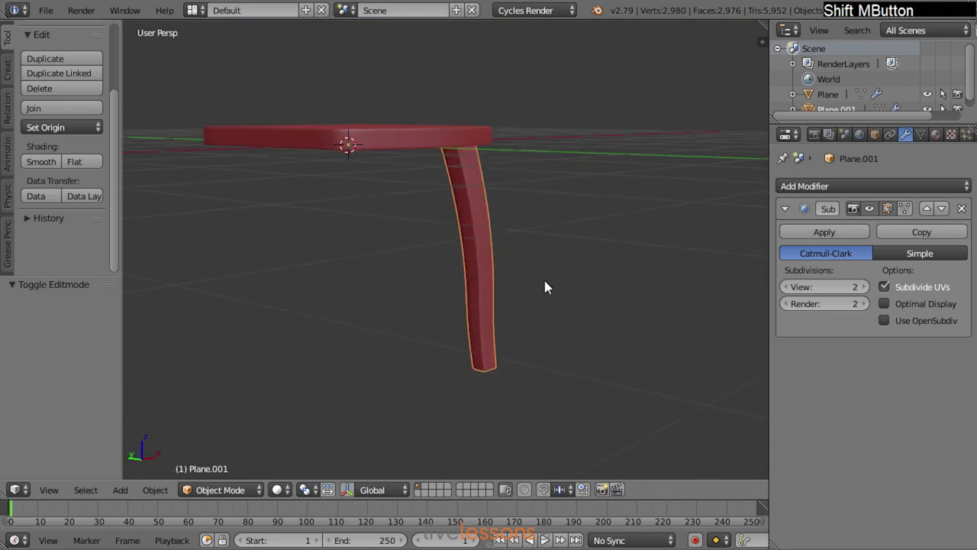
- Move the leg's middle edge loop sideways to start the S-curve
key("Tab")
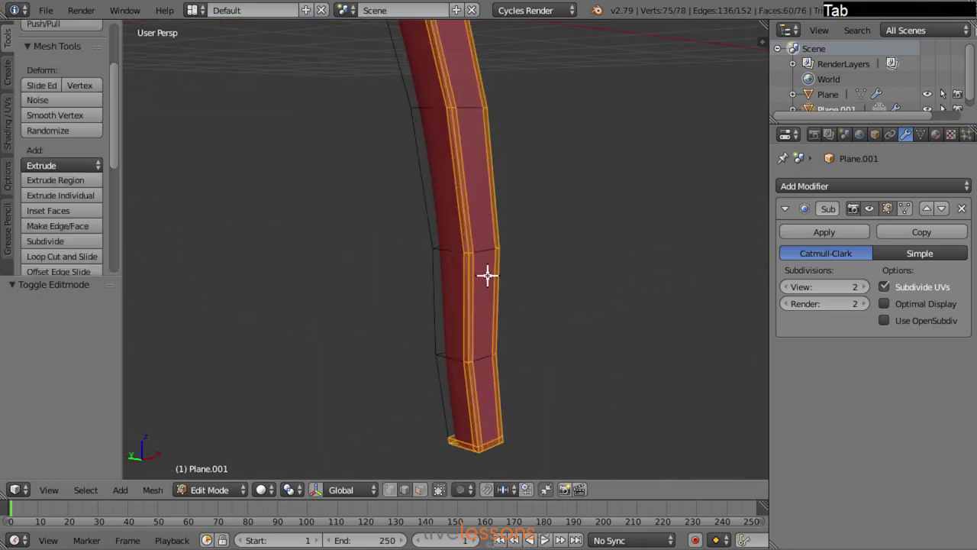
right_click(487, 242)
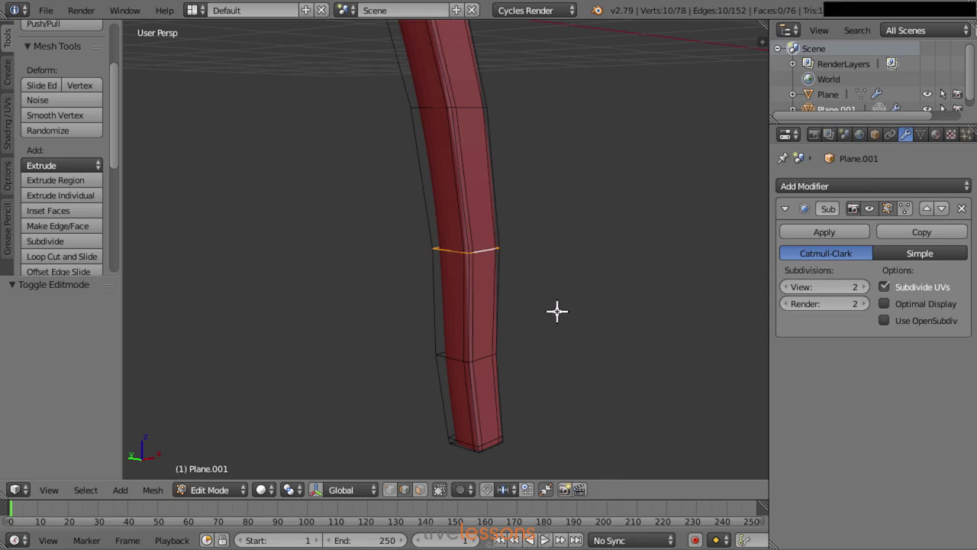
middle_click(565, 281)
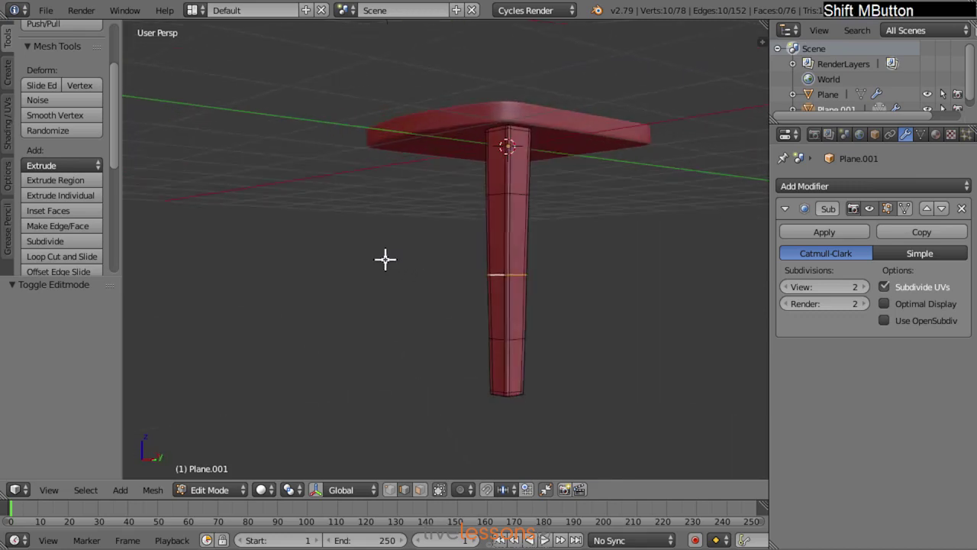
key("g")
left_click(581, 251)
middle_click(436, 317)
key("g")
left_click(710, 327)
- Nudge an upper and a lower loop to complete the gentle wavy bend, then return to Object Mode
right_click(504, 185)
key("g")
left_click(655, 208)
key("a")
right_click(514, 333)
key("g")
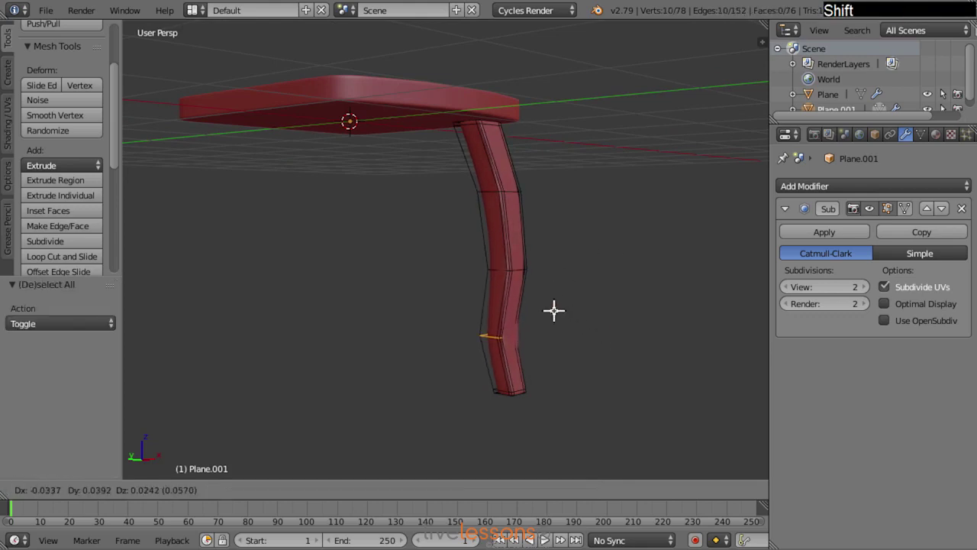
left_click(554, 306)
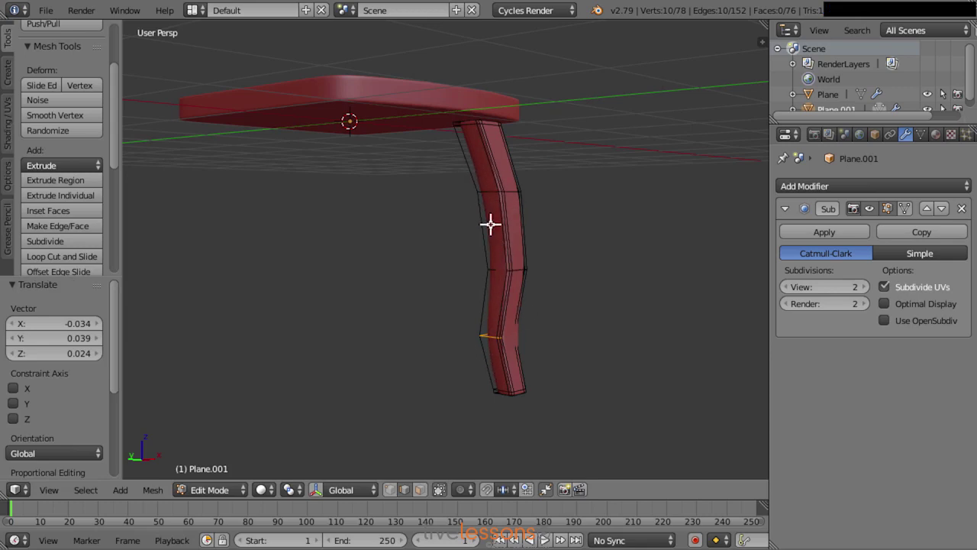
key("a")
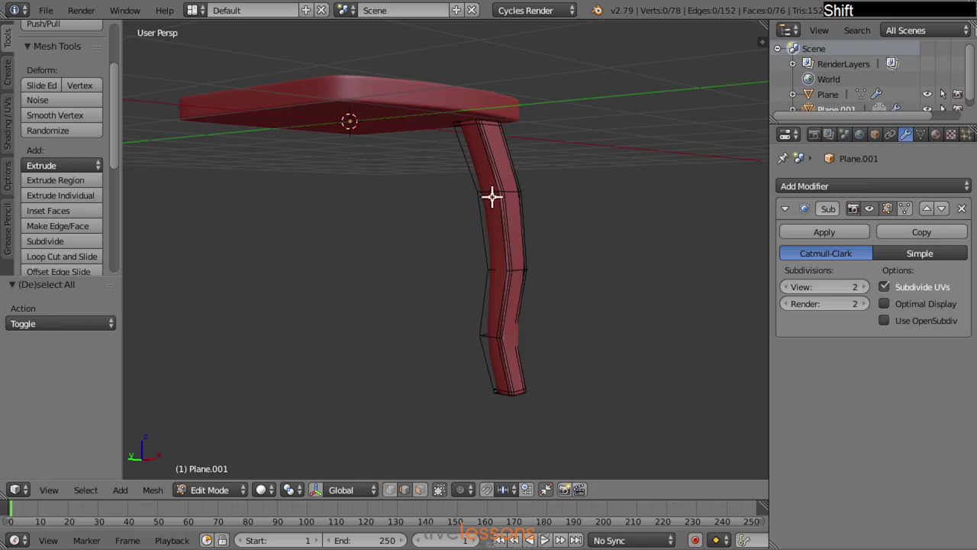
middle_click(481, 228)
key("Tab")
middle_click(585, 283)
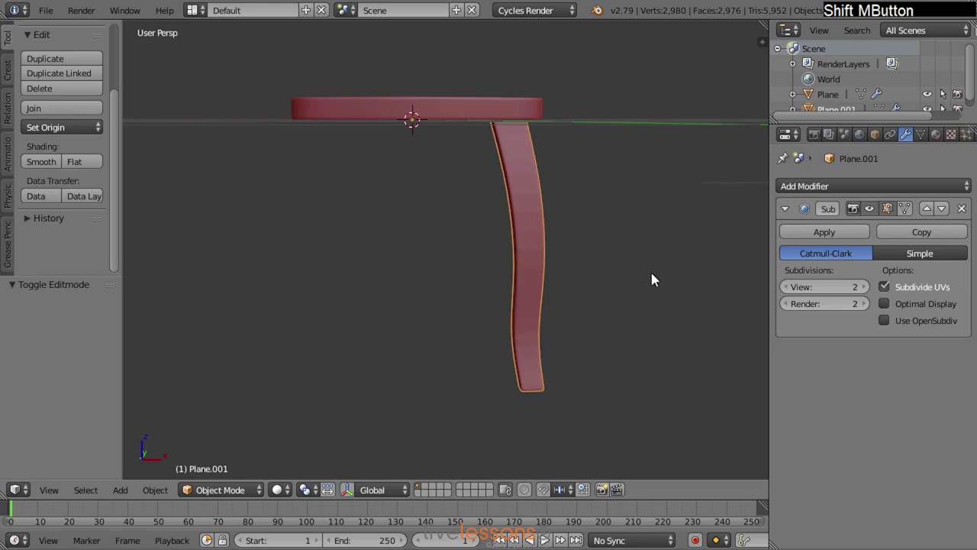
middle_click(504, 209)
key("Tab")
middle_click(541, 165)
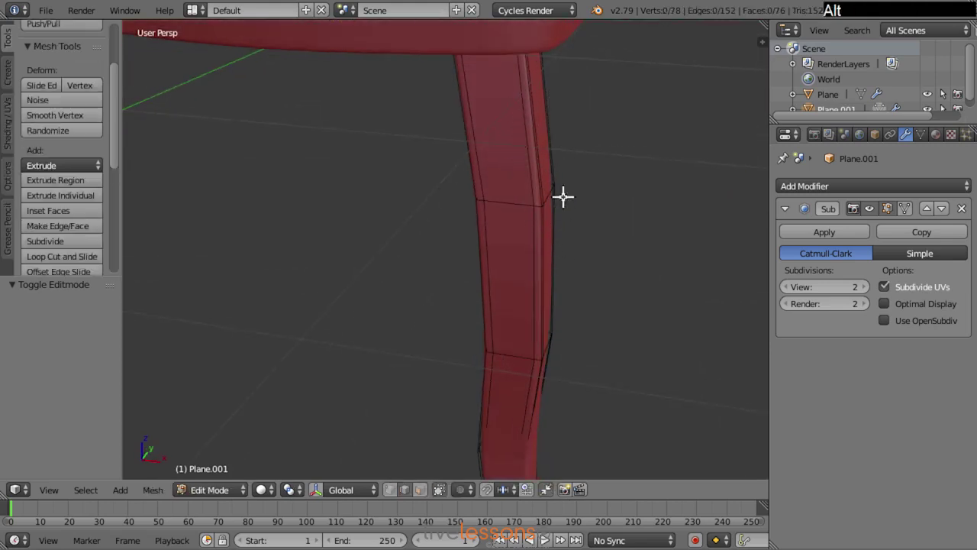
key("Tab")
middle_click(448, 244)
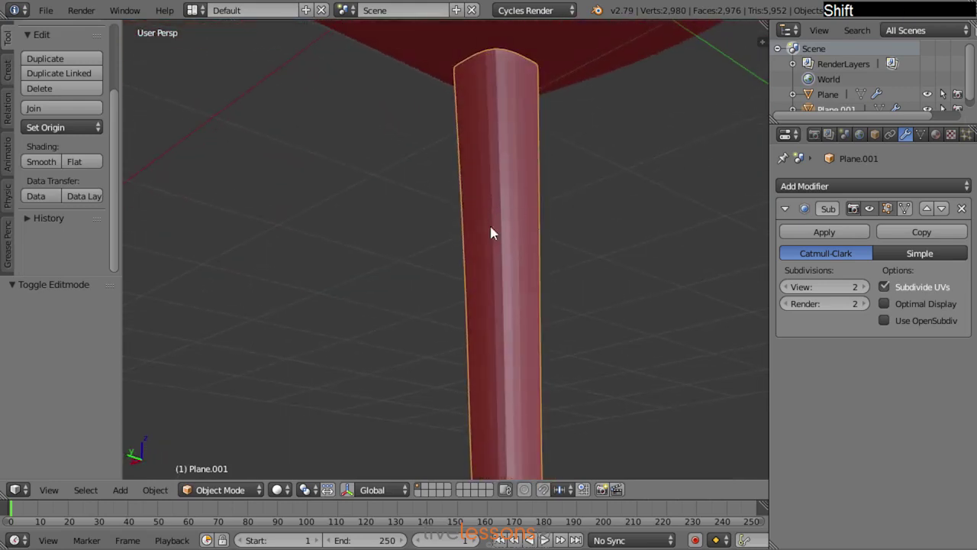
left_click(55, 167)
middle_click(557, 261)
key("a")
middle_click(483, 250)
middle_click(418, 272)
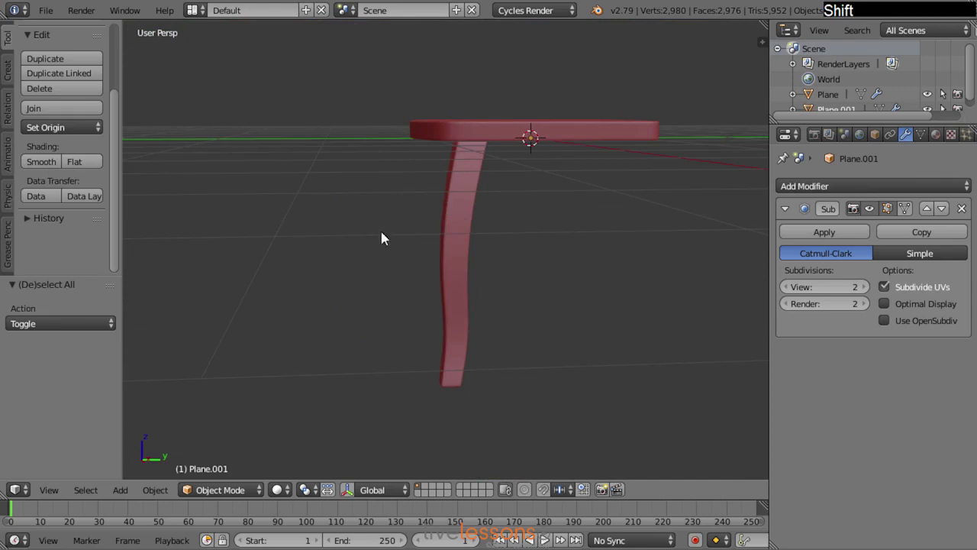
right_click(480, 208)
middle_click(361, 281)
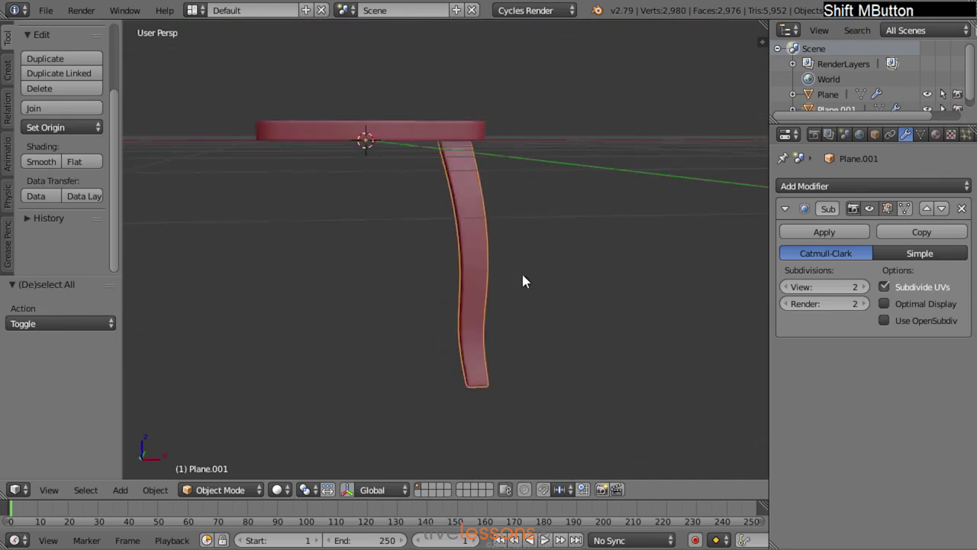
middle_click(516, 244)
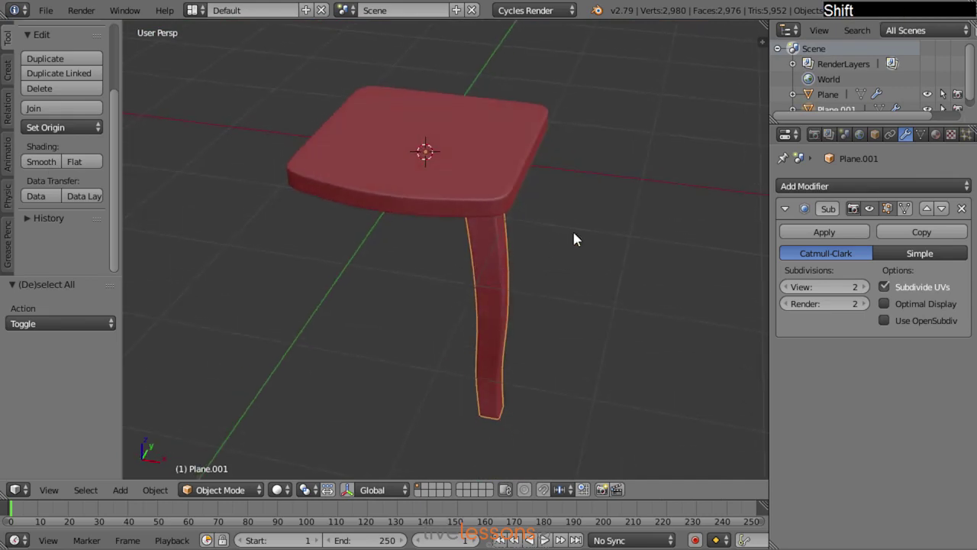
middle_click(569, 226)
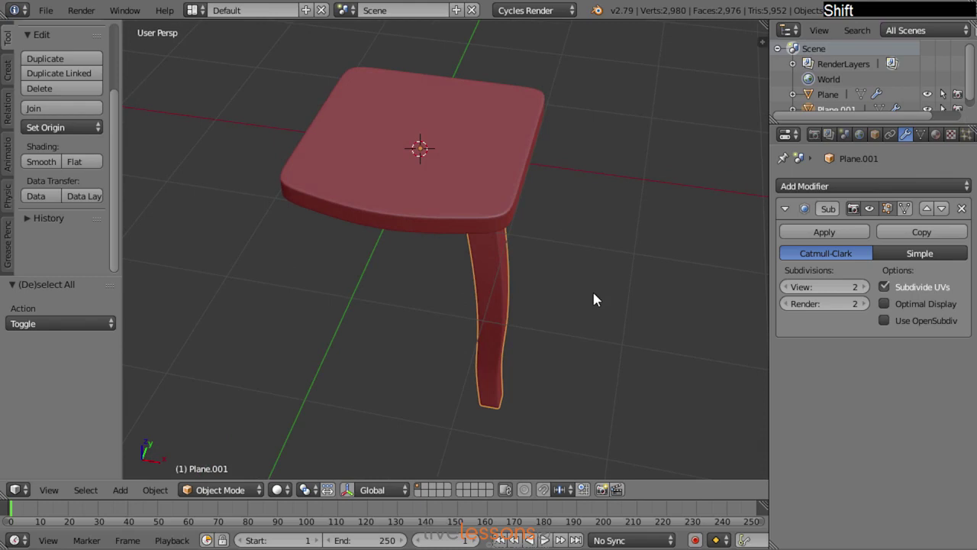
key("shift+d")
left_click(763, 266)
key("x")
left_click(695, 253)
right_click(494, 286)
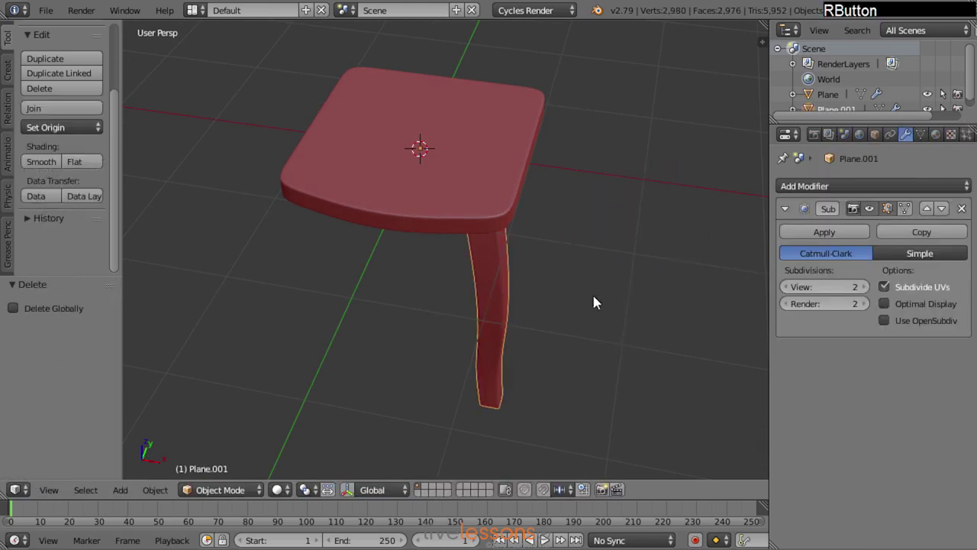
- In top wireframe view, make a linked copy of the leg rotated 90 degrees around the seat centre
key("KP_7")
key("z")
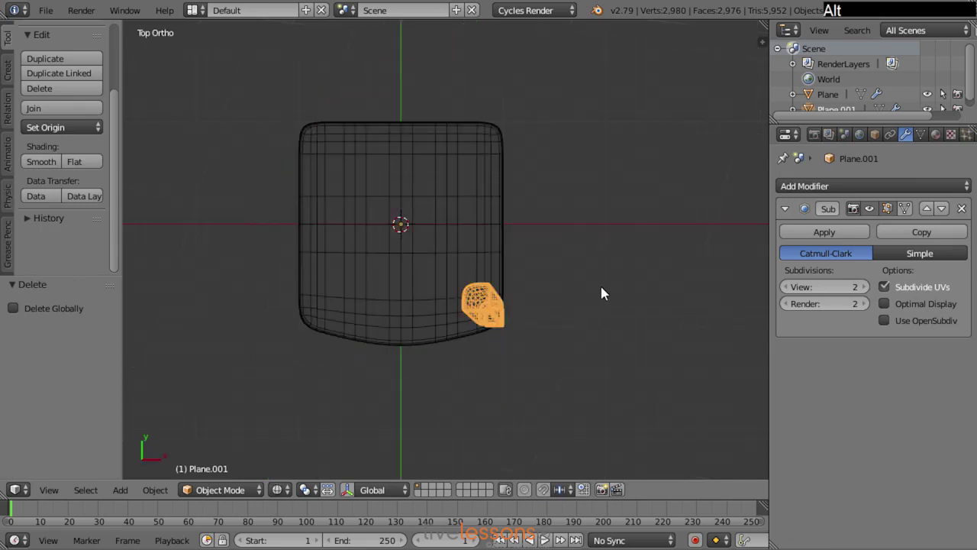
key("alt+d")
key("r")
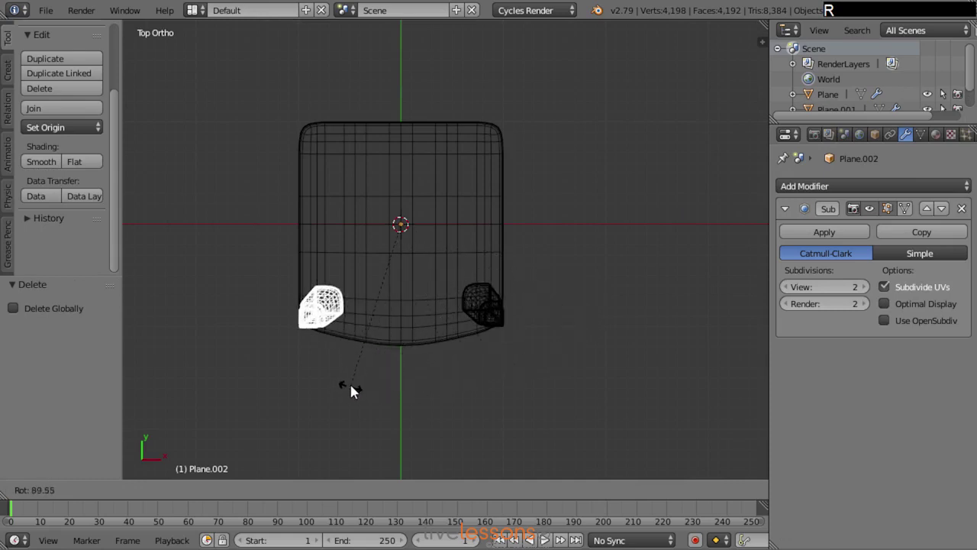
key("9")
key("0")
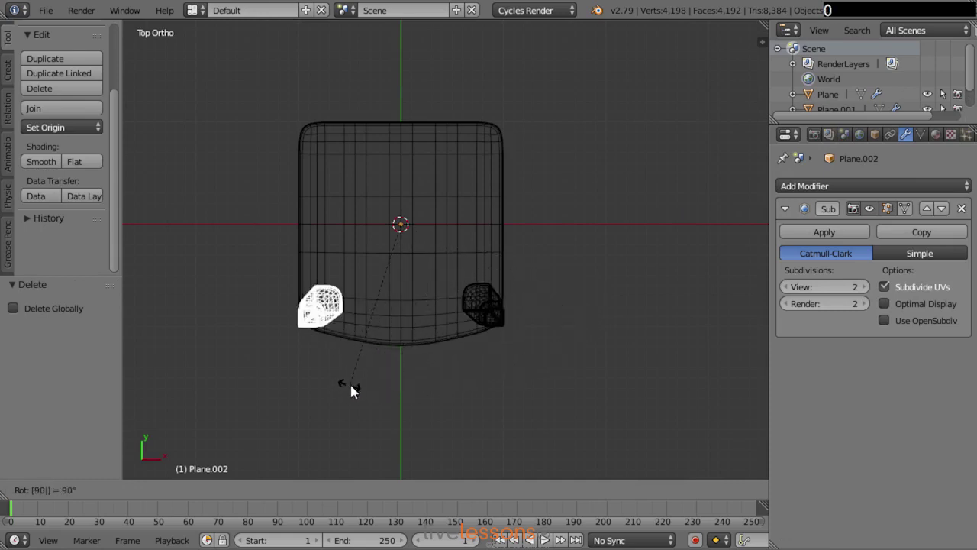
key("Return")
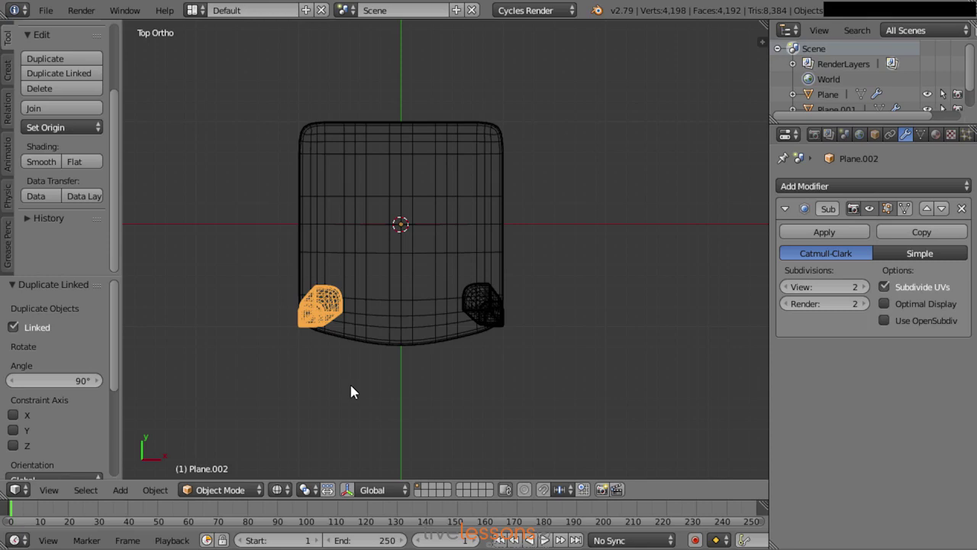
- Repeat the linked duplicate twice more so a leg sits under each corner, then inspect the stool
key("shift+r")
key("shift+r")
key("a")
key("z")
middle_click(533, 395)
middle_click(530, 318)
middle_click(480, 341)
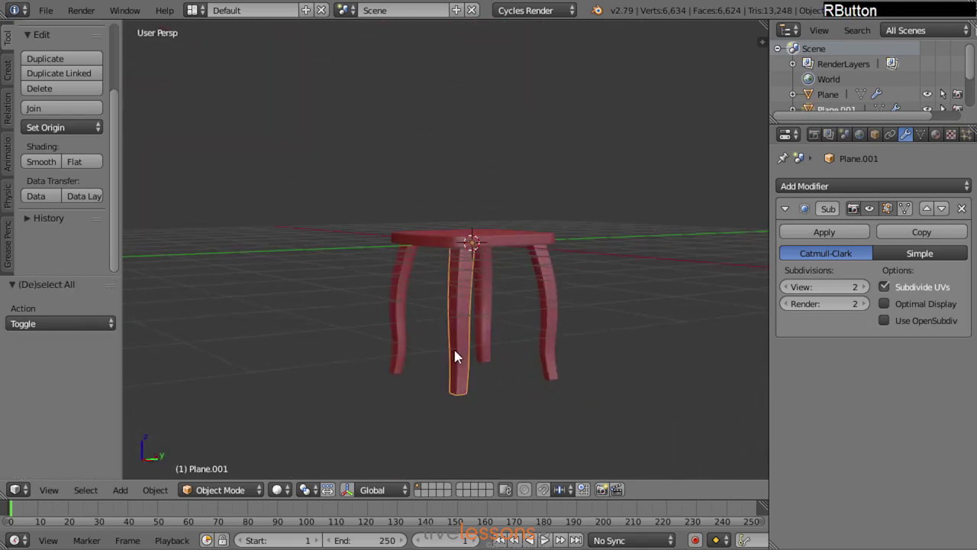